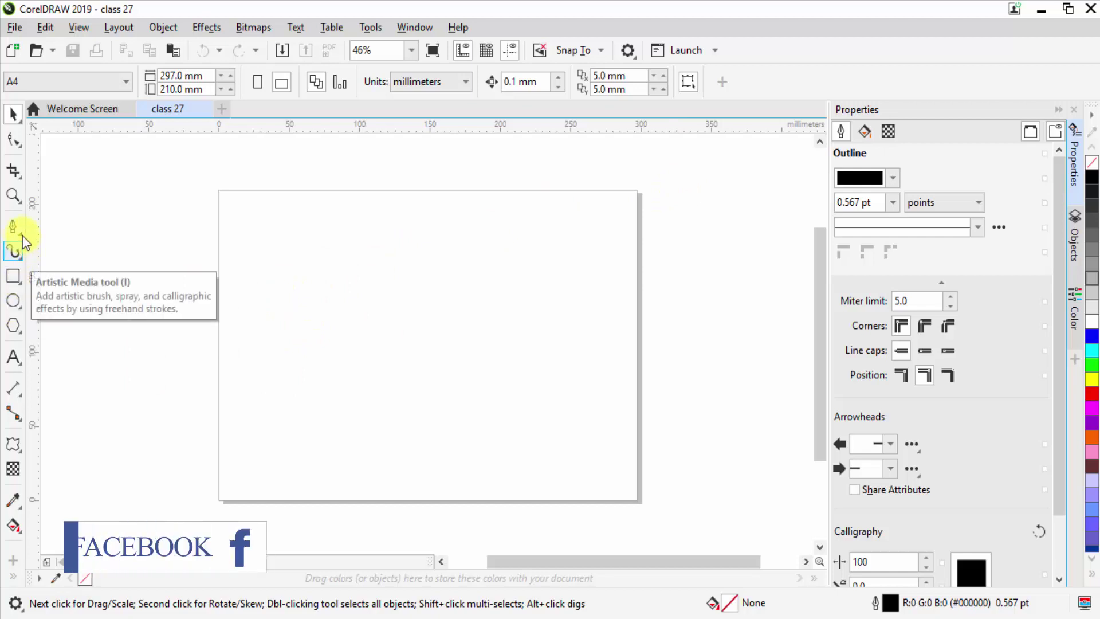
Draw a smooth S-shaped wavy curve across the page with the Pen tool and deselect it.
left_click(26, 243)
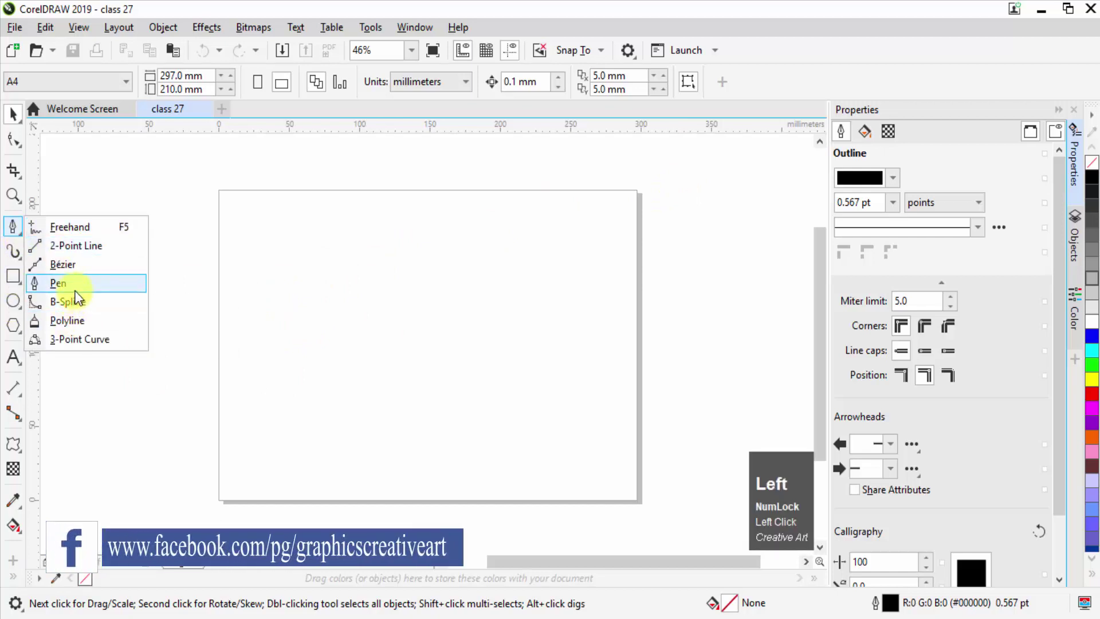
key("Left")
left_click(74, 289)
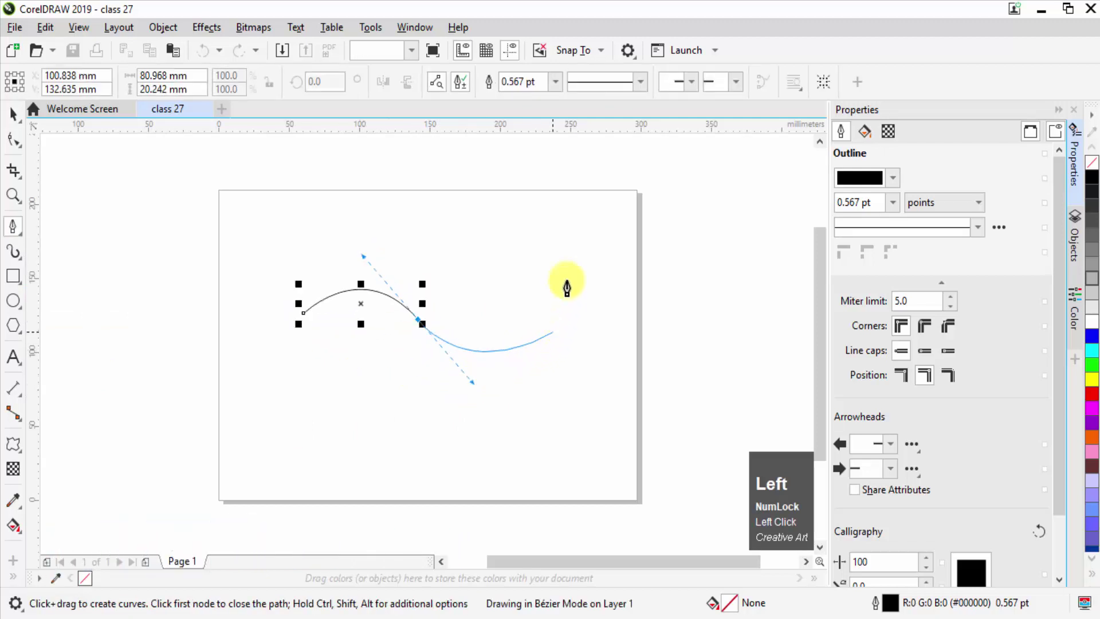
key("Left")
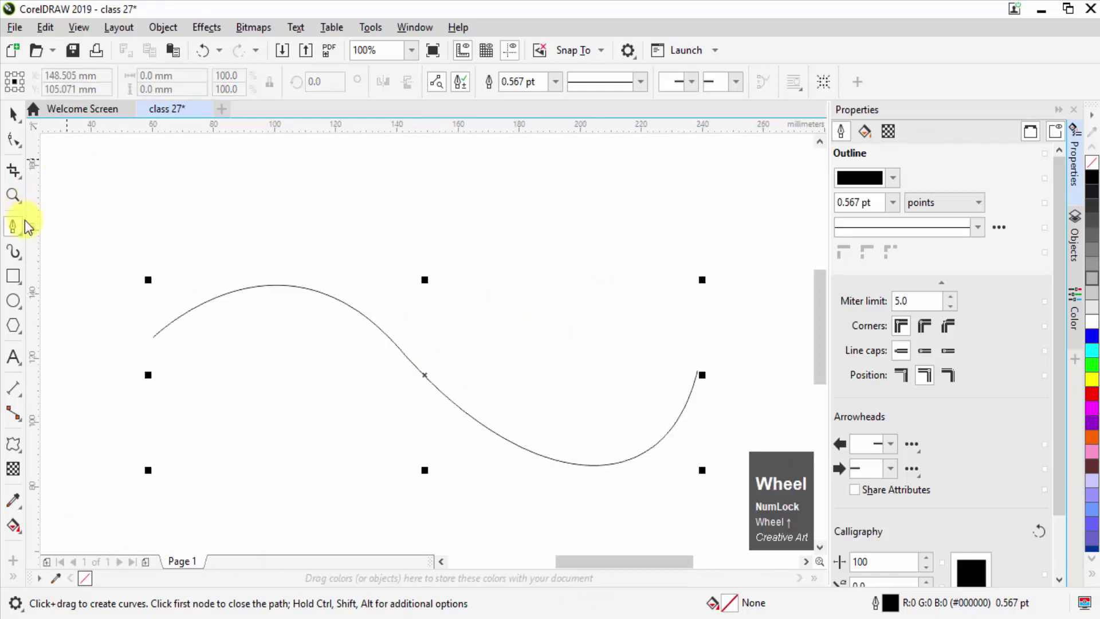
scroll("up", 3)
left_click(9, 393)
left_click(7, 371)
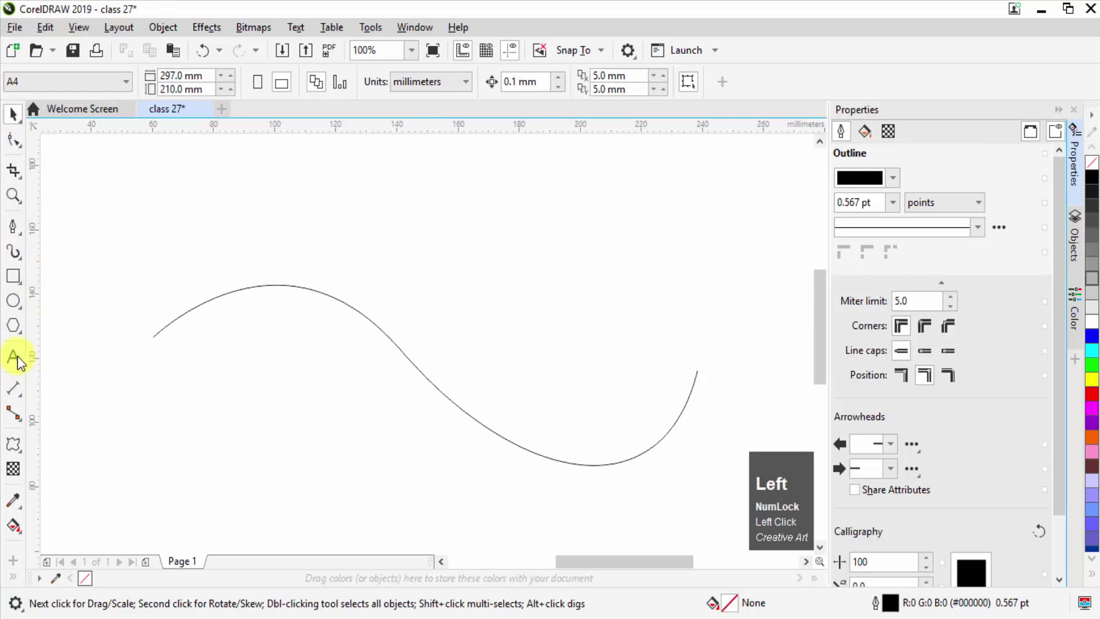
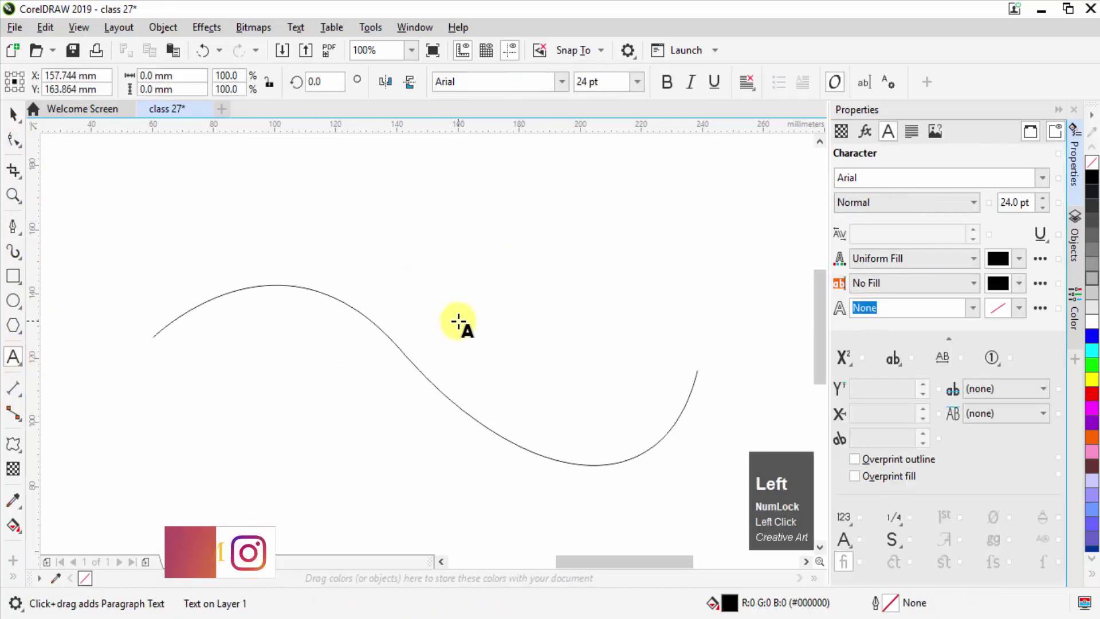
Add the artistic text 'creative art' above the wavy curve.
type("crea")
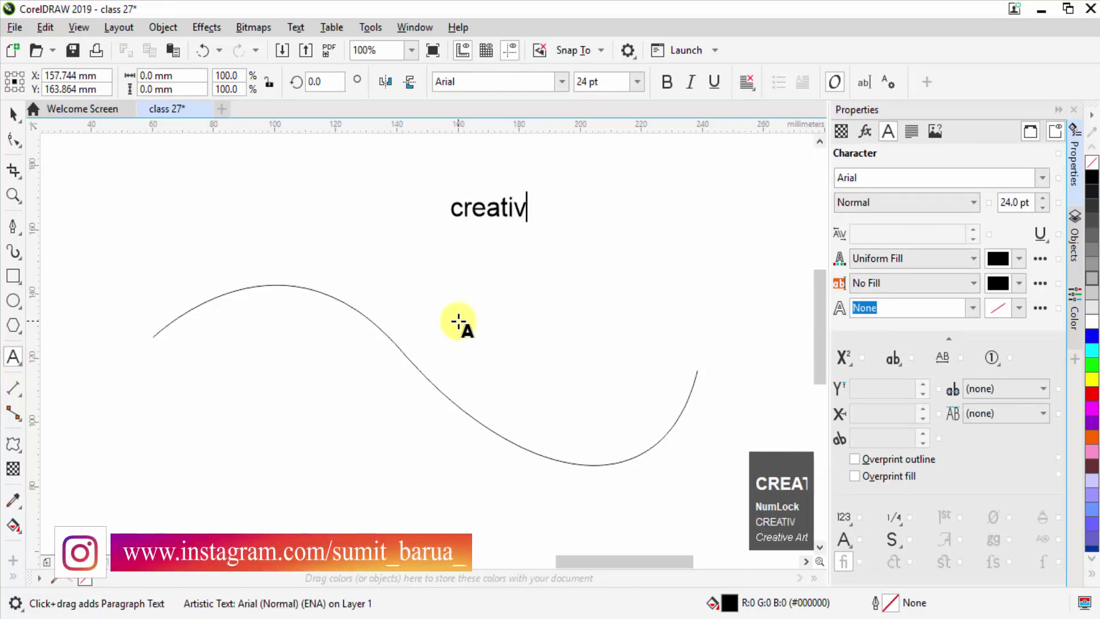
key("space")
type("ar")
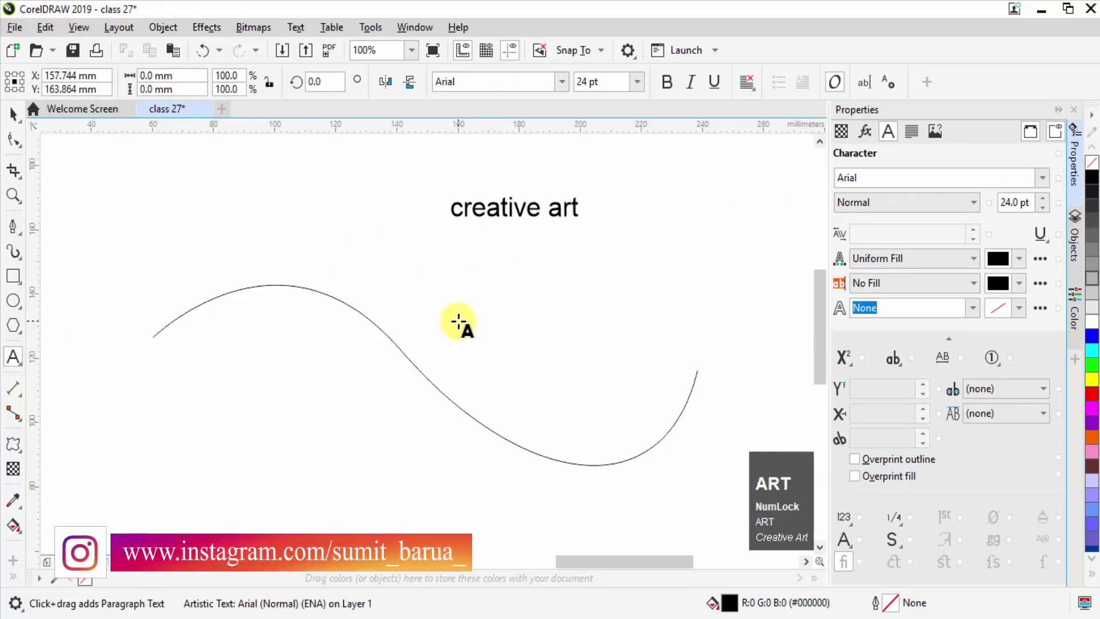
type("t")
double_click(23, 121)
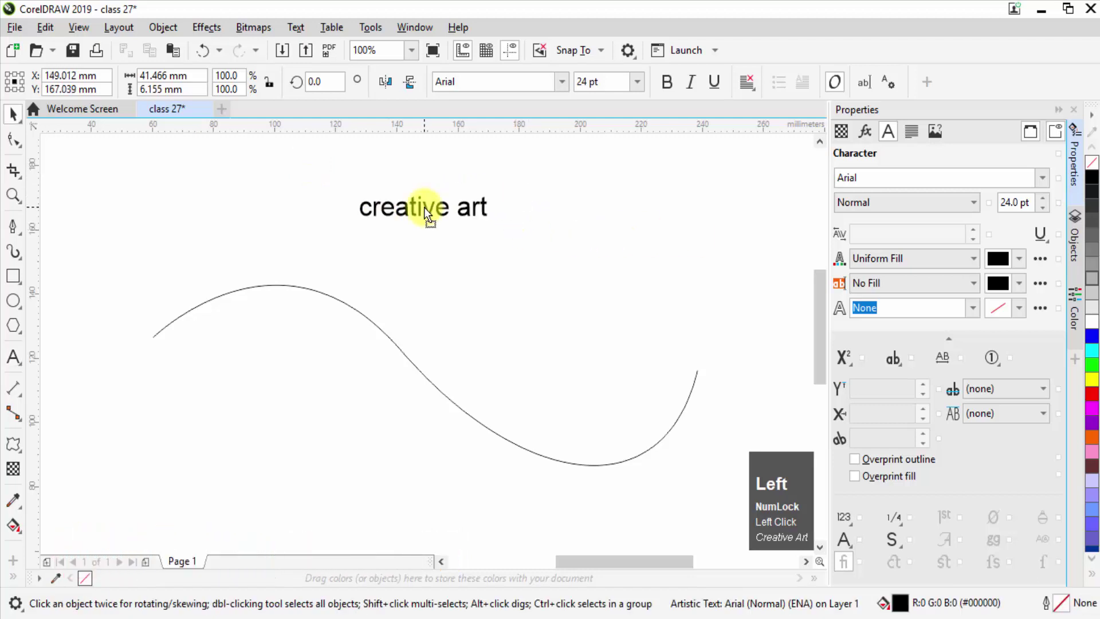
Select and position the 'creative art' text above the curve.
scroll("down", 3)
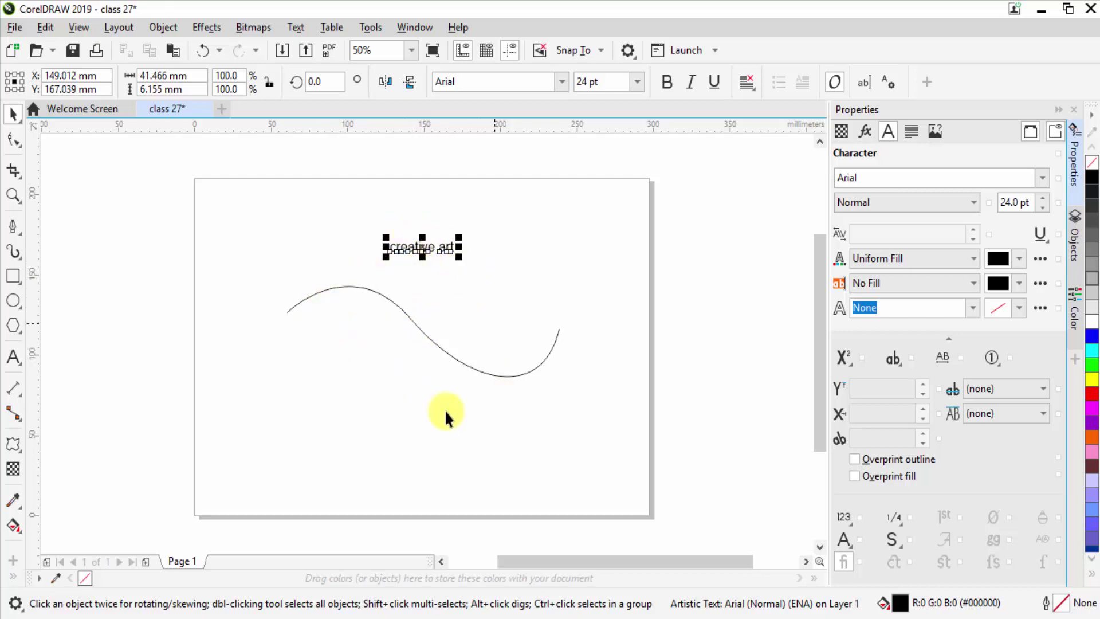
left_click(472, 302)
left_click(547, 334)
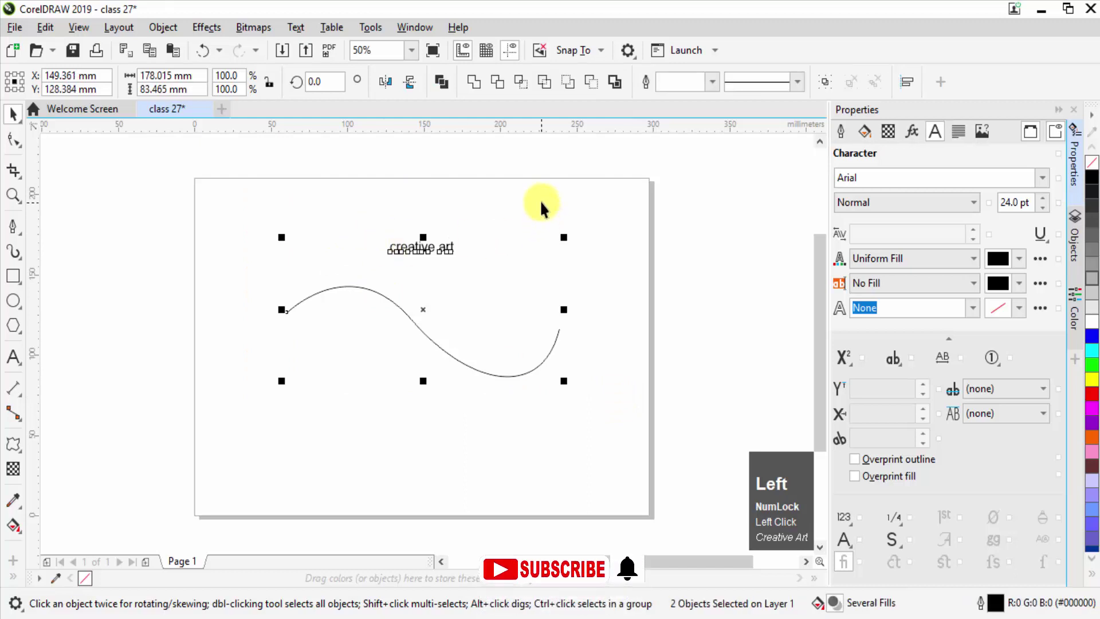
left_click(543, 202)
scroll("up", 3)
left_click(436, 241)
left_click(435, 241)
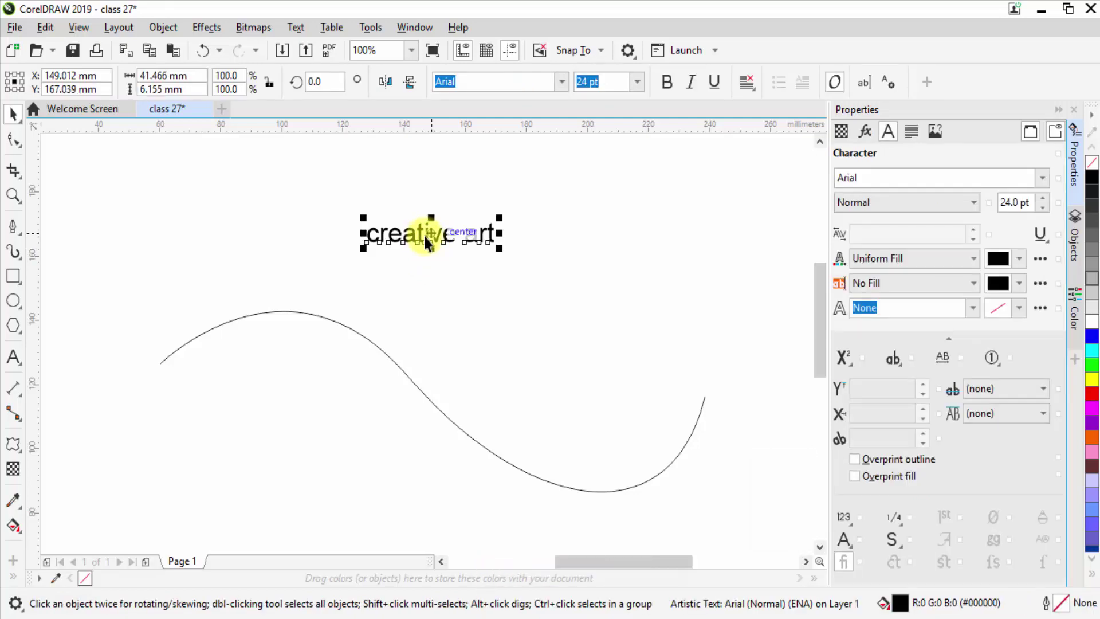
scroll("down", 3)
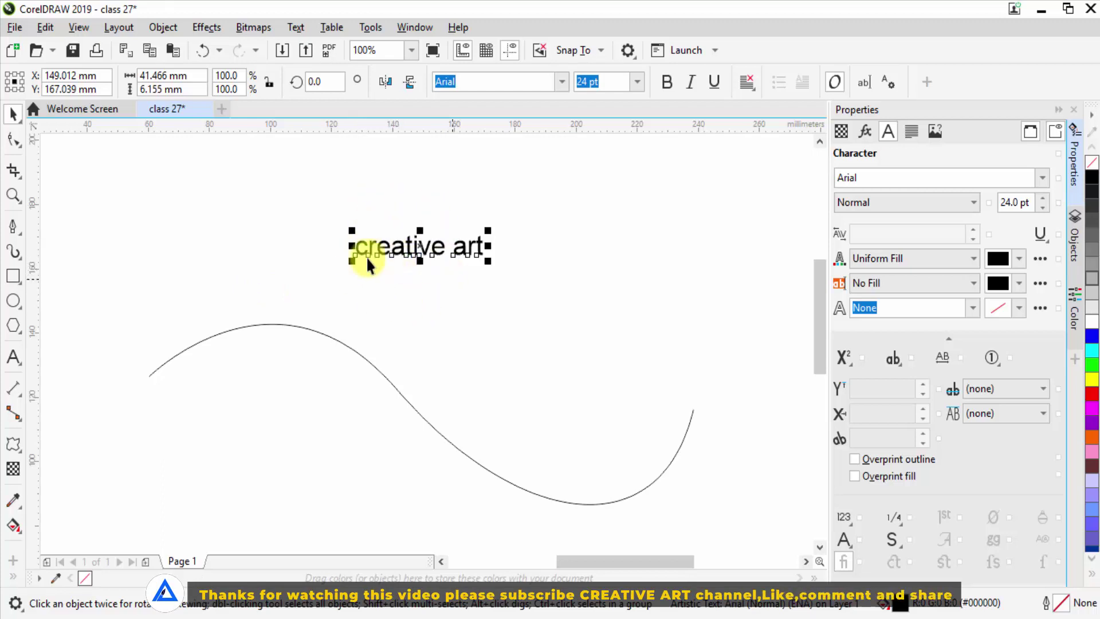
Start Fit Text to Path from the Text menu for the 'creative art' text.
left_click(298, 28)
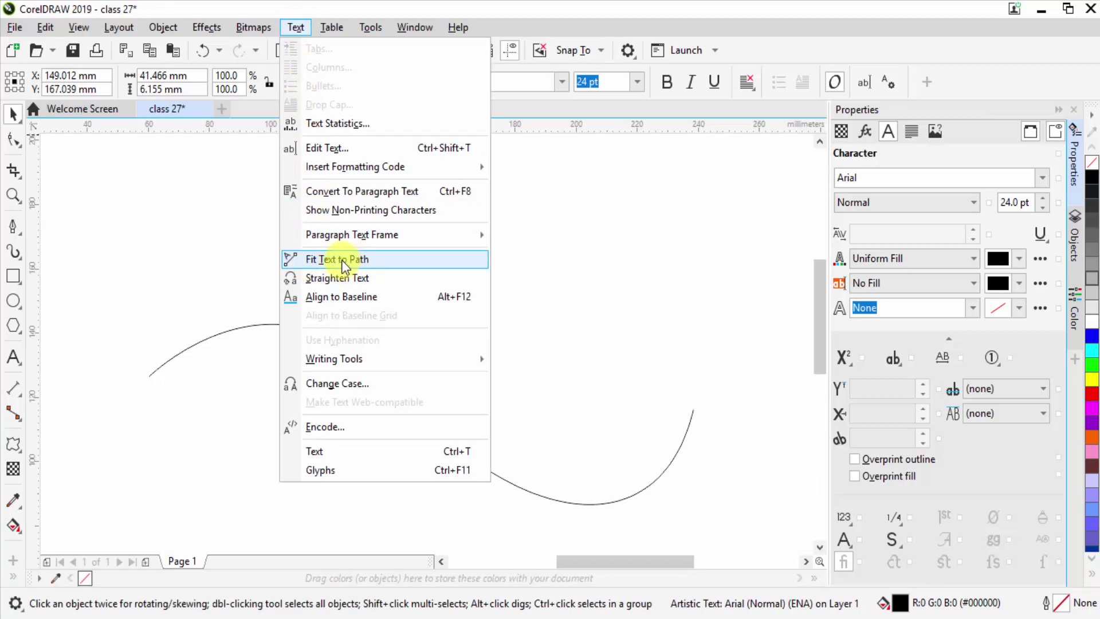
left_click(346, 263)
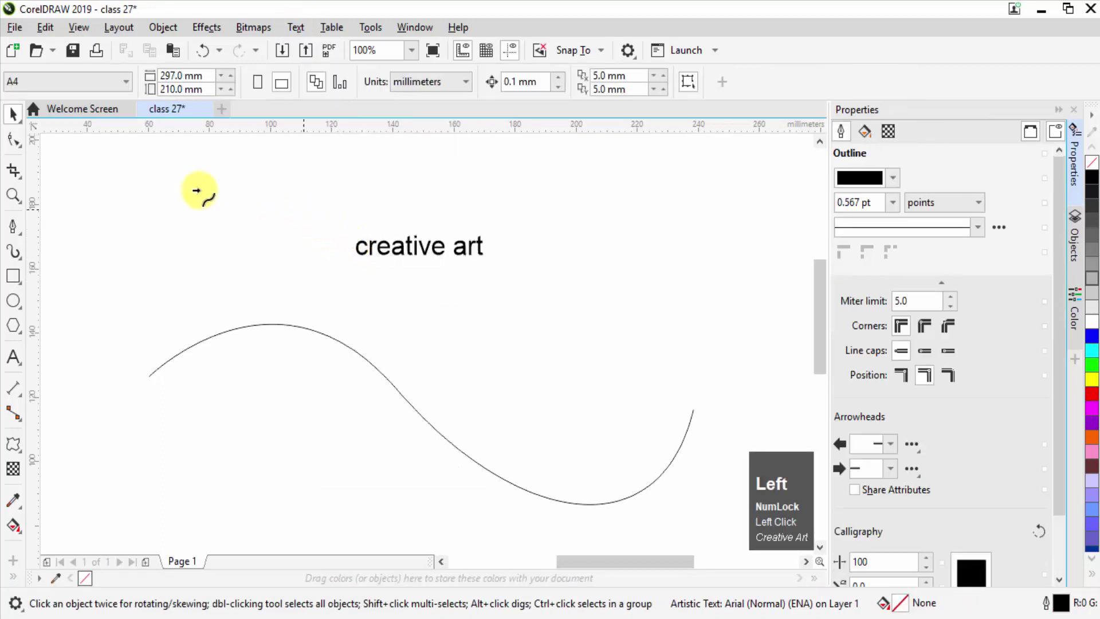
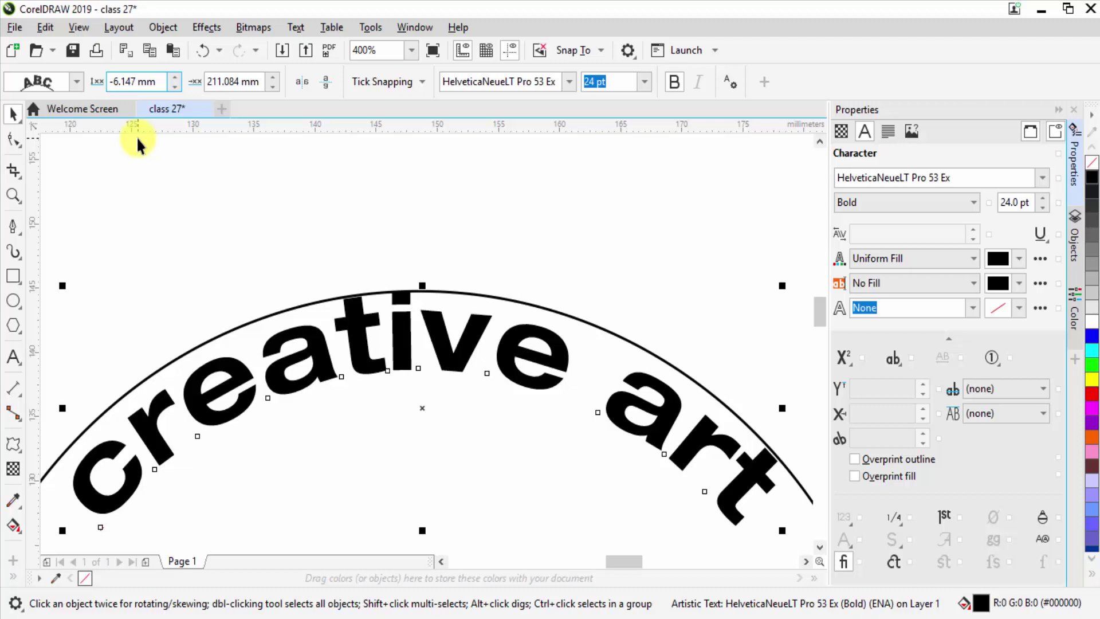
Shift 'creative art' along the circle so it arches across the top arc.
key("Up")
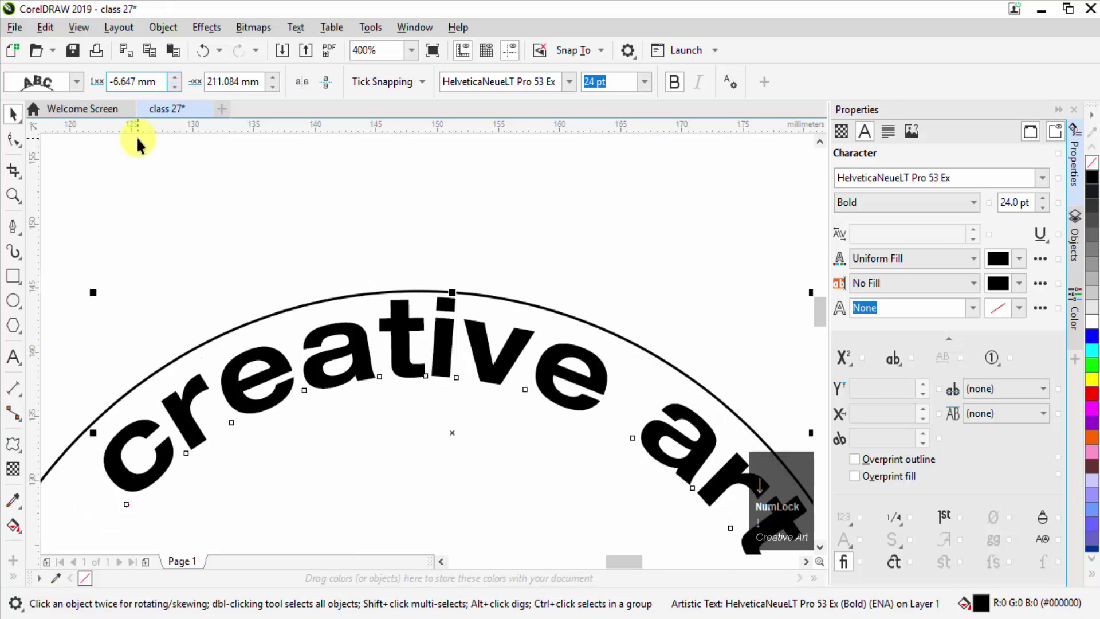
key("Up")
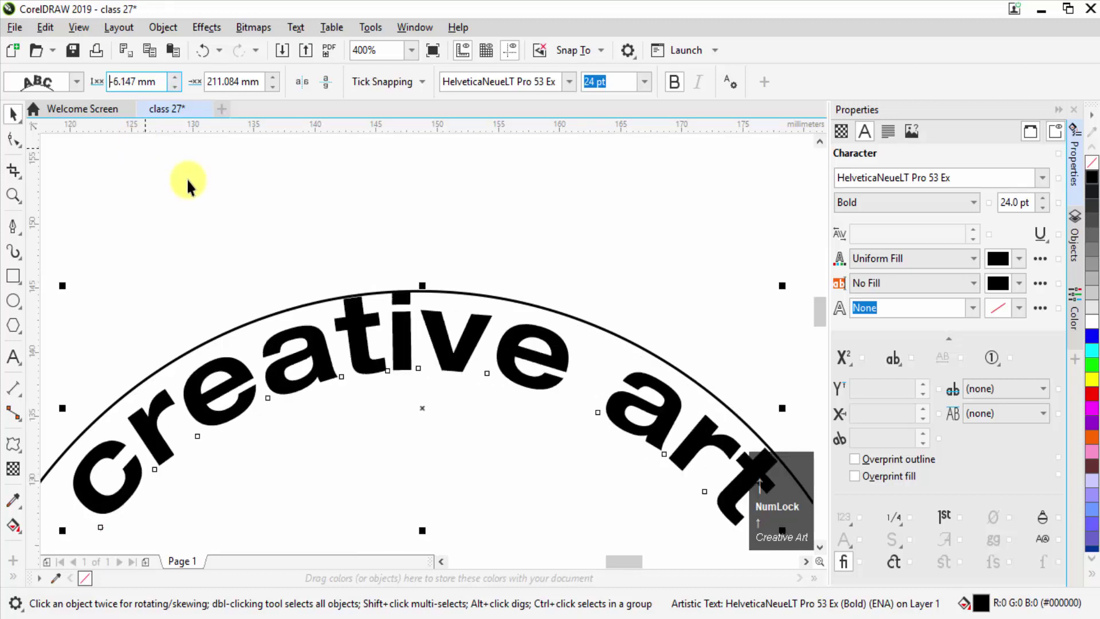
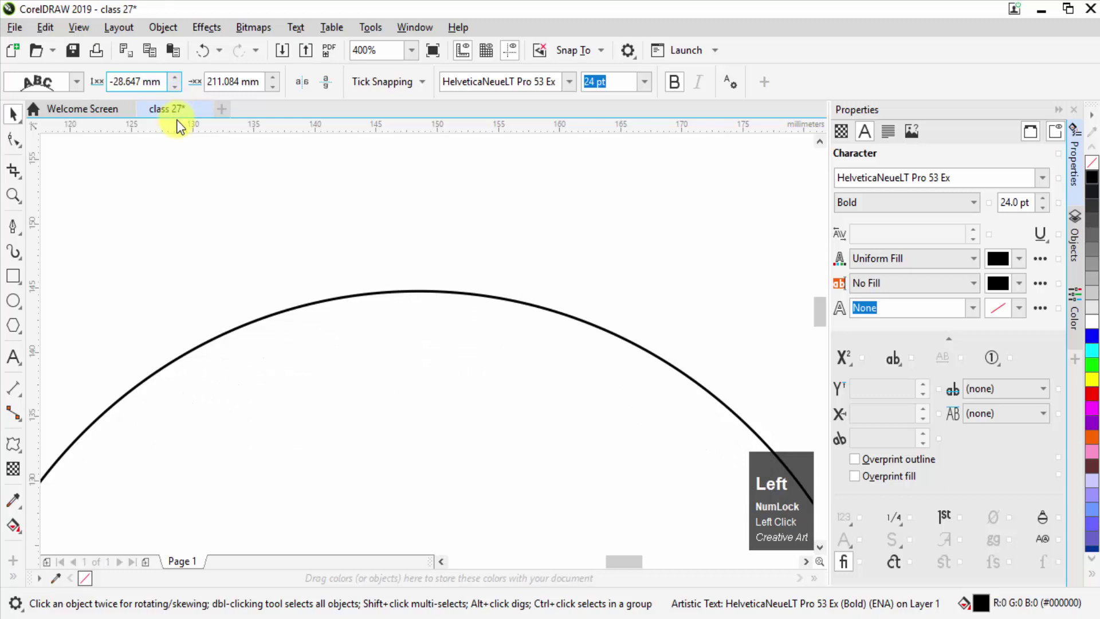
scroll("down", 3)
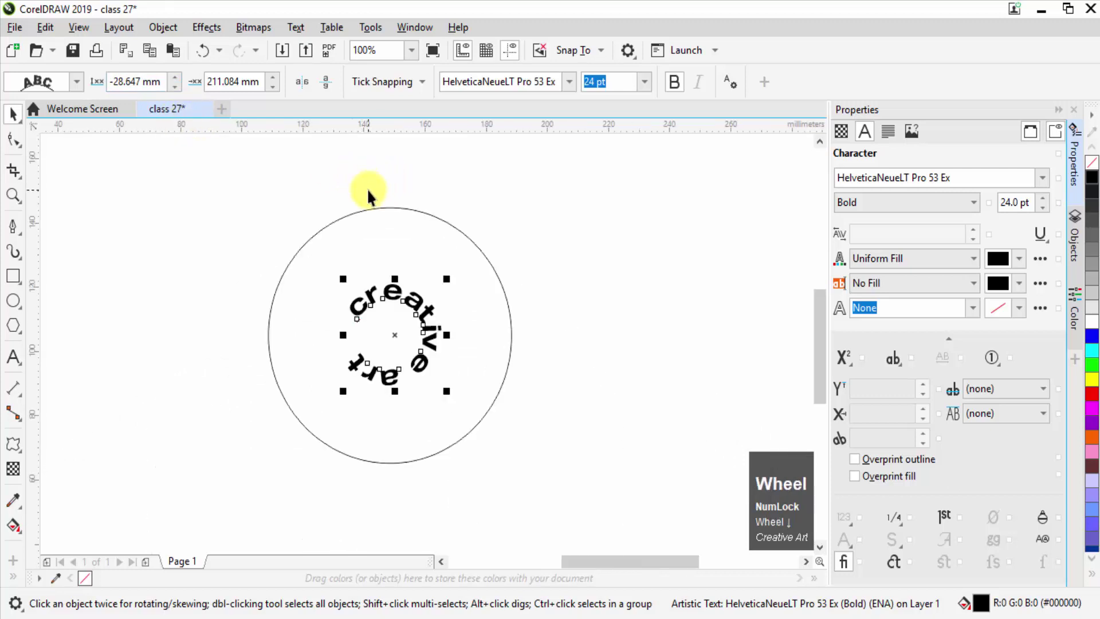
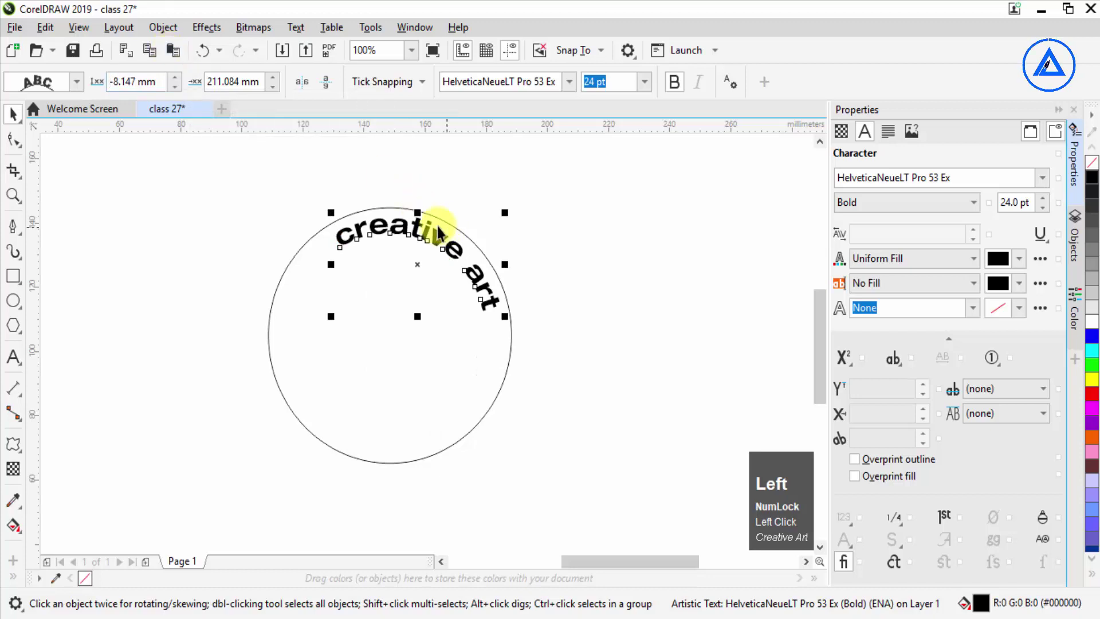
scroll("up", 3)
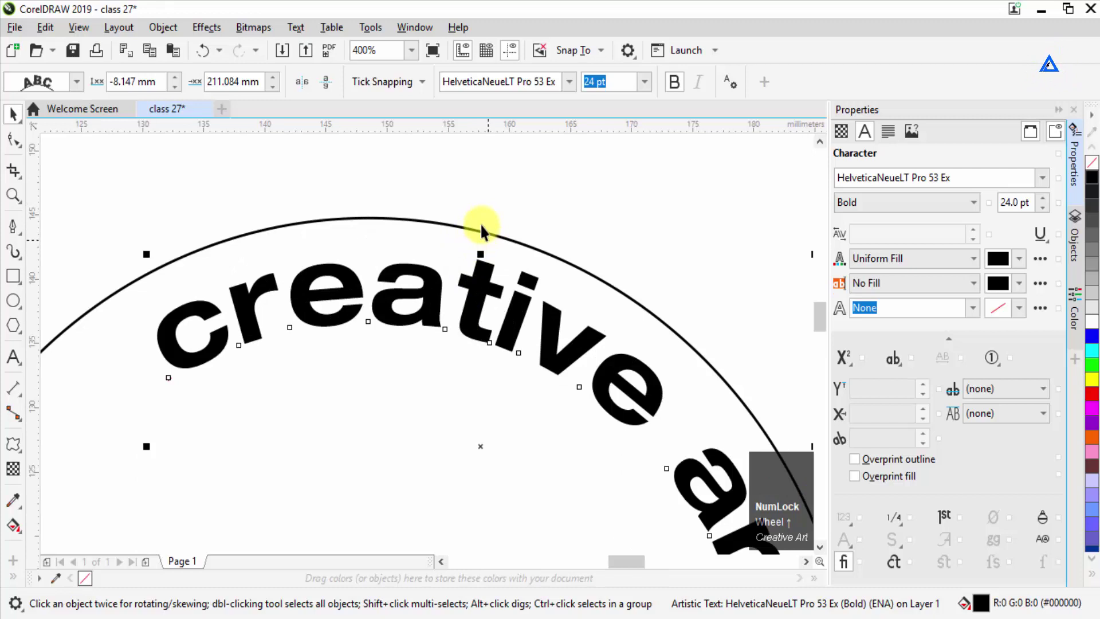
scroll("down", 3)
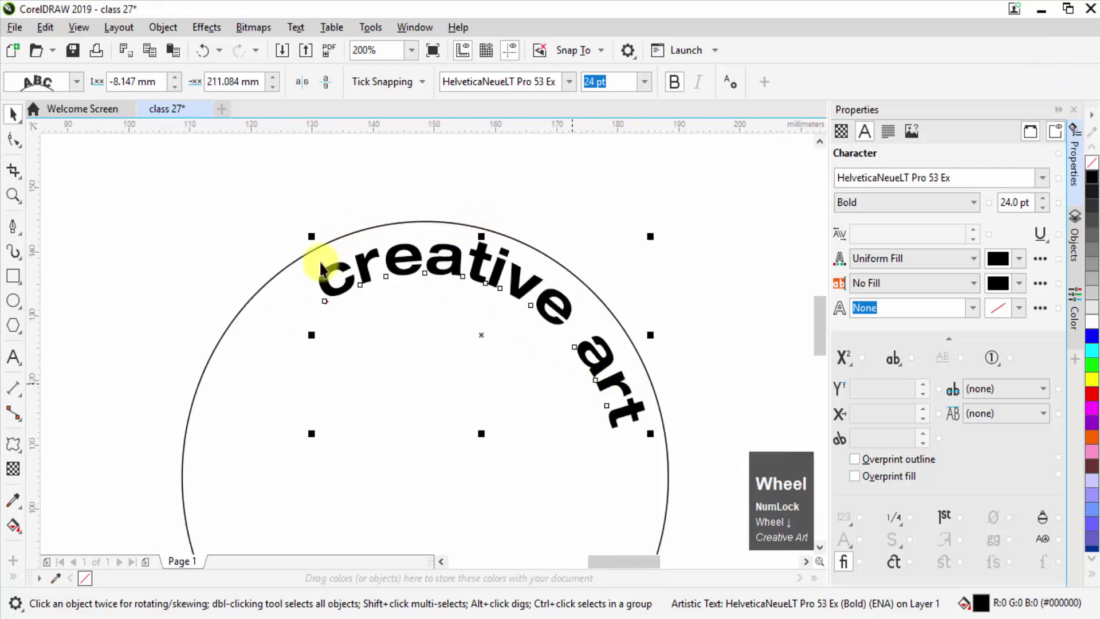
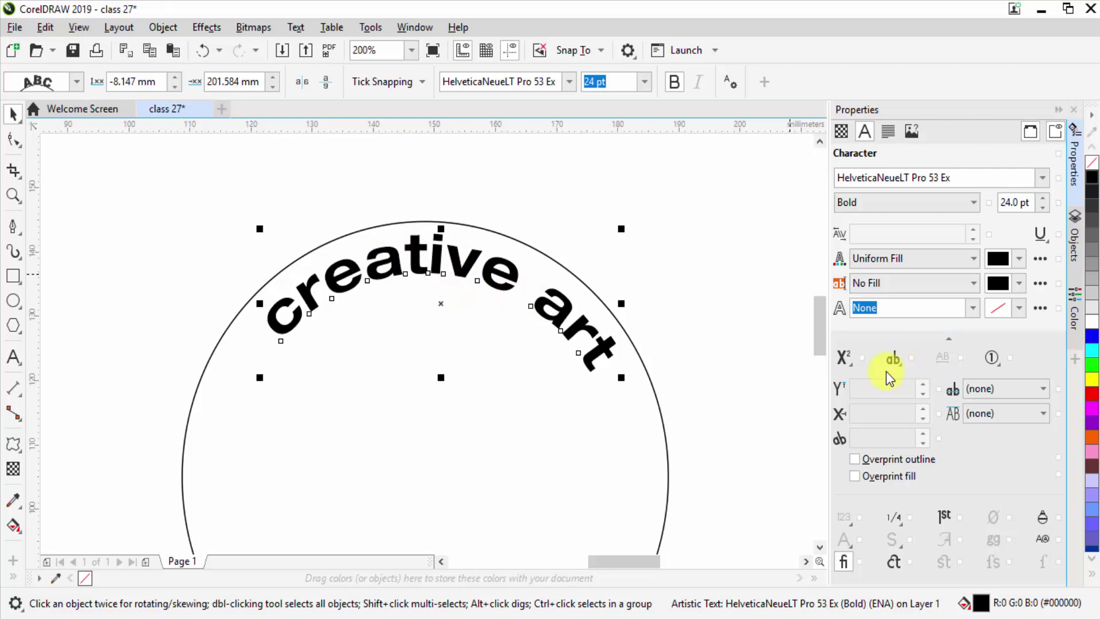
Make the arched text read 'CREATIVE ART' in all capitals.
left_click(899, 368)
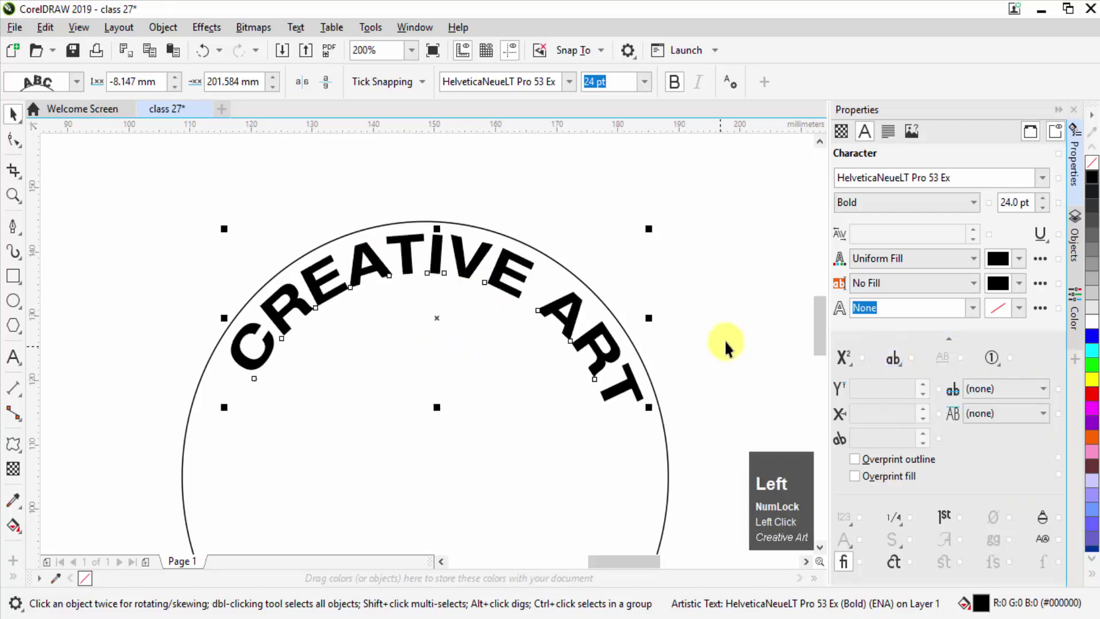
scroll("down", 3)
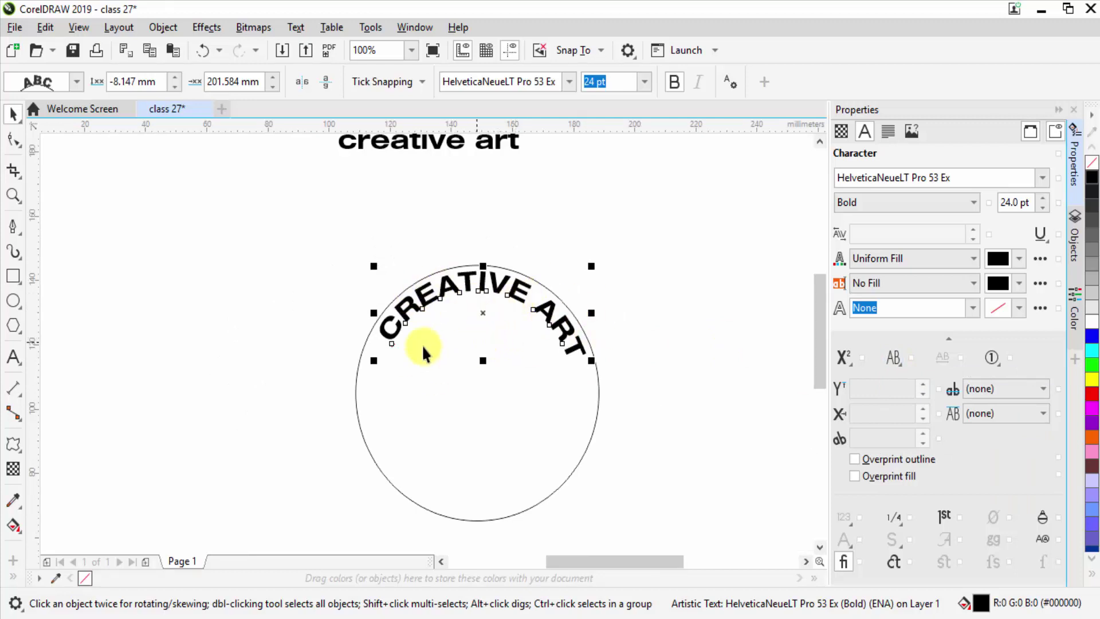
scroll("down", 3)
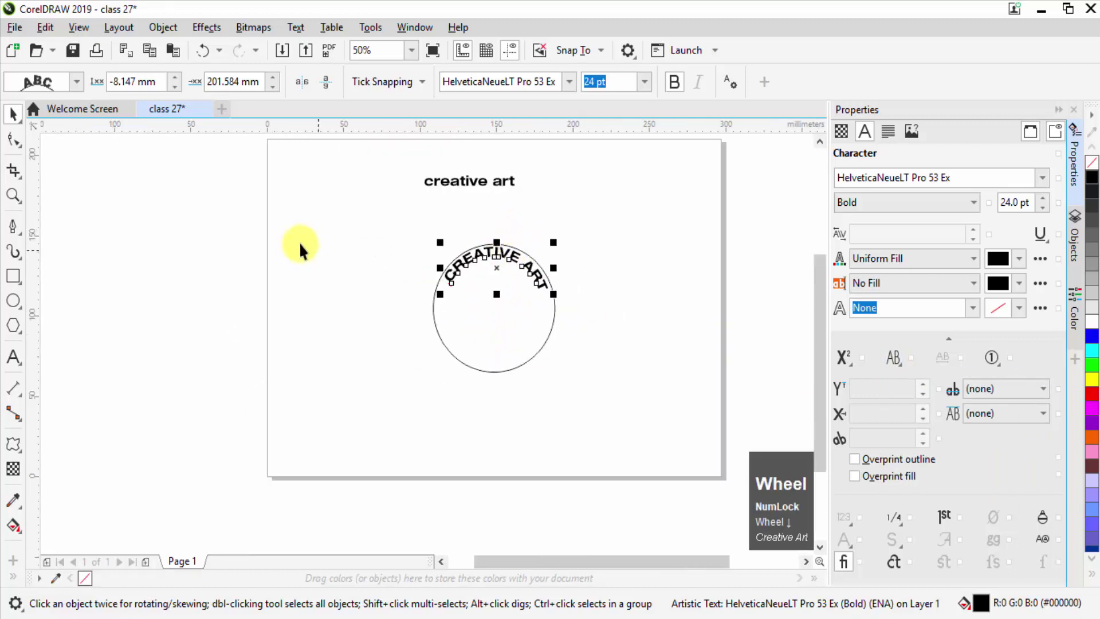
Draw a 20-sided polygon to the left of the circle with the Polygon tool.
left_click(277, 197)
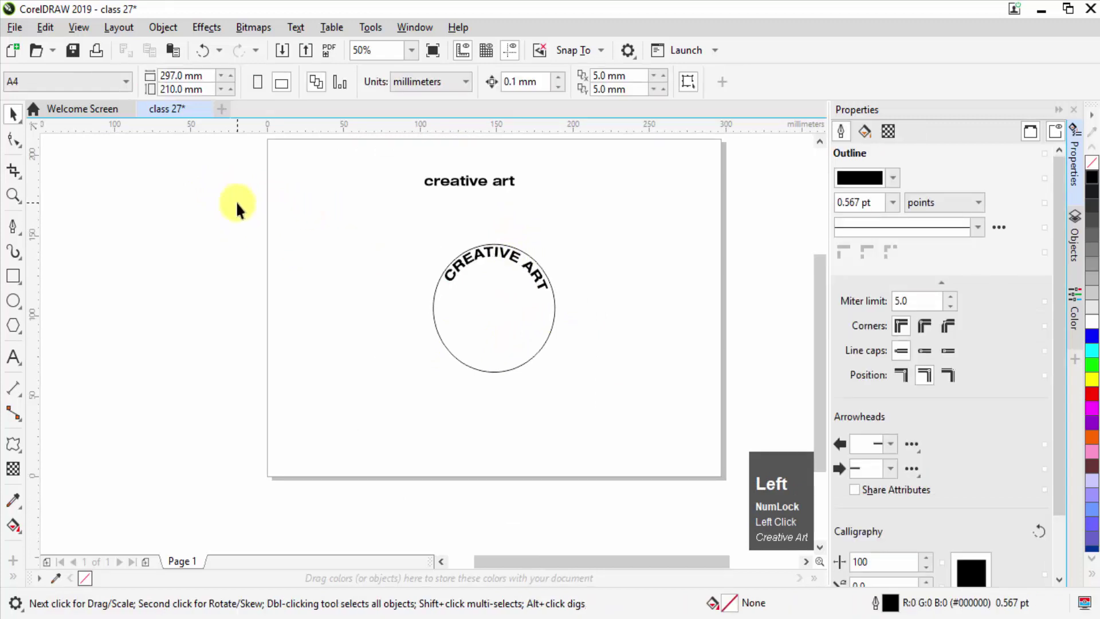
double_click(20, 332)
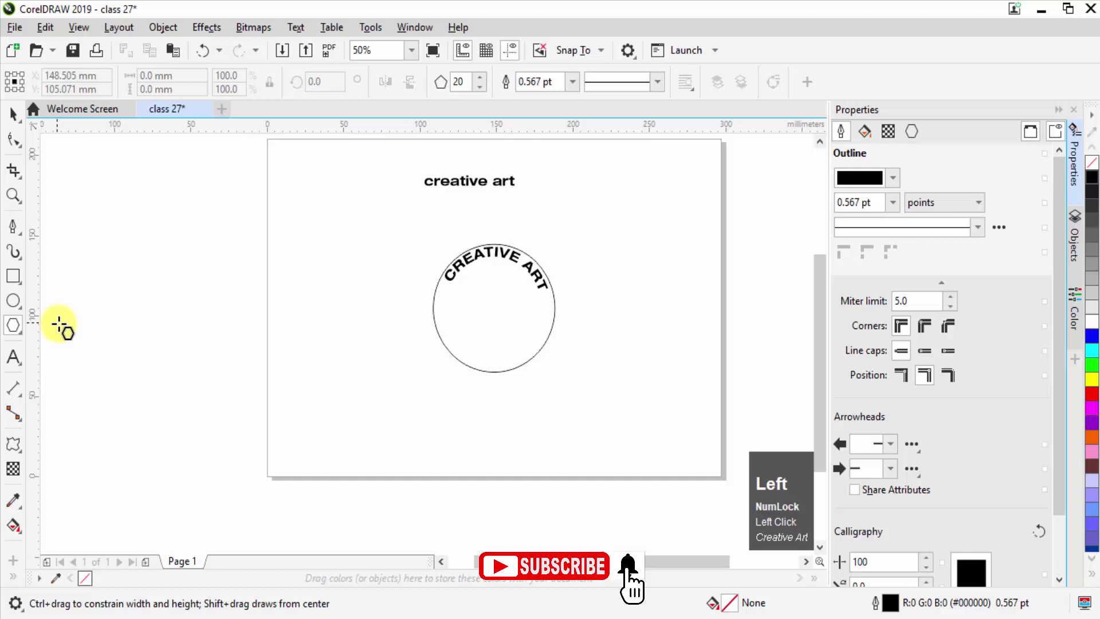
left_click(424, 86)
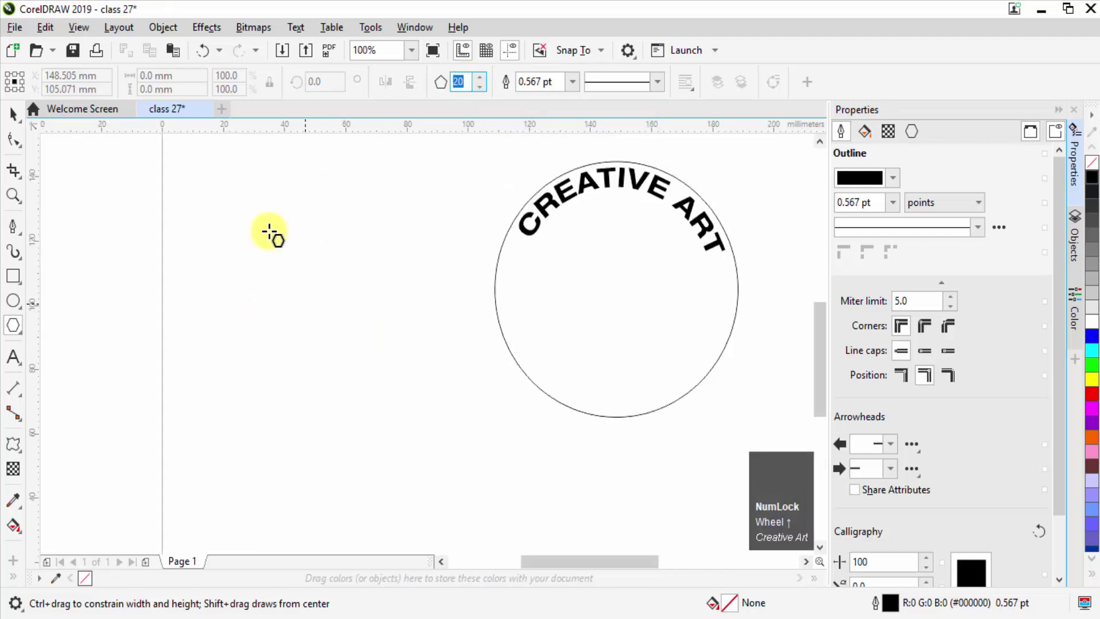
key("ctrl+Left")
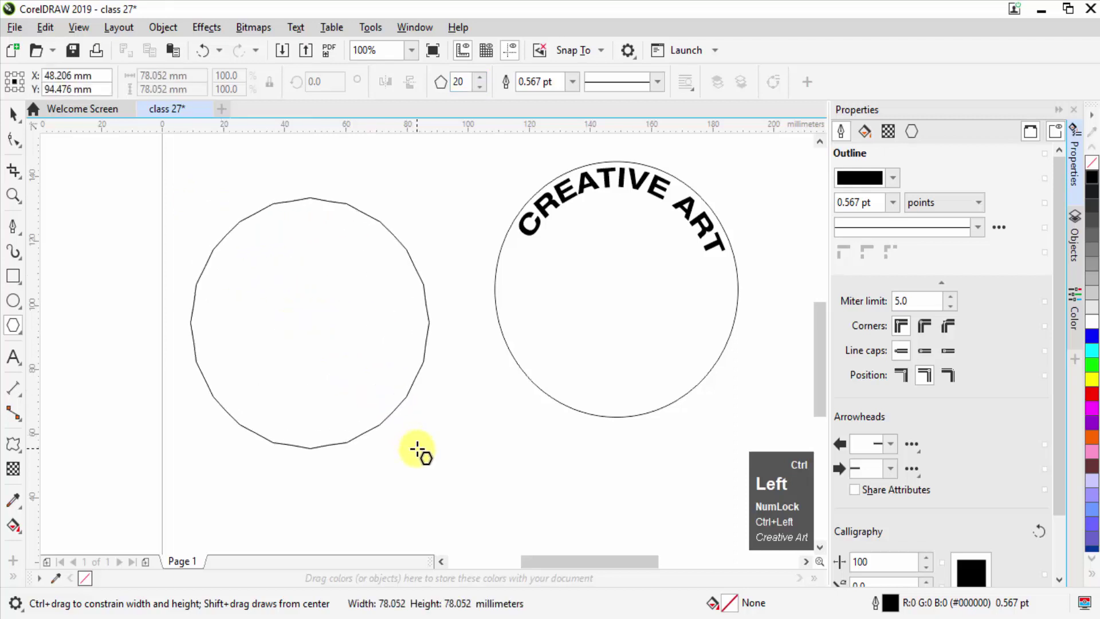
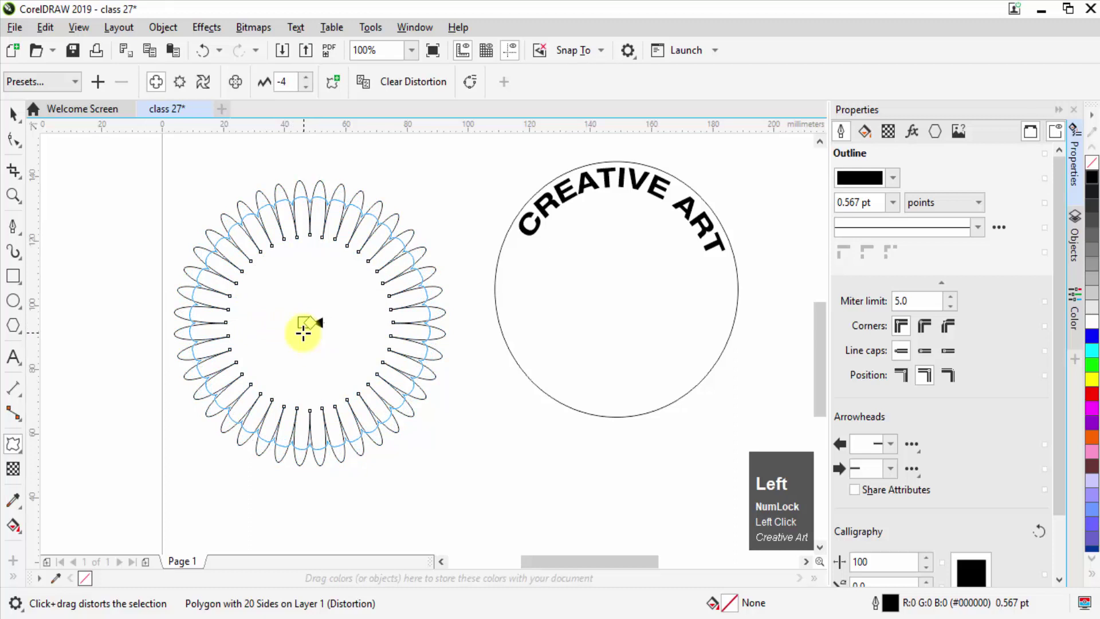
Finish the Push and Pull distortion, leaving the polygon as a scalloped badge outline.
scroll("up", 3)
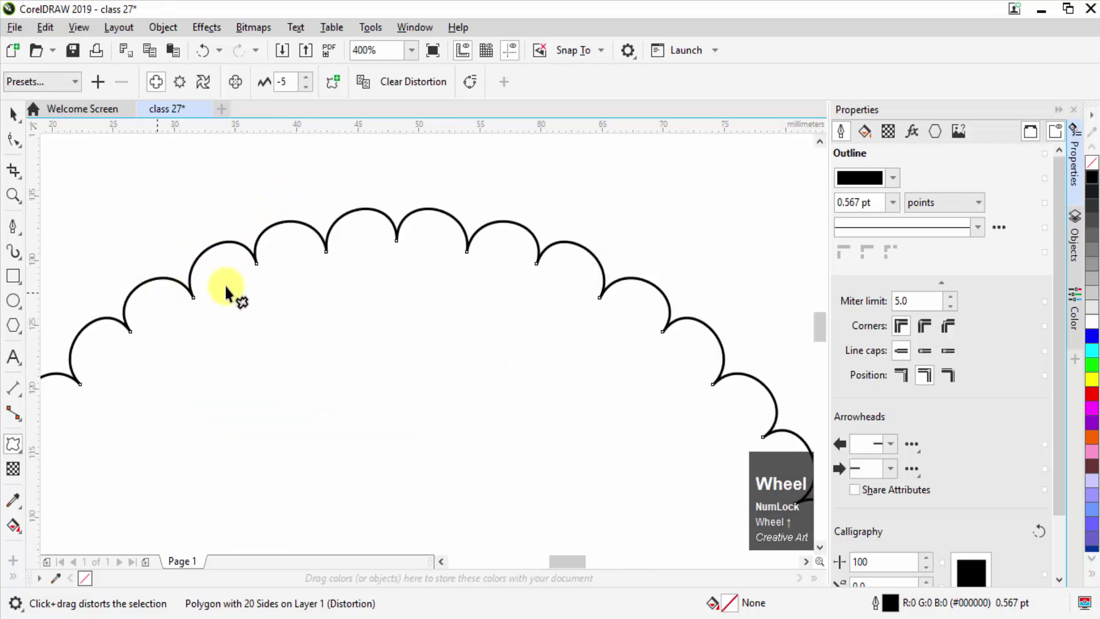
scroll("down", 3)
left_click(24, 141)
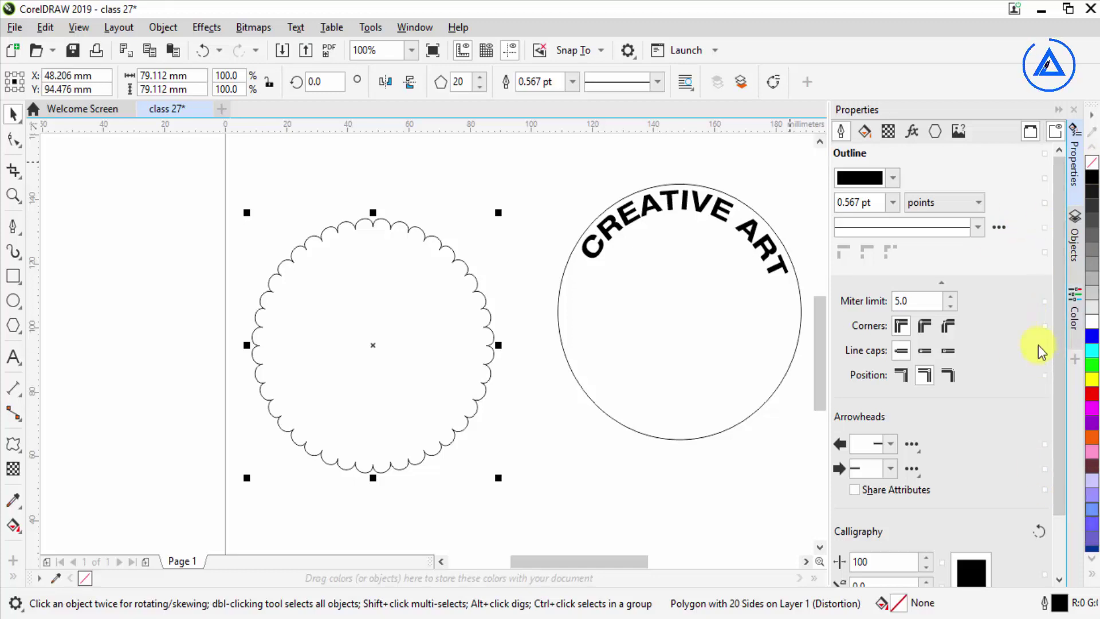
Fill the badge HSB 199/97/69 blue, remove its outline and enlarge it evenly.
left_click(1075, 323)
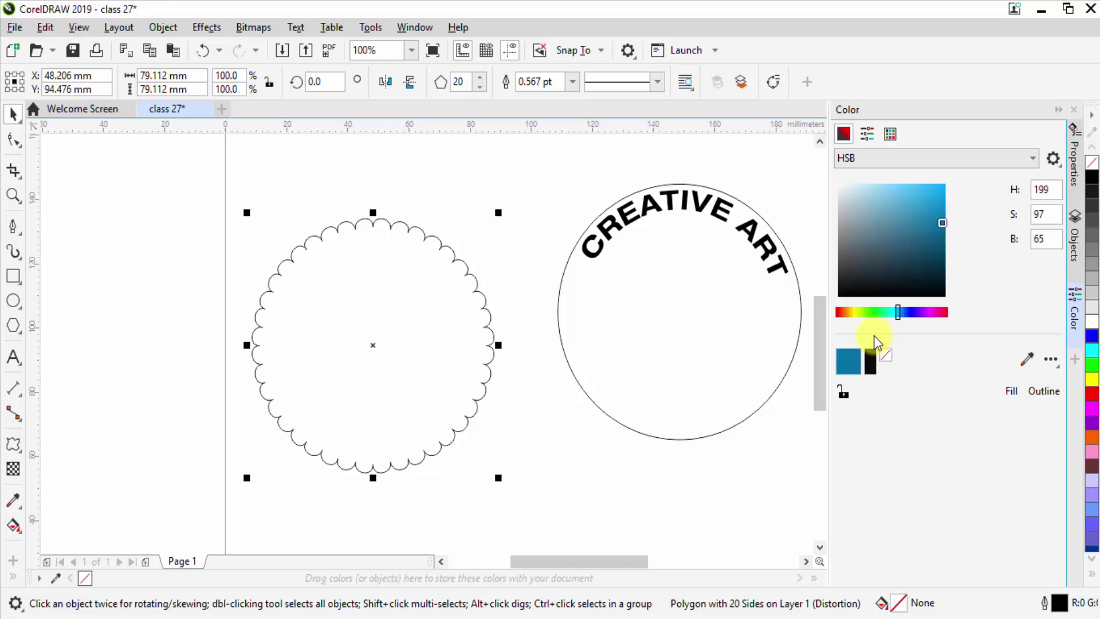
left_click(424, 38)
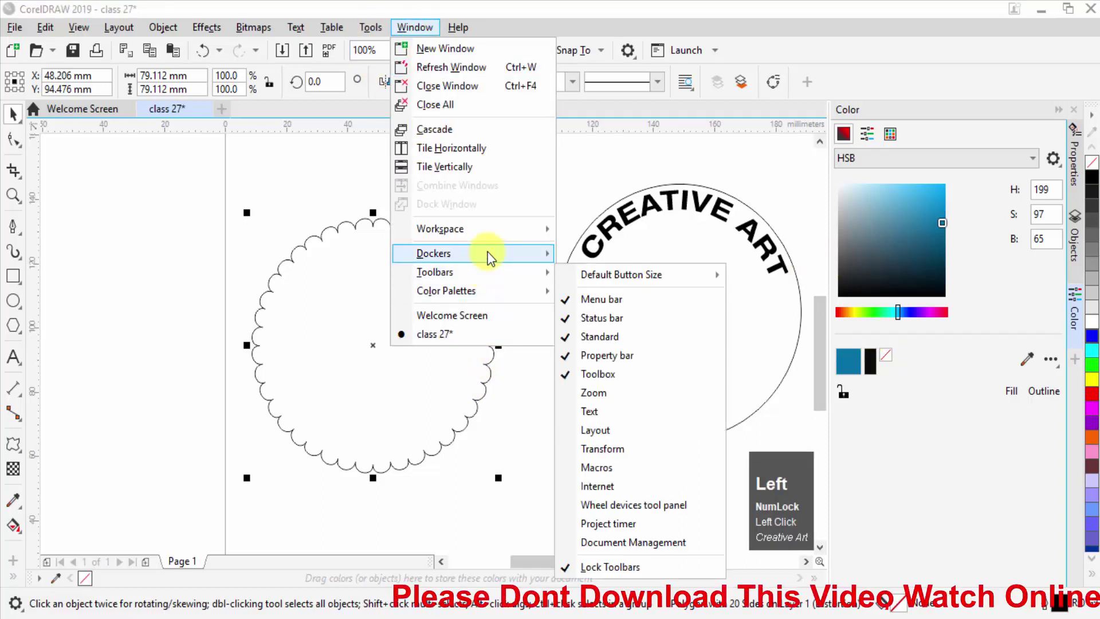
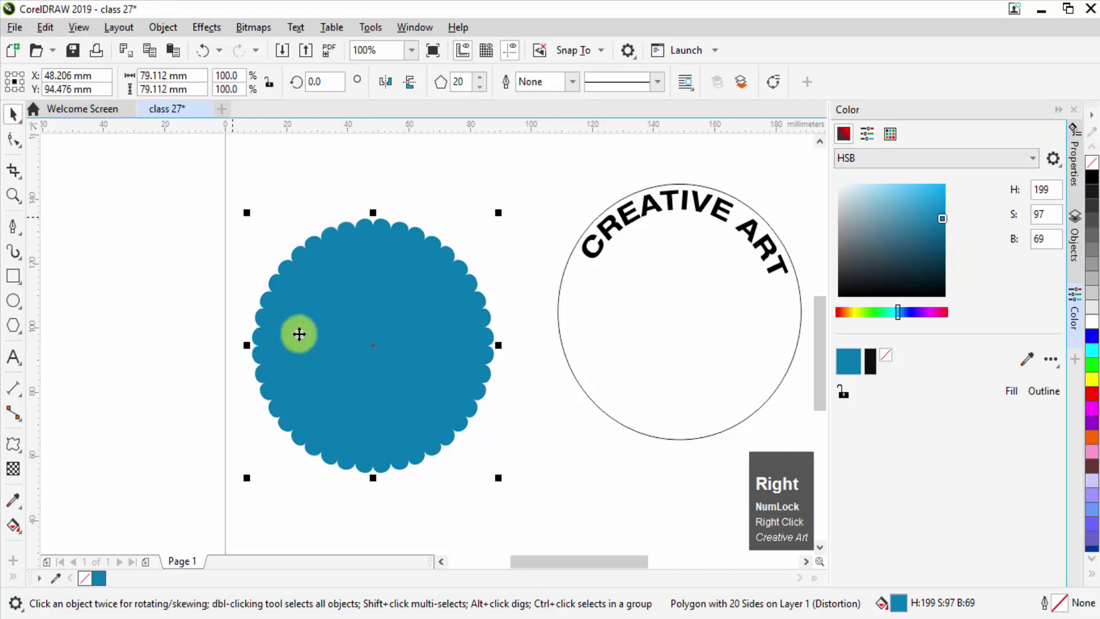
scroll("down", 3)
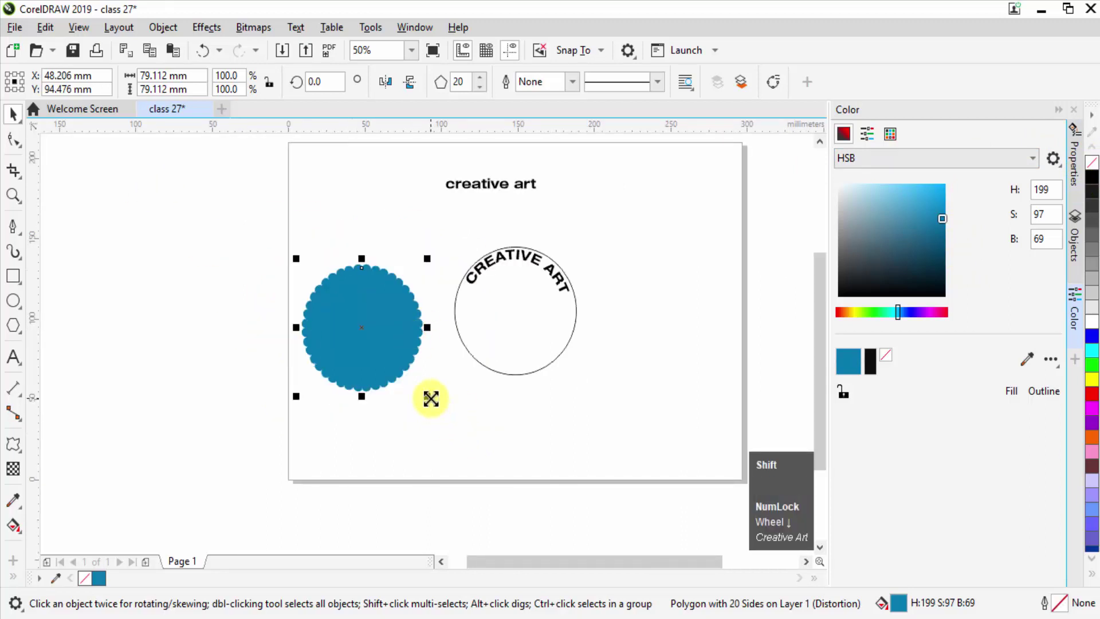
key("shift+Left")
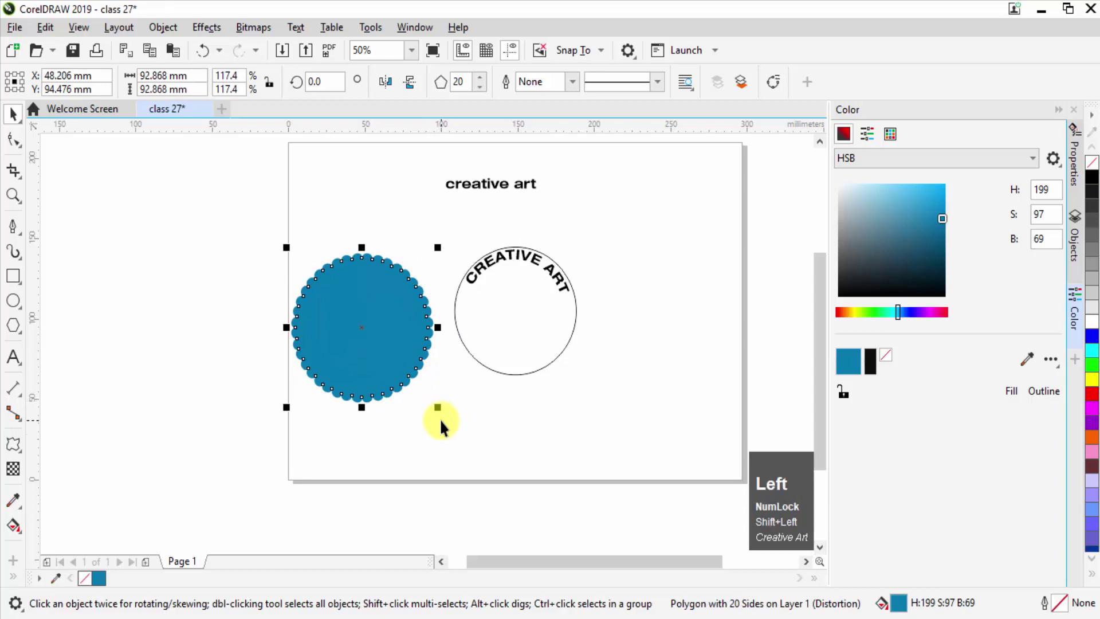
Centre the badge on the page and align the CREATIVE ART circle to its centre.
key("p")
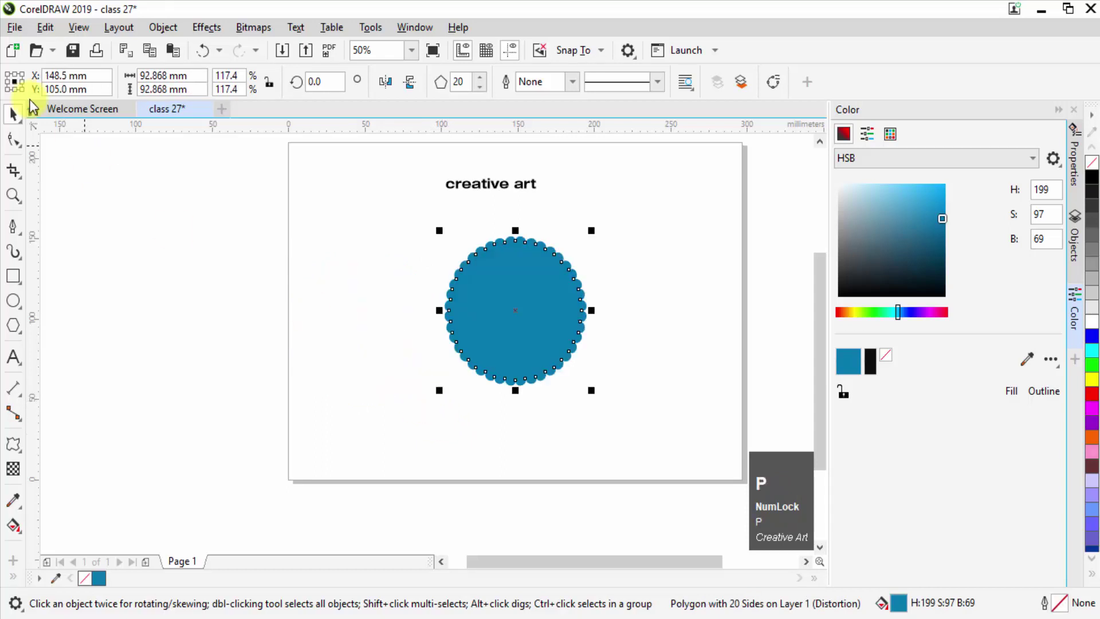
left_click(39, 130)
scroll("up", 3)
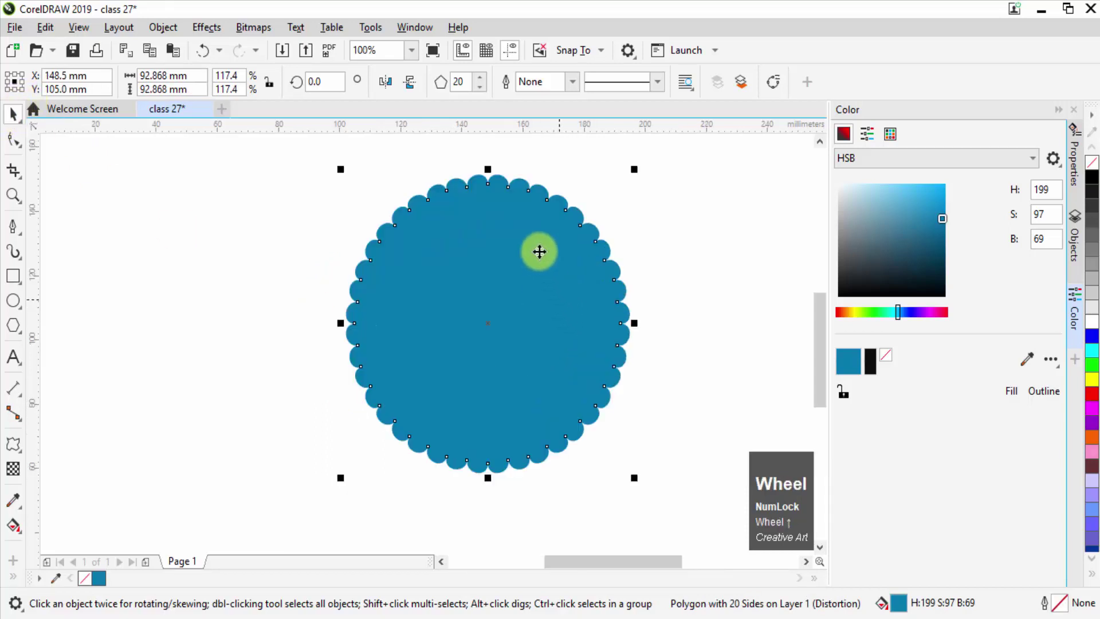
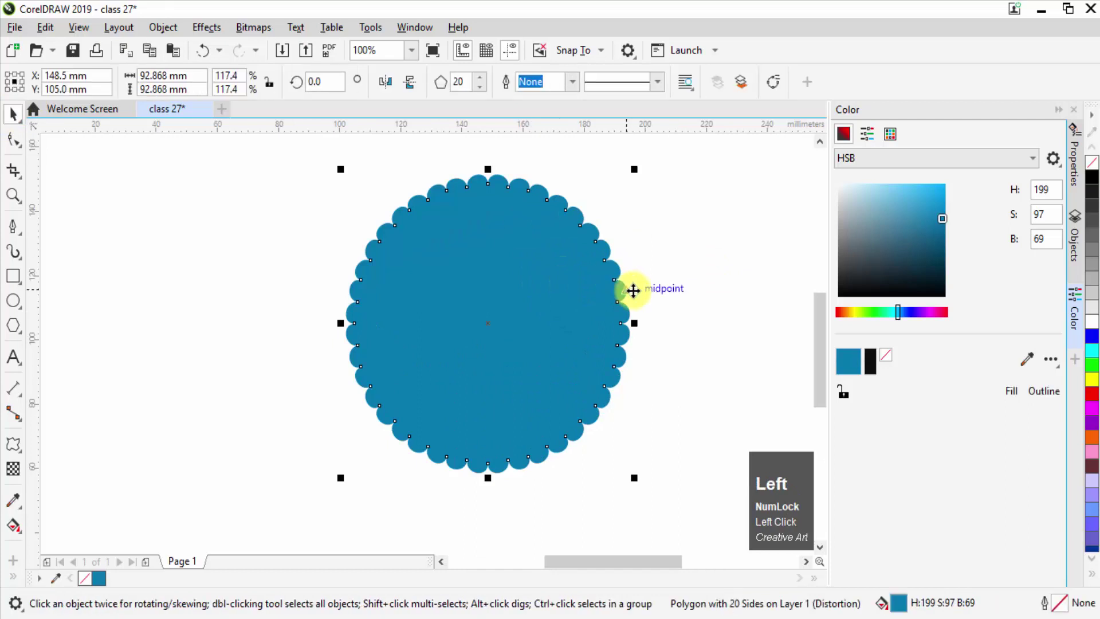
key("ctrl+End")
left_click(649, 278)
scroll("down", 3)
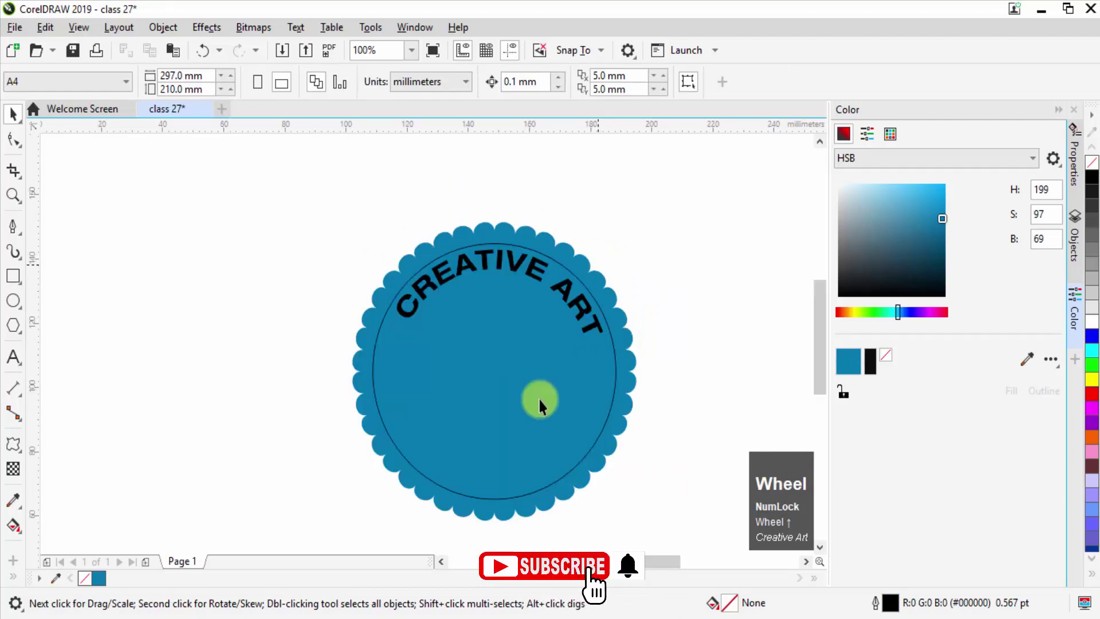
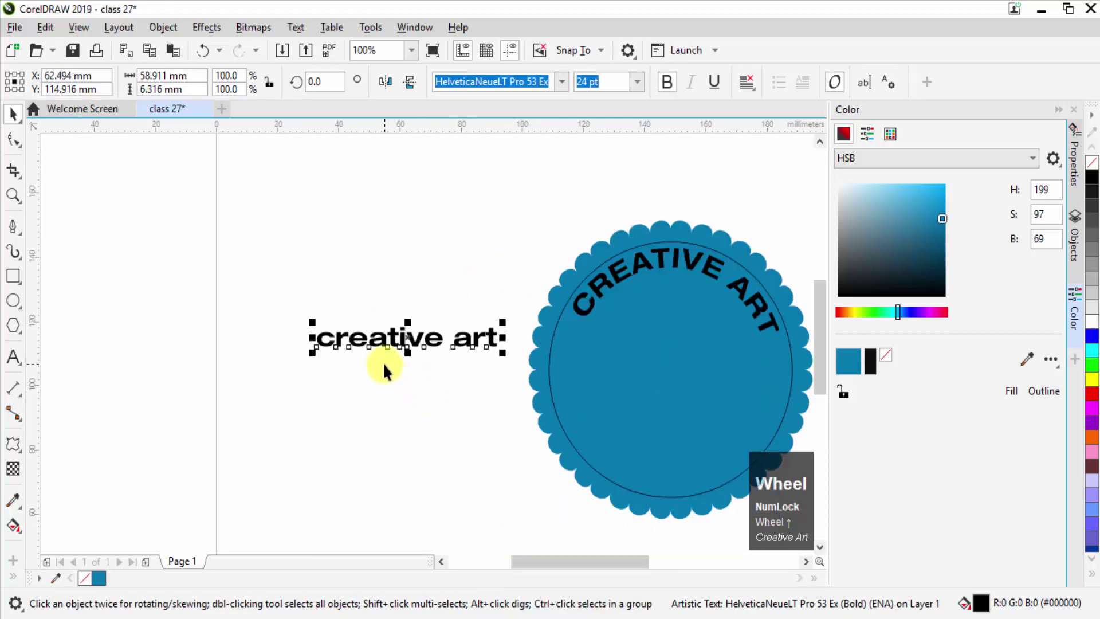
Replace the copied text with 'graphic design'.
key("F8")
key("ctrl+a")
key("Delete")
type("gra")
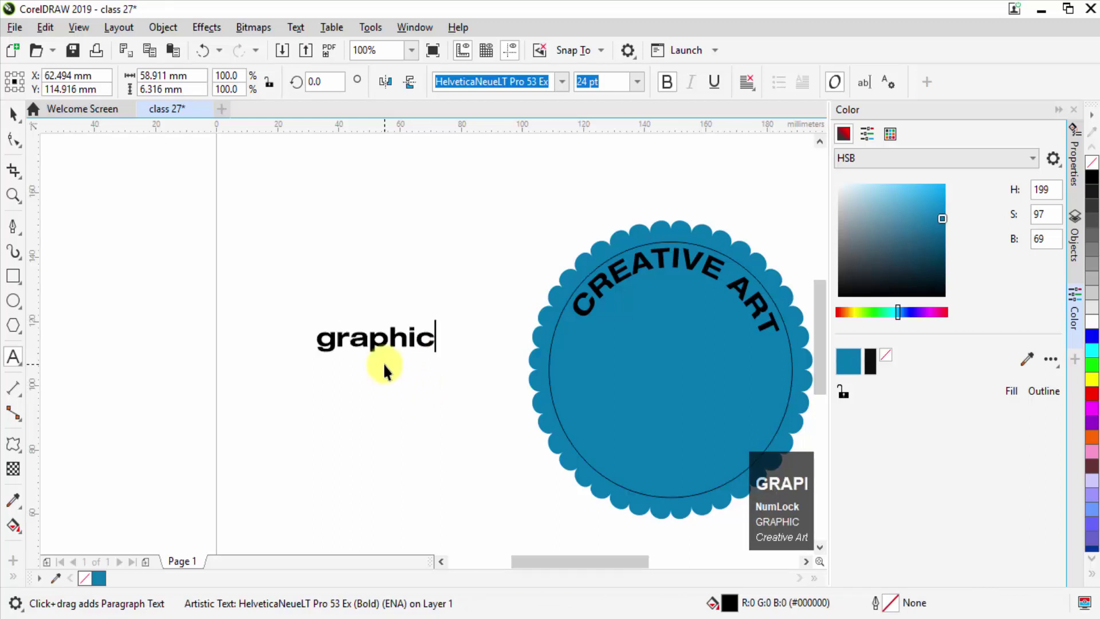
key("space")
key("d")
type("desig")
type("n")
Change 'graphic design' to UPPERCASE via Text > Change Case.
key("ctrl+a")
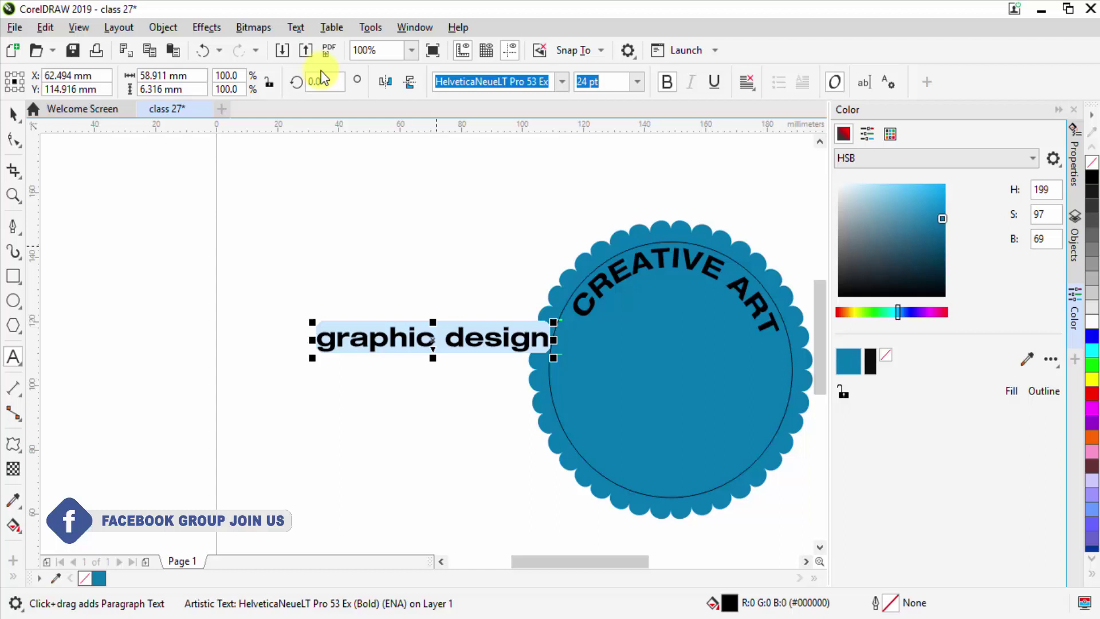
left_click(308, 32)
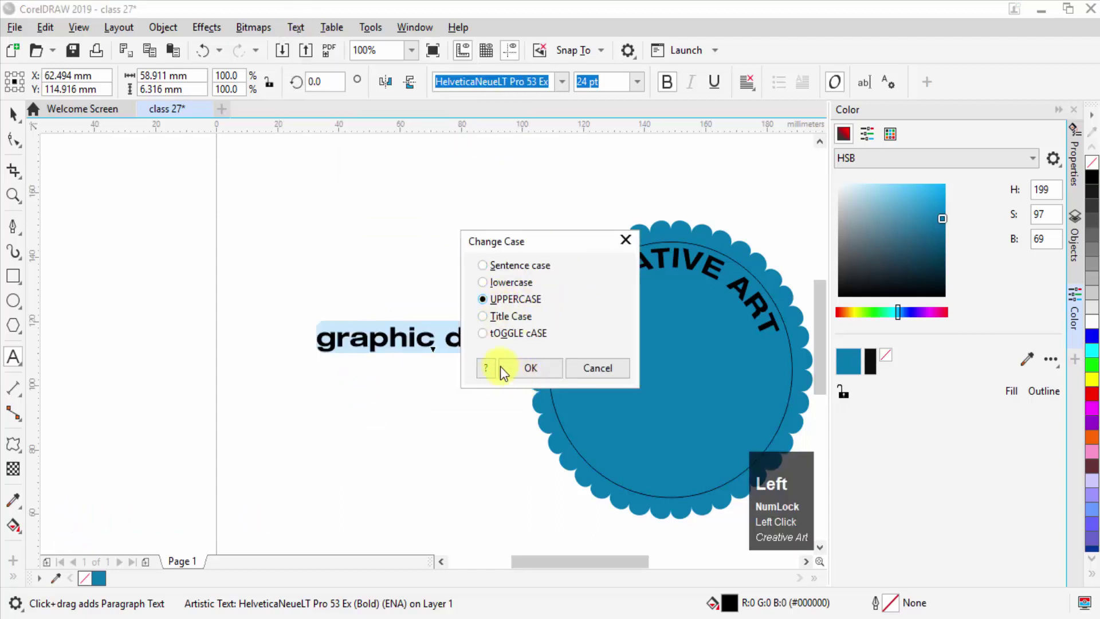
left_click(541, 375)
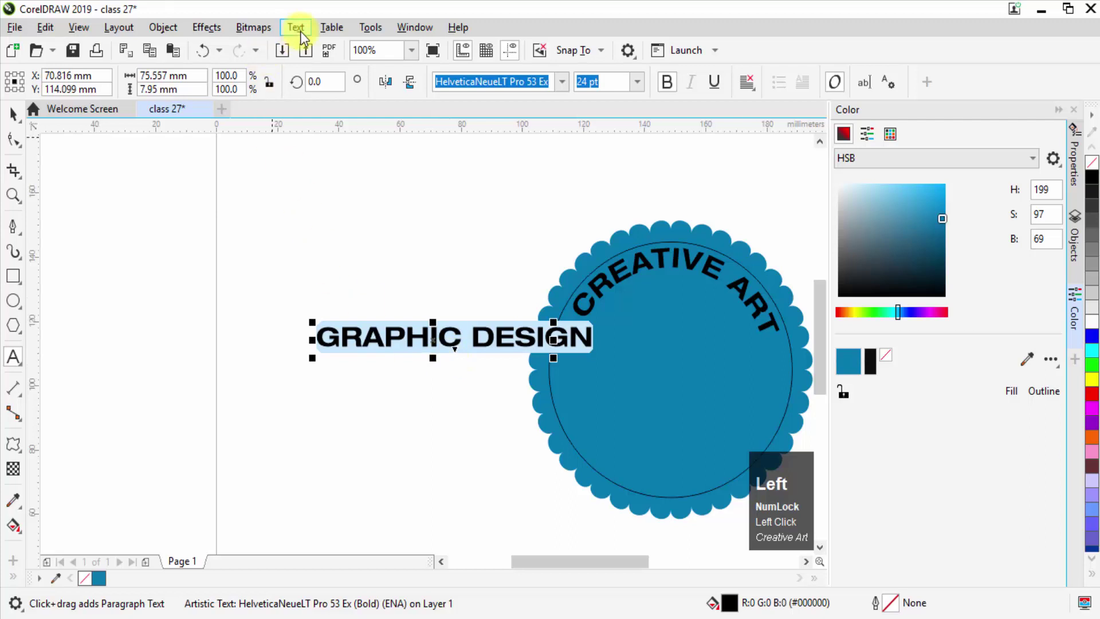
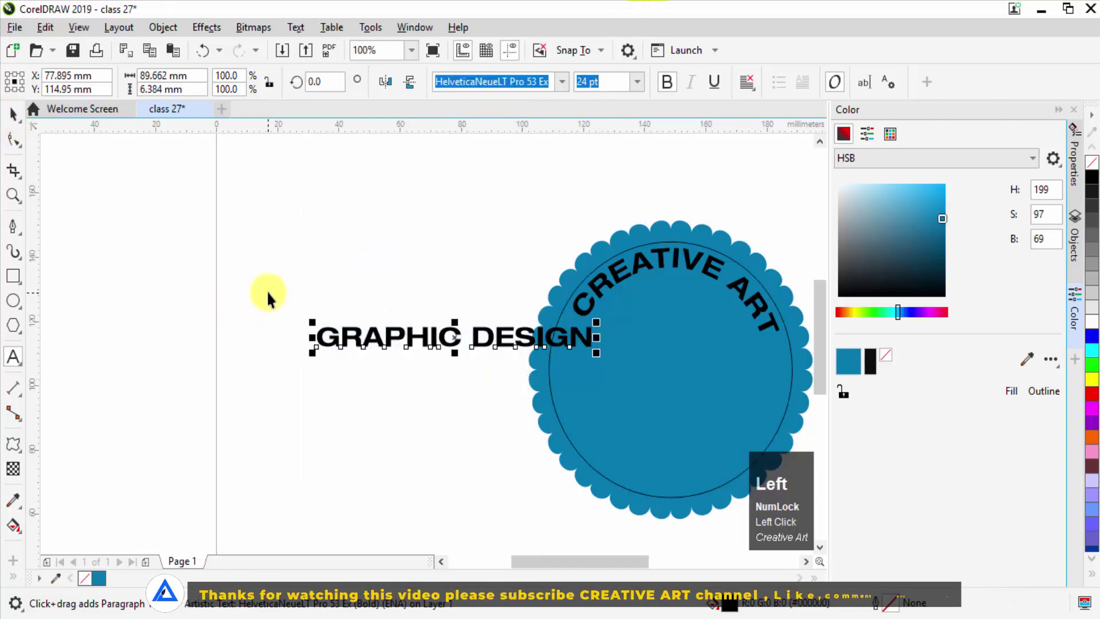
Review the capitals options in Character properties and leave GRAPHIC DESIGN centred below the badge.
scroll("down", 3)
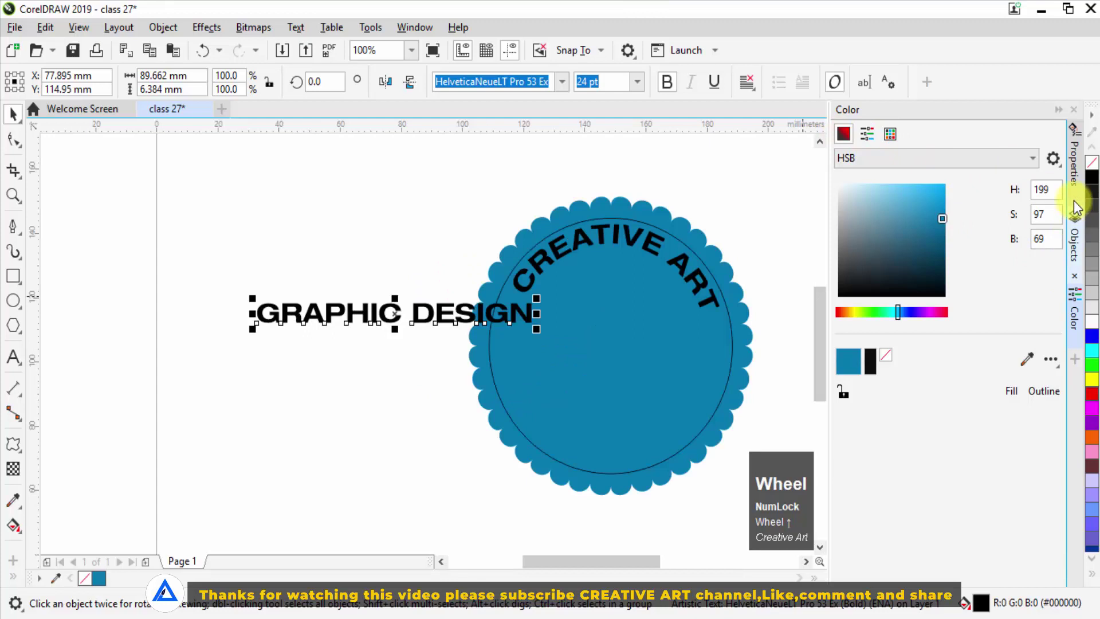
scroll("up", 3)
left_click(1080, 180)
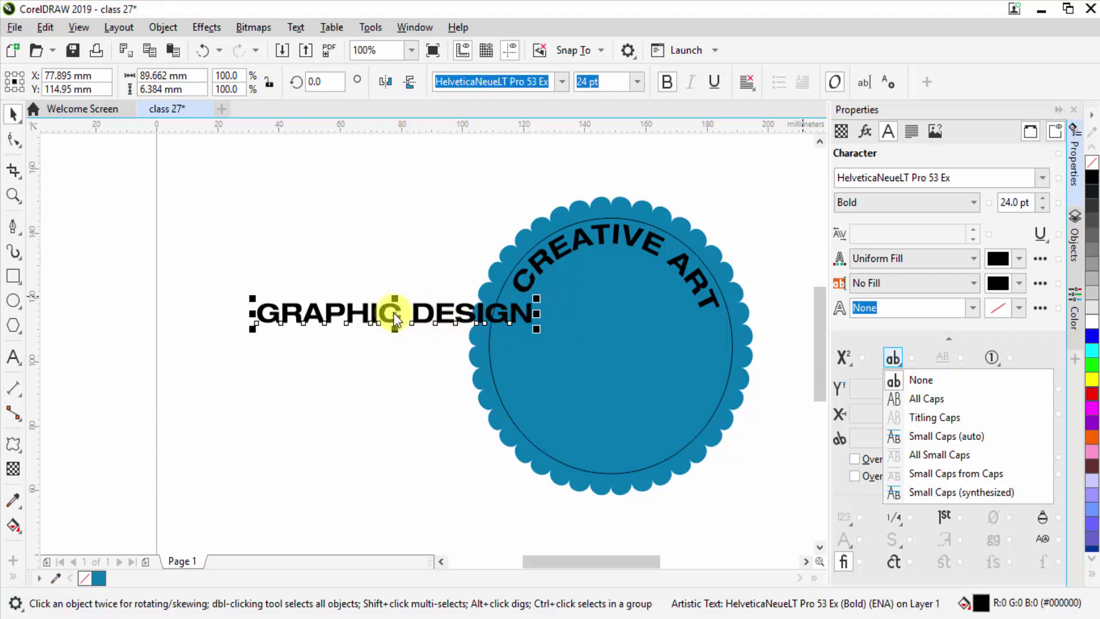
left_click(441, 437)
scroll("down", 3)
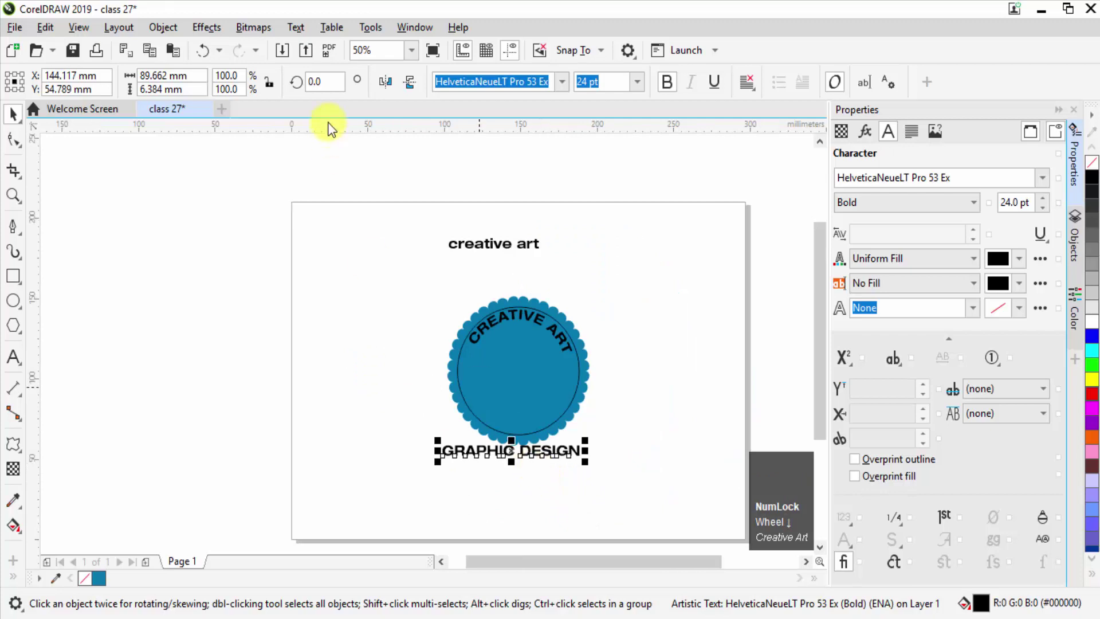
Fit GRAPHIC DESIGN to the badge circle and mirror it so it reads upright along the bottom.
left_click(306, 29)
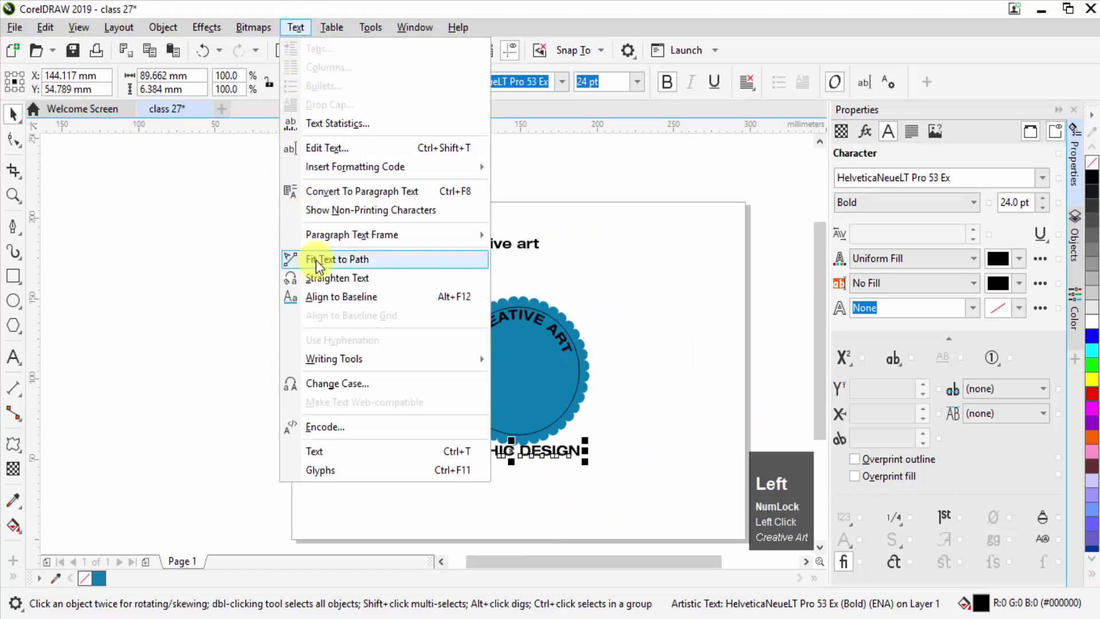
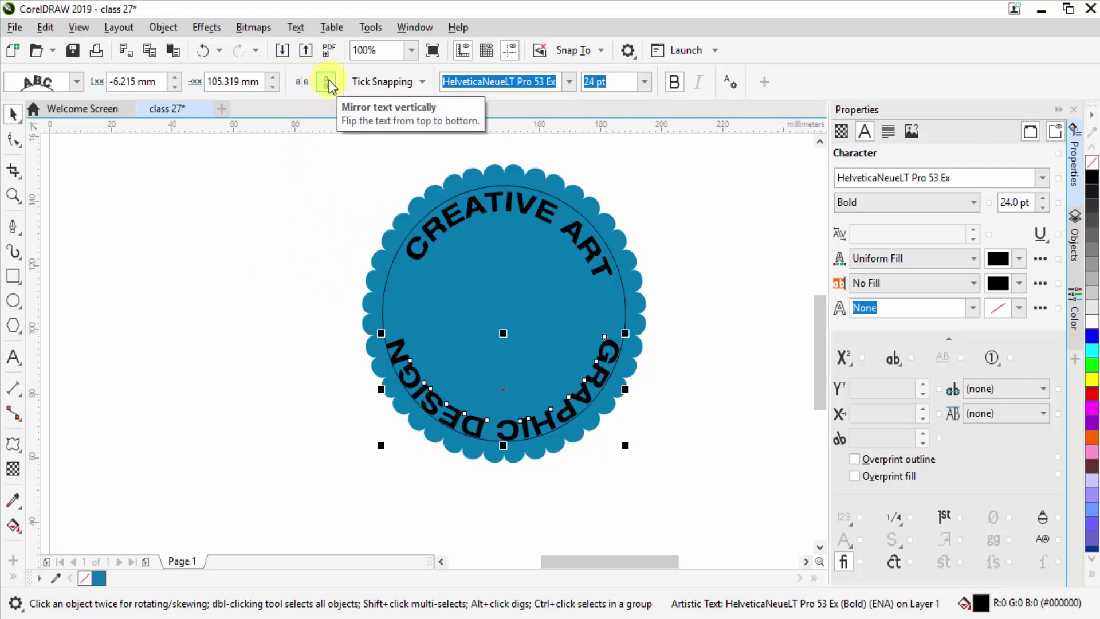
left_click(335, 85)
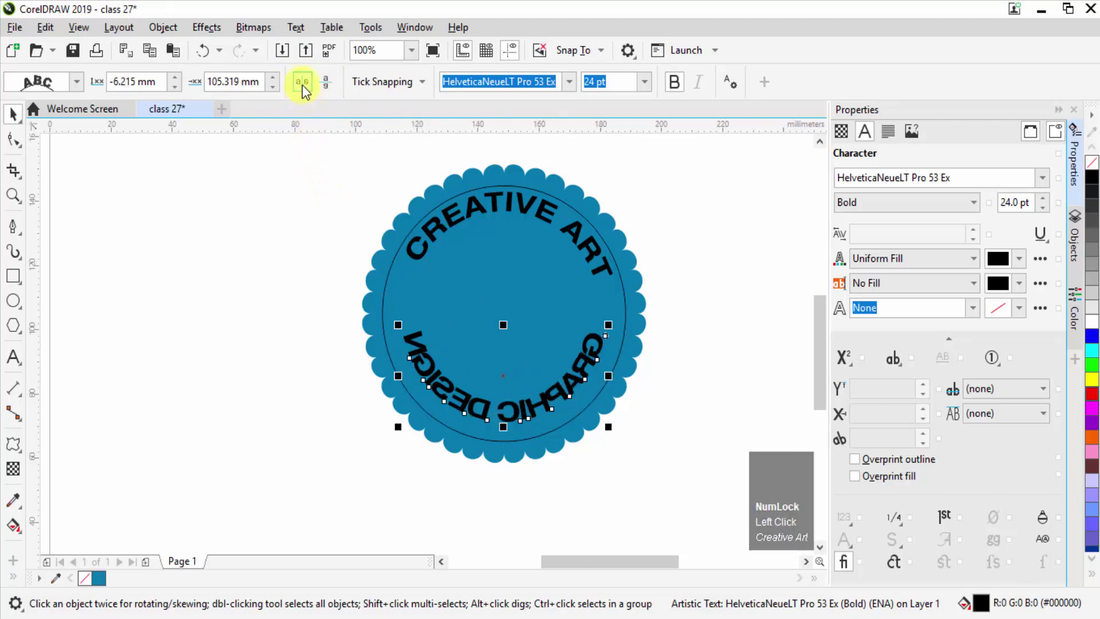
double_click(309, 90)
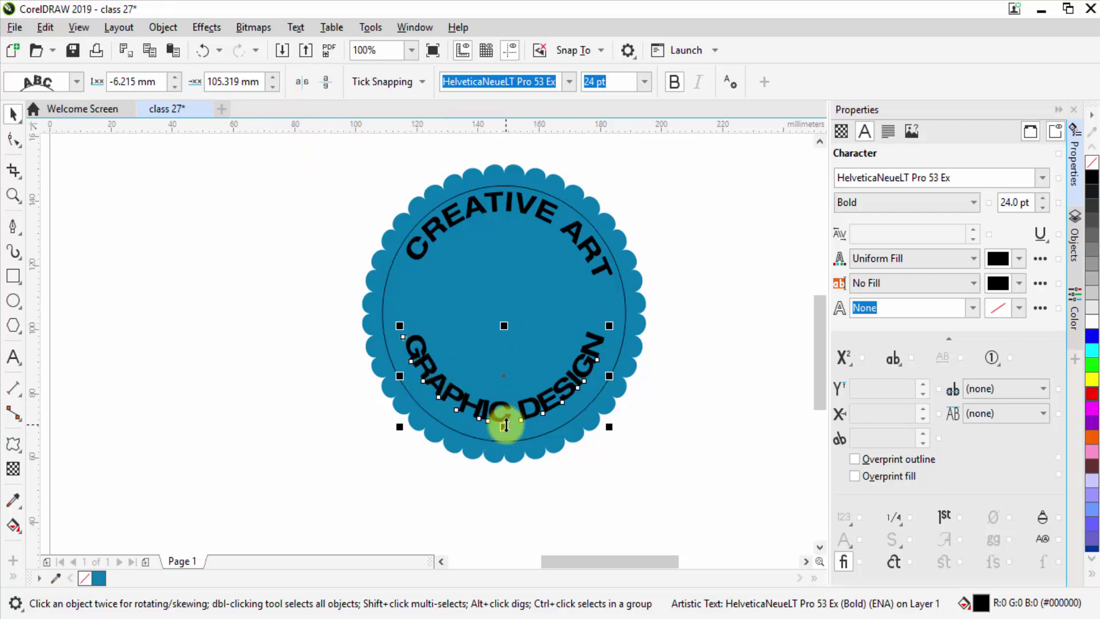
scroll("up", 3)
scroll("down", 3)
scroll("up", 3)
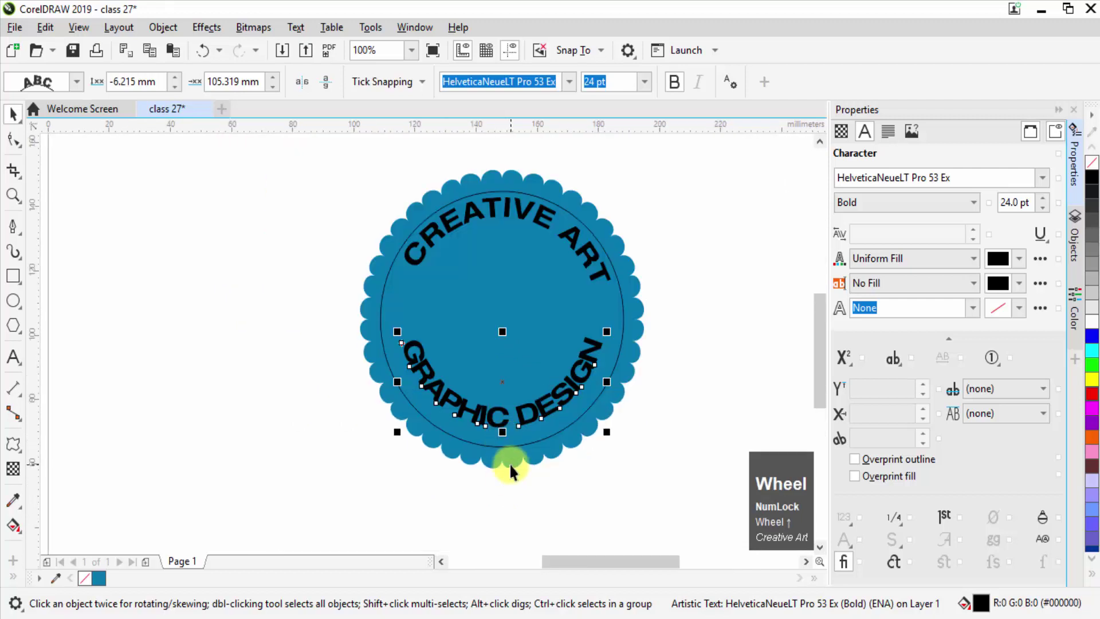
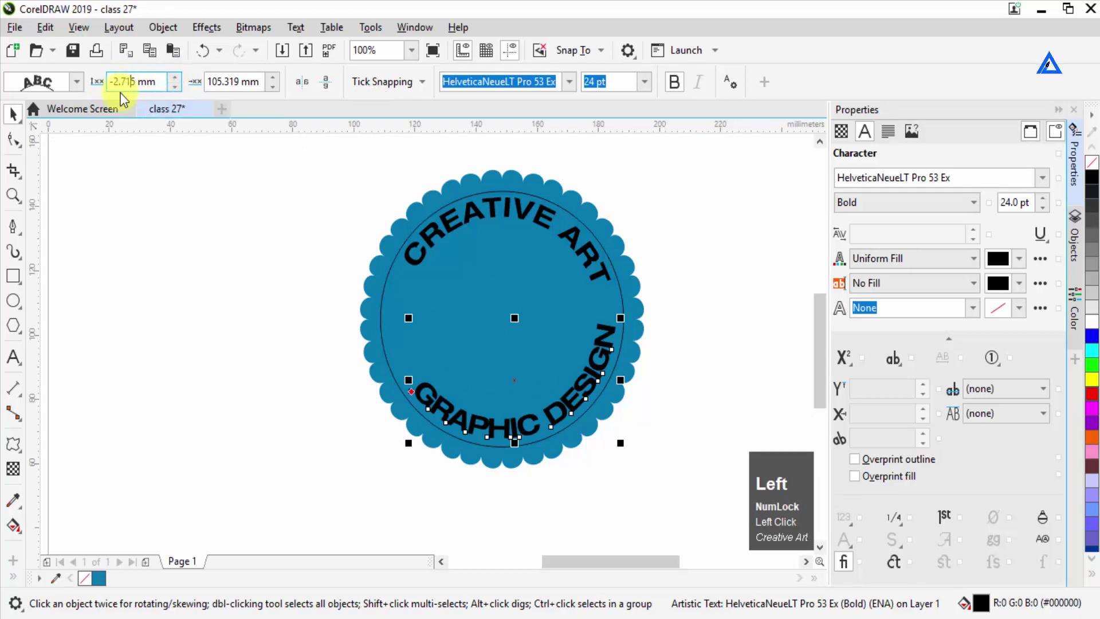
Set GRAPHIC DESIGN's distance from path to -1.715 mm and horizontal offset to 118.319 mm.
key("Down")
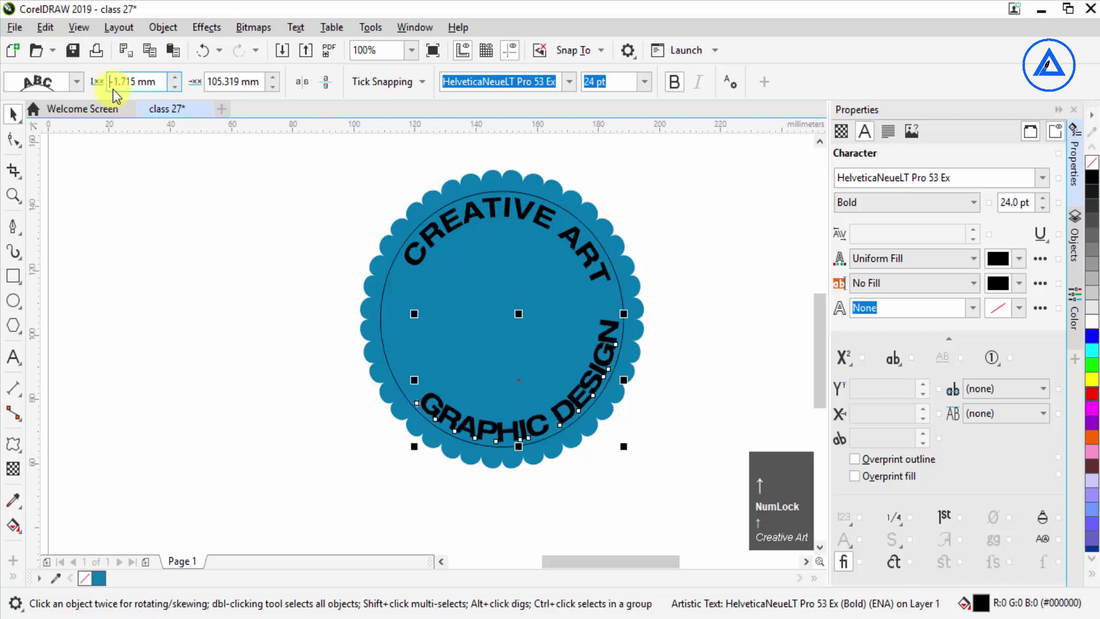
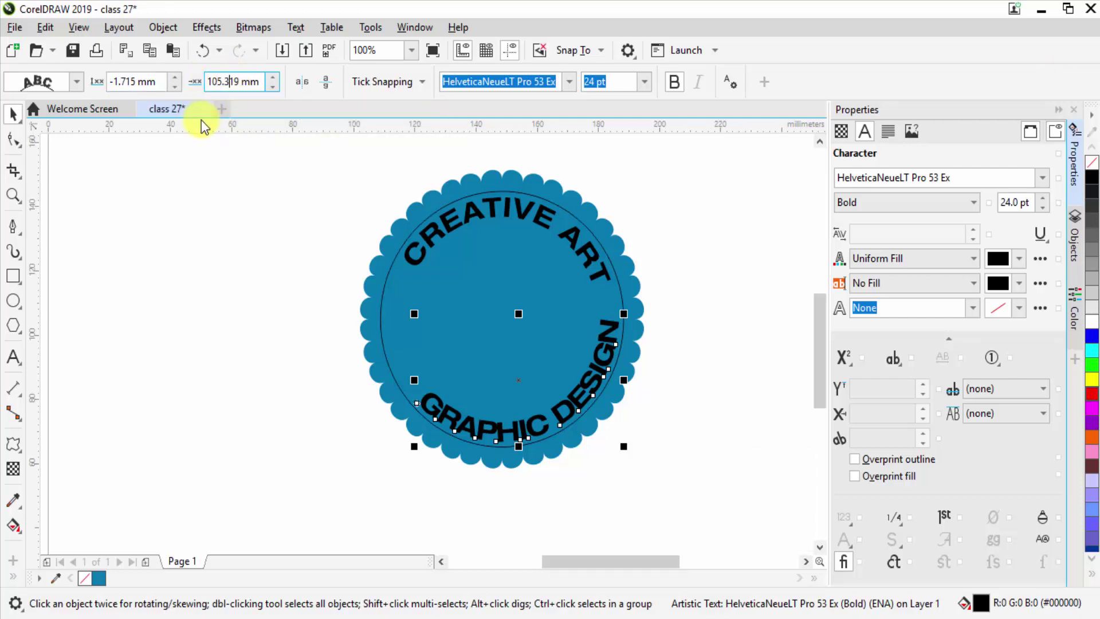
scroll("down", 3)
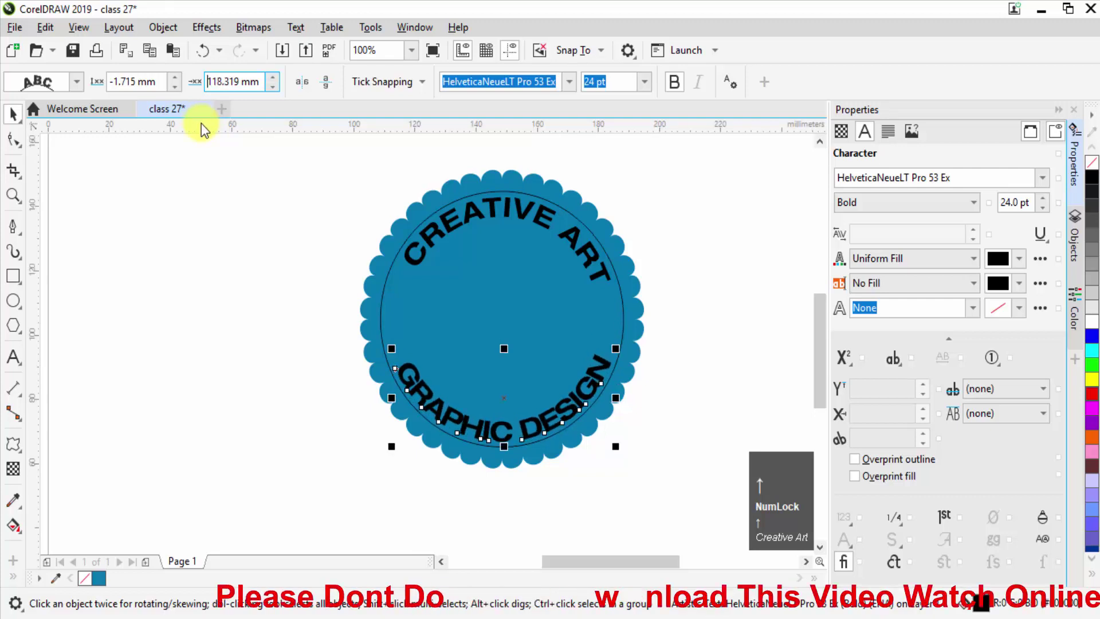
left_click(648, 160)
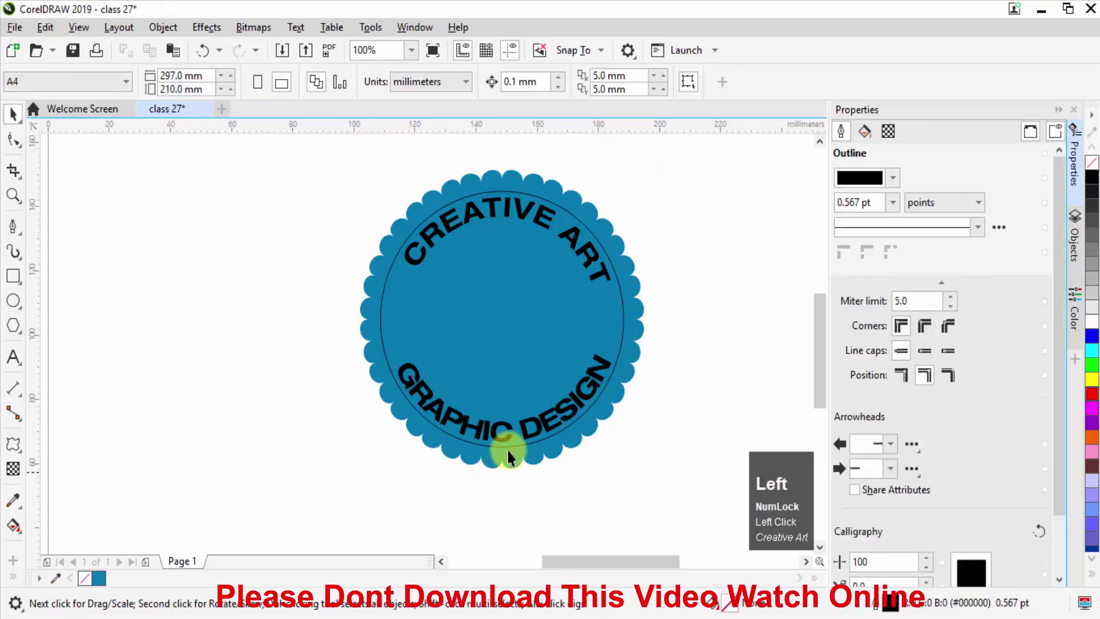
left_click(514, 432)
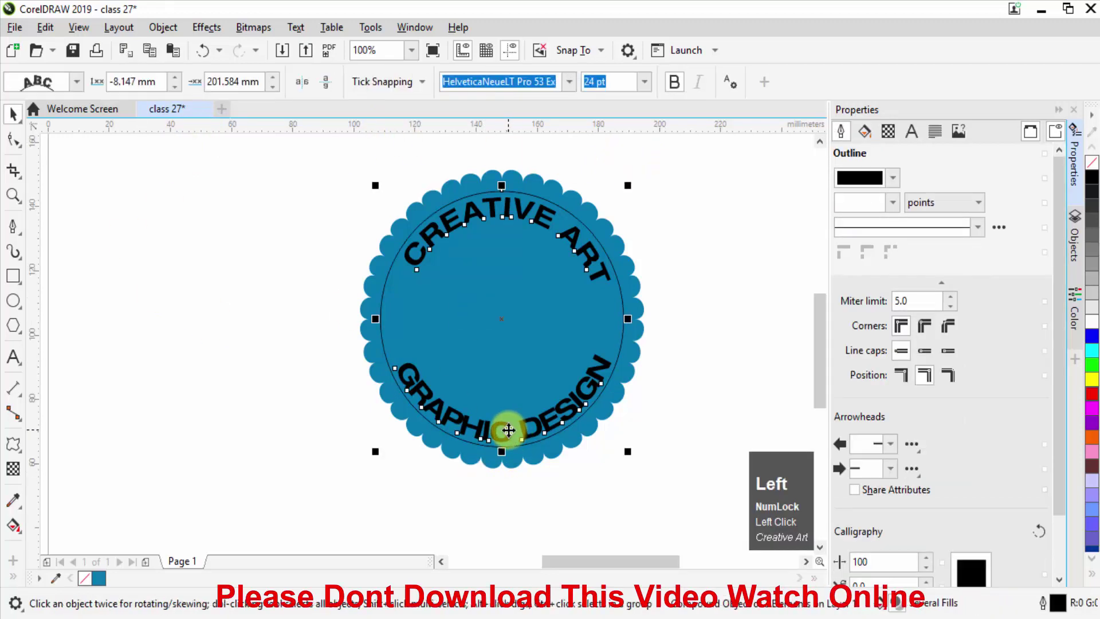
left_click(381, 93)
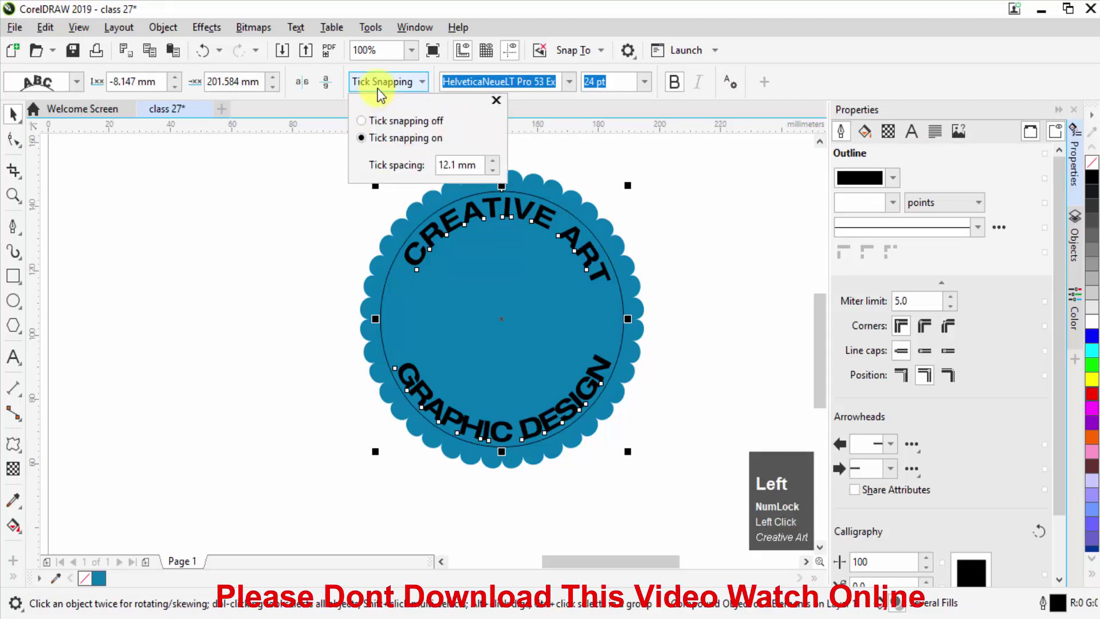
left_click(298, 199)
scroll("down", 3)
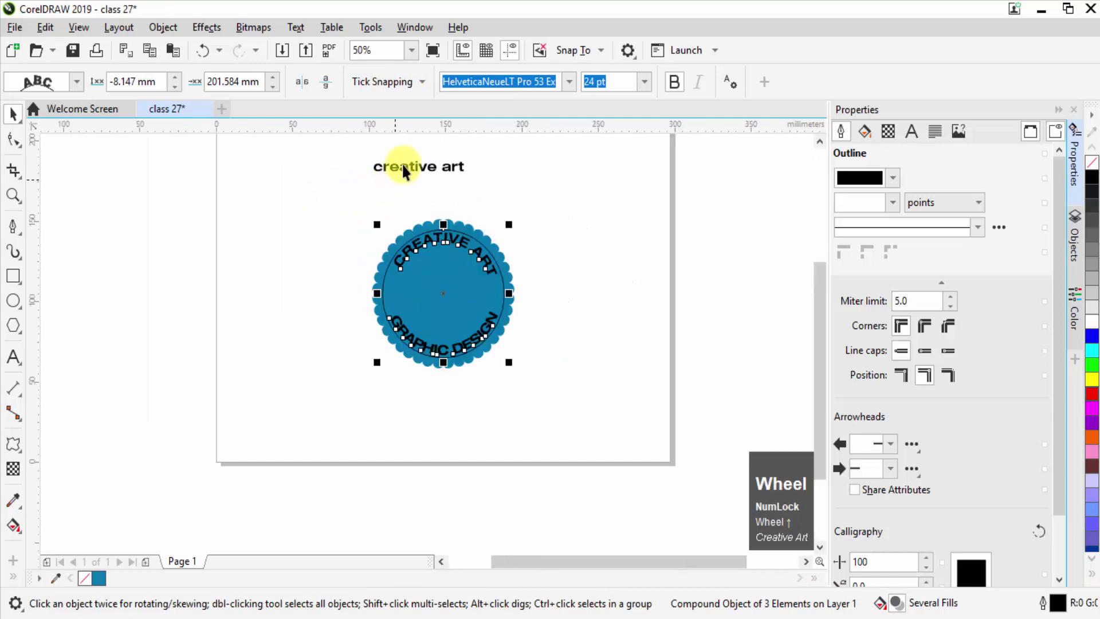
Select the plain 'creative art' text and start Fit Text to Path from the Text menu.
left_click(408, 165)
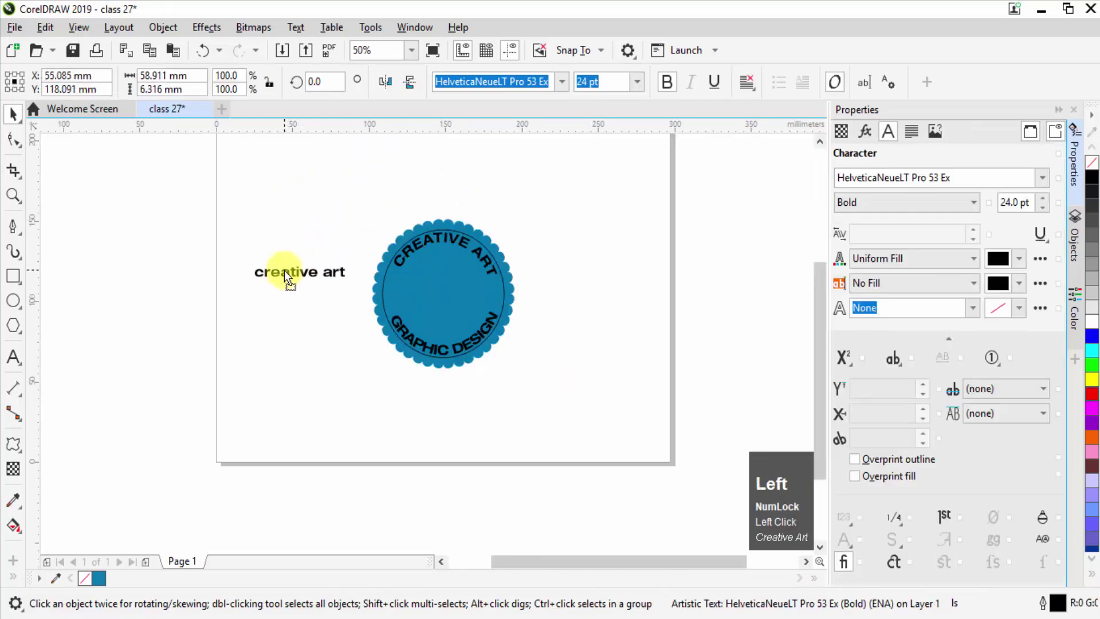
scroll("down", 3)
left_click(310, 30)
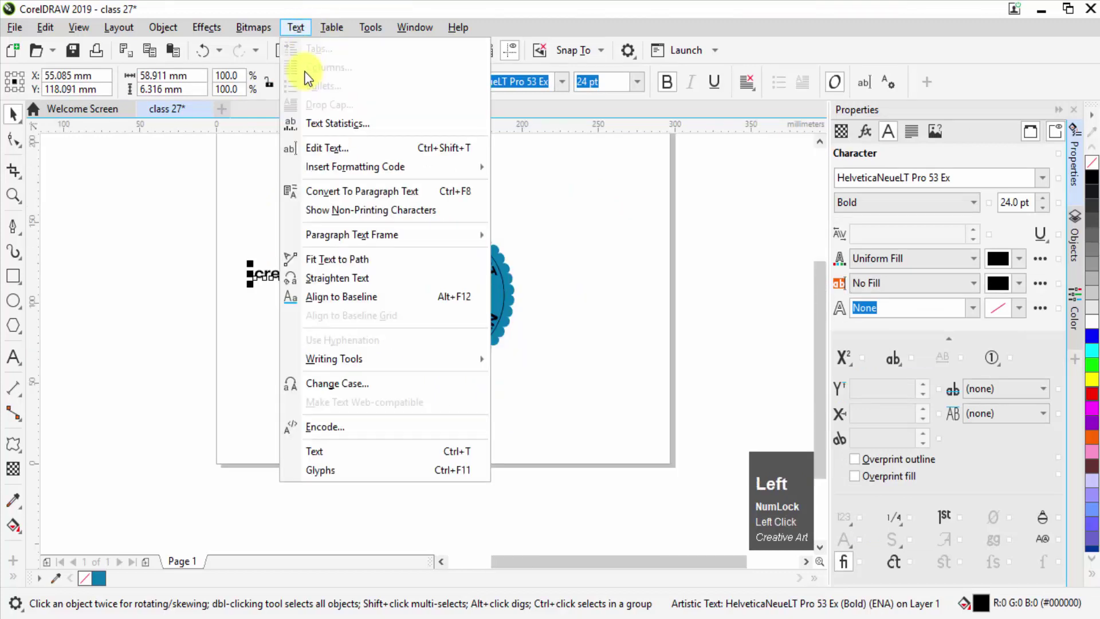
left_click(330, 266)
scroll("up", 3)
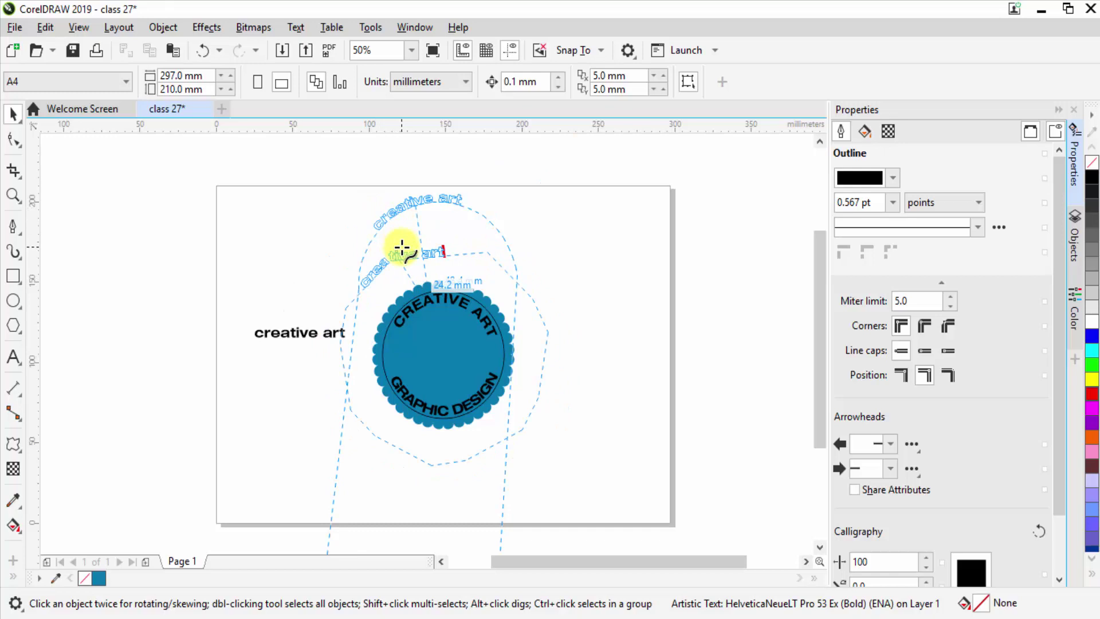
Draw a new circle above the text, place 'creative art' on it, then undo the fit.
double_click(400, 254)
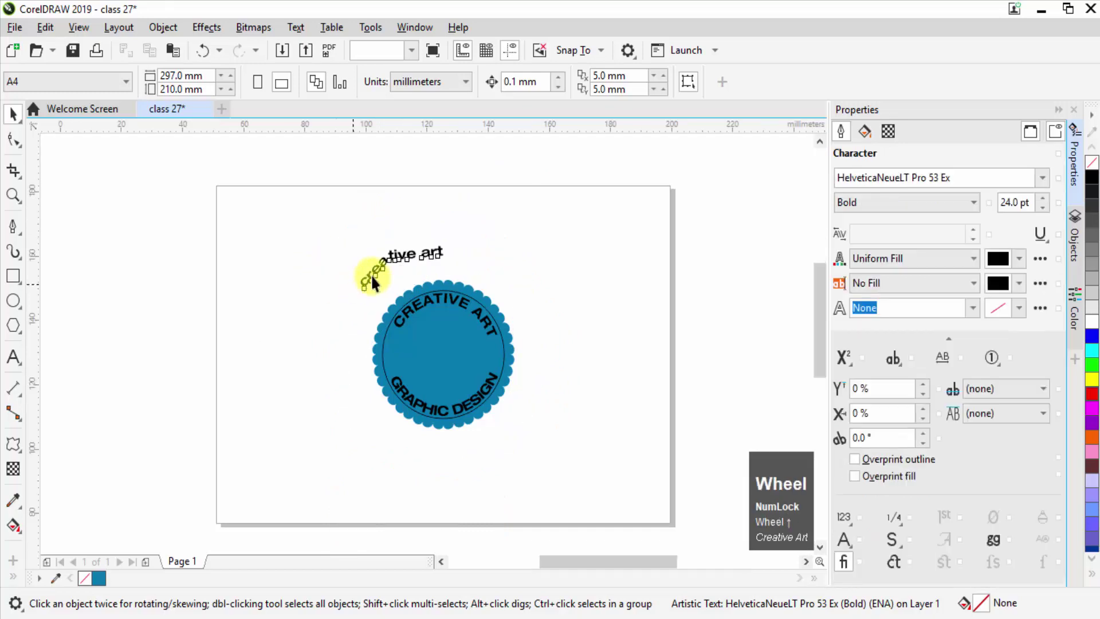
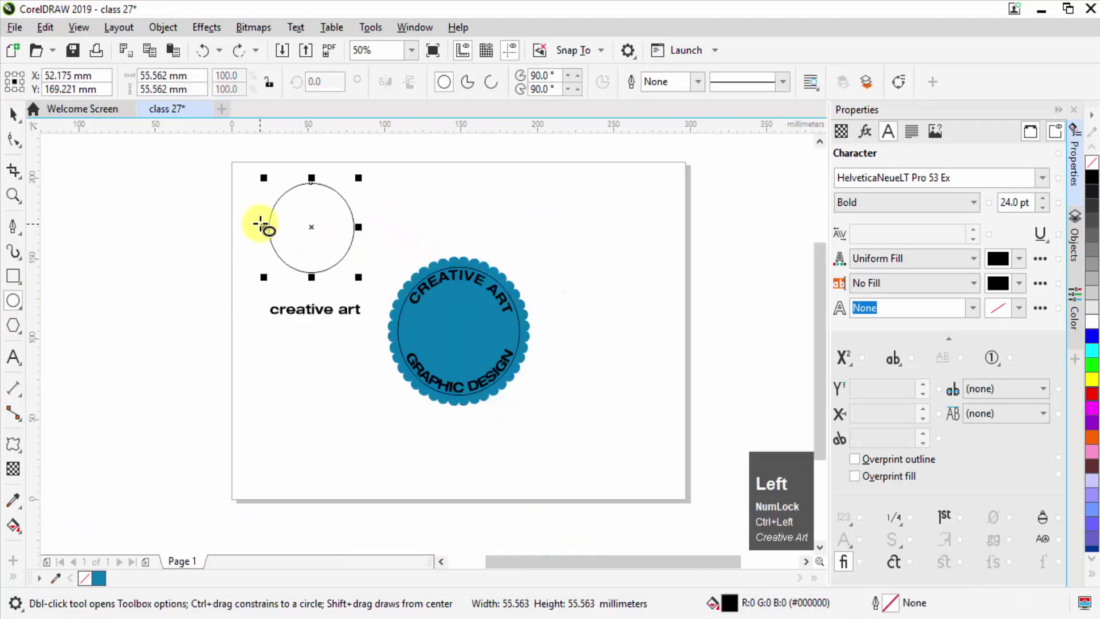
scroll("up", 3)
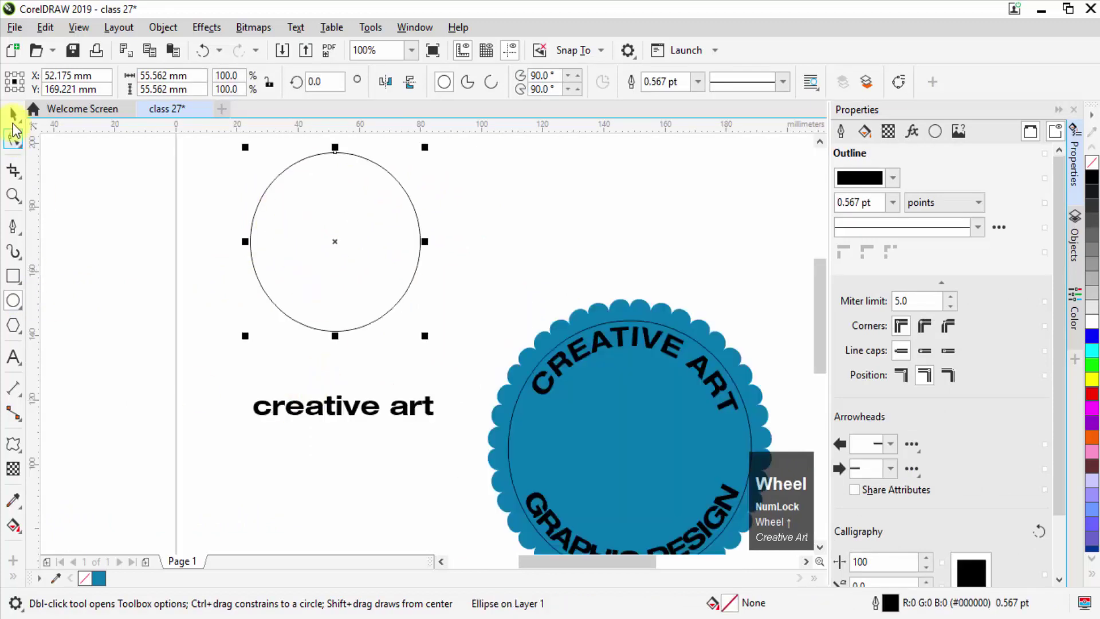
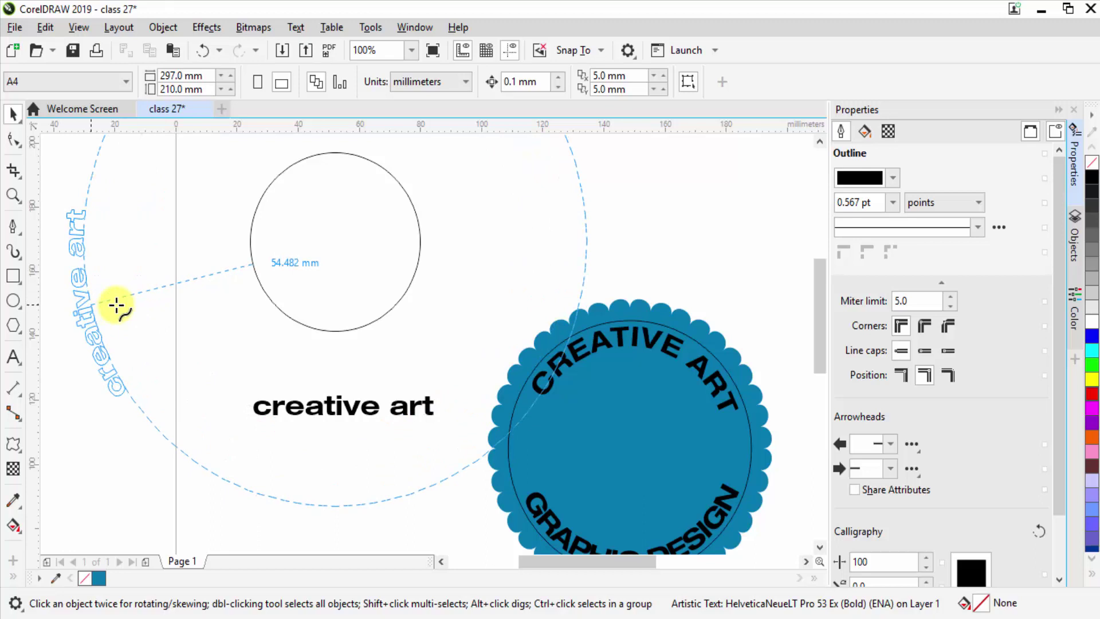
left_click(210, 279)
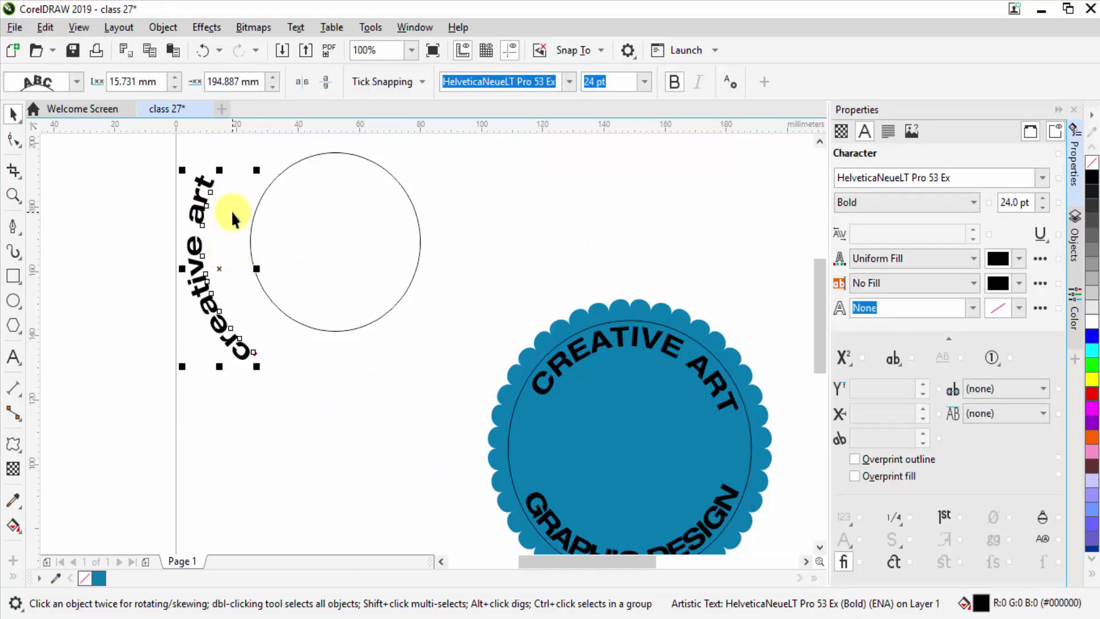
key("ctrl+z")
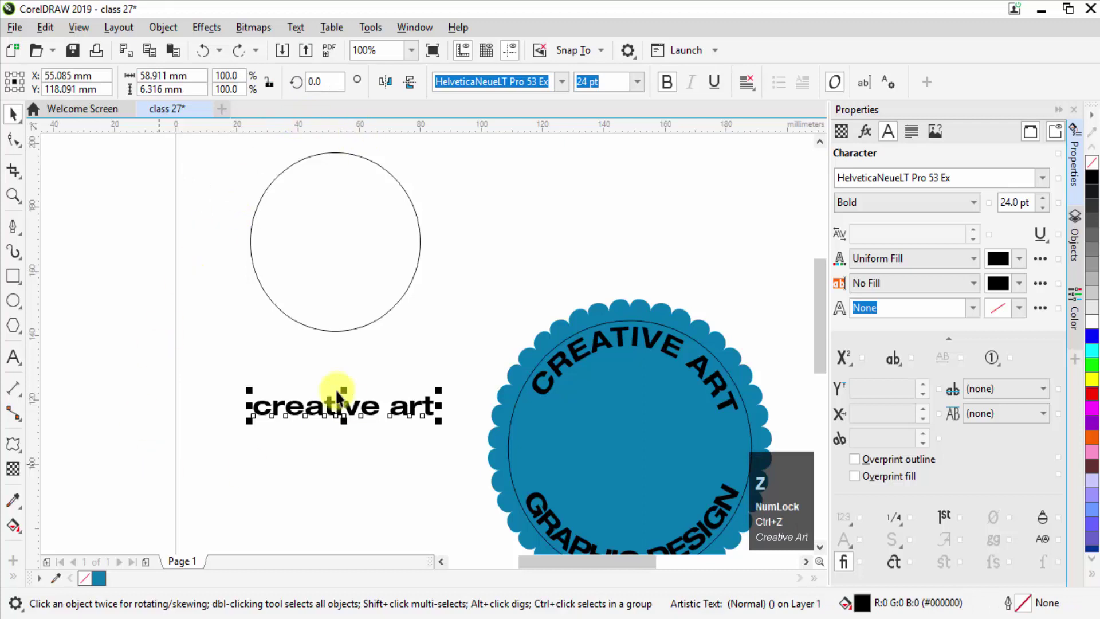
Select the fitted text and set Tick Snapping spacing to 2.0 mm.
left_click(542, 520)
left_click(410, 88)
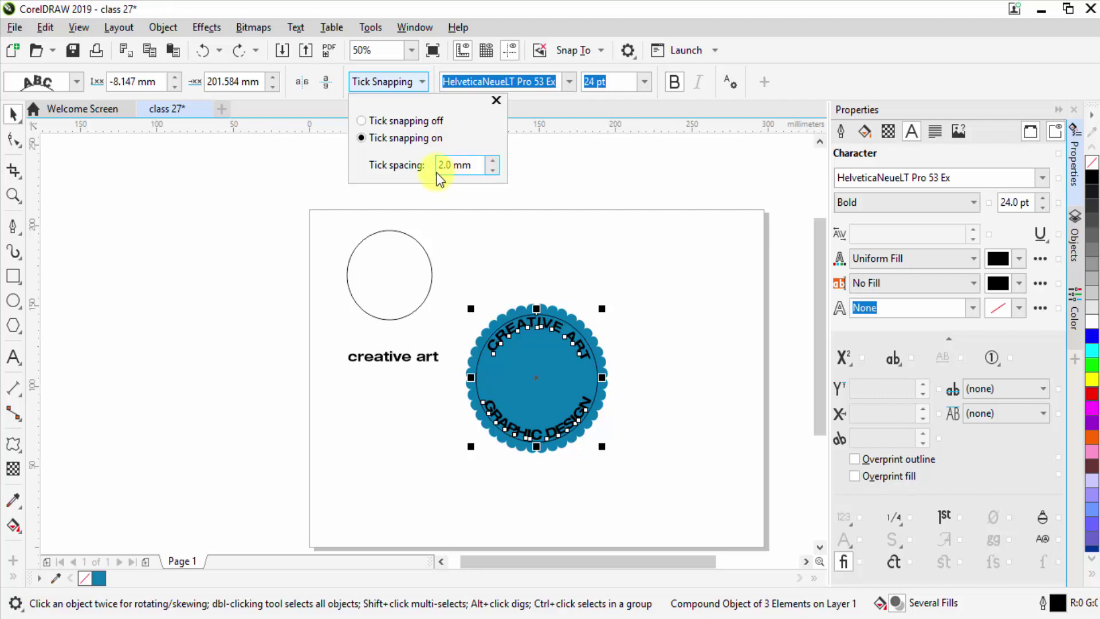
left_click(794, 49)
left_click(575, 92)
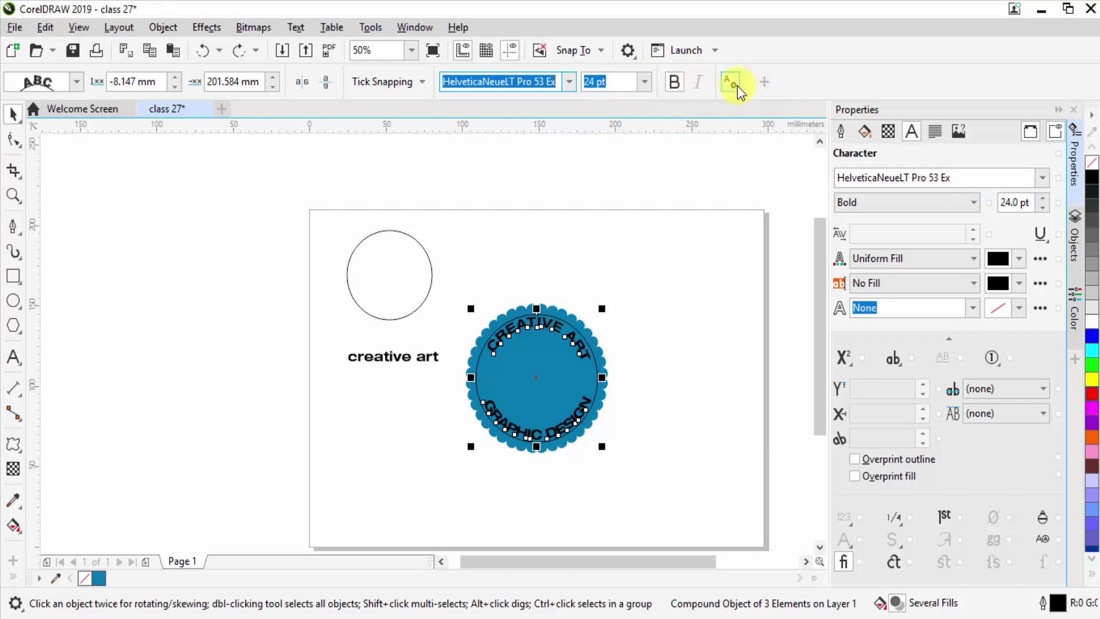
Adjust the text placement on the path and select the arched CREATIVE ART caption.
left_click(742, 93)
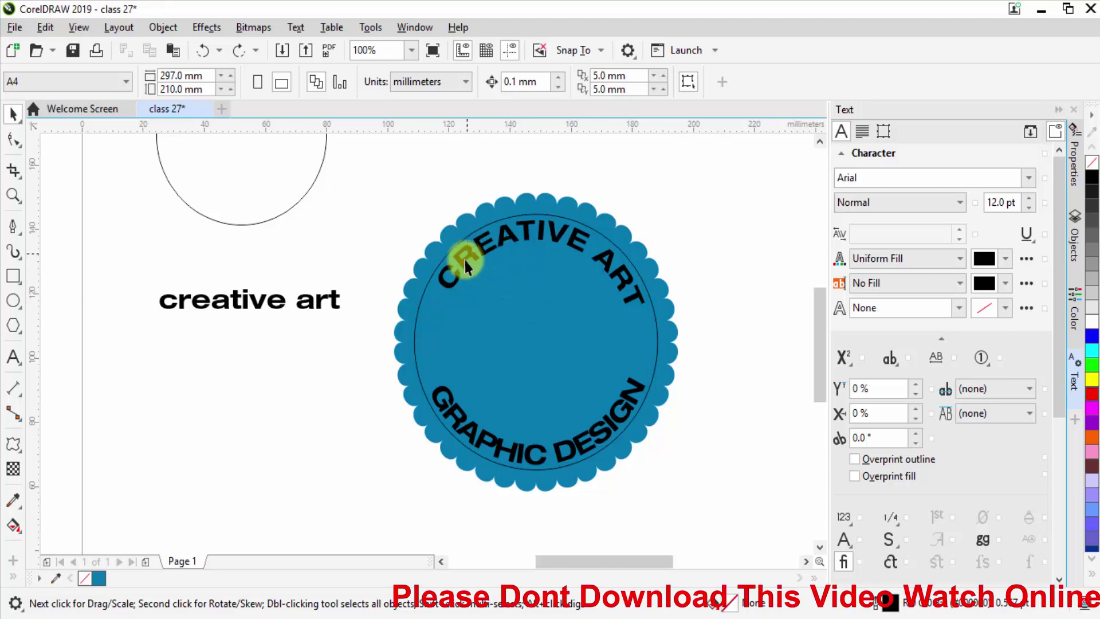
left_click(513, 243)
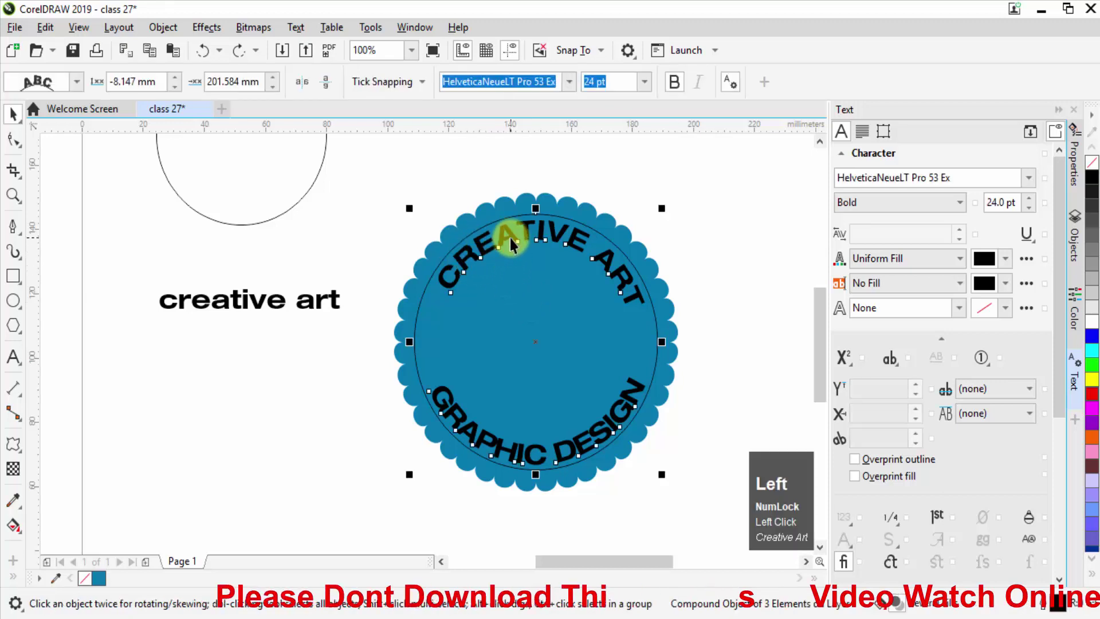
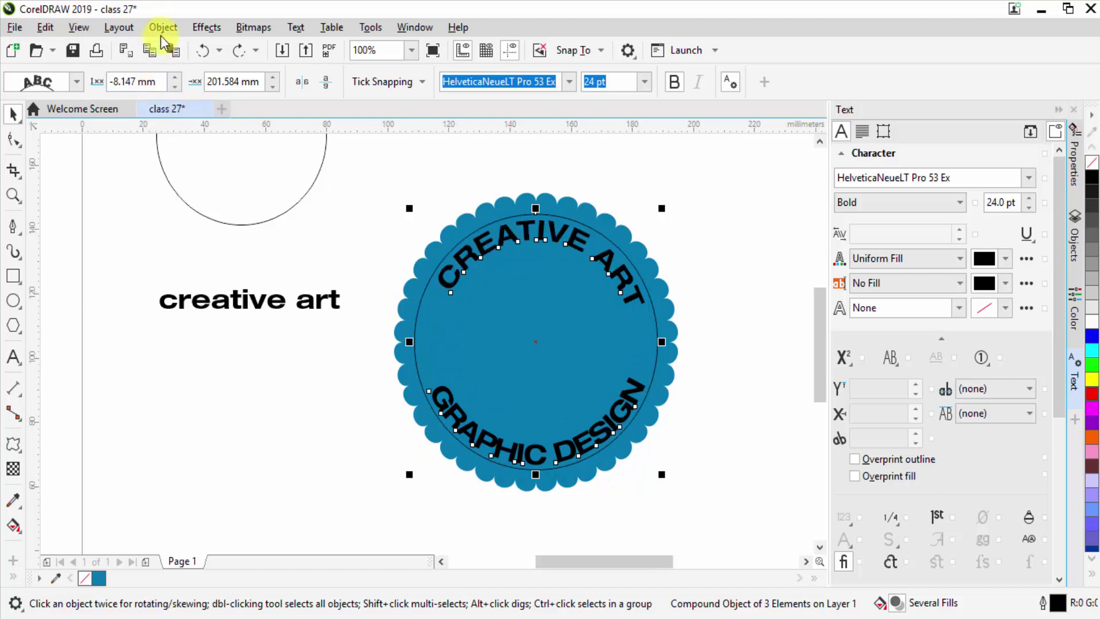
Break the text-on-path group apart (Ctrl+K) and select the guide circle on its own.
left_click(165, 36)
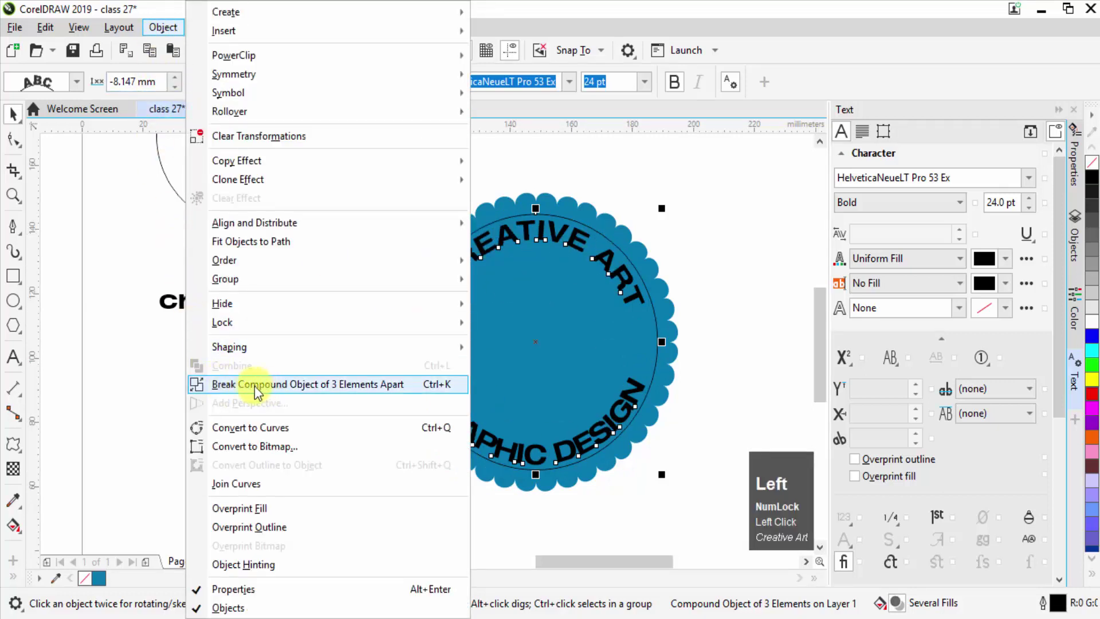
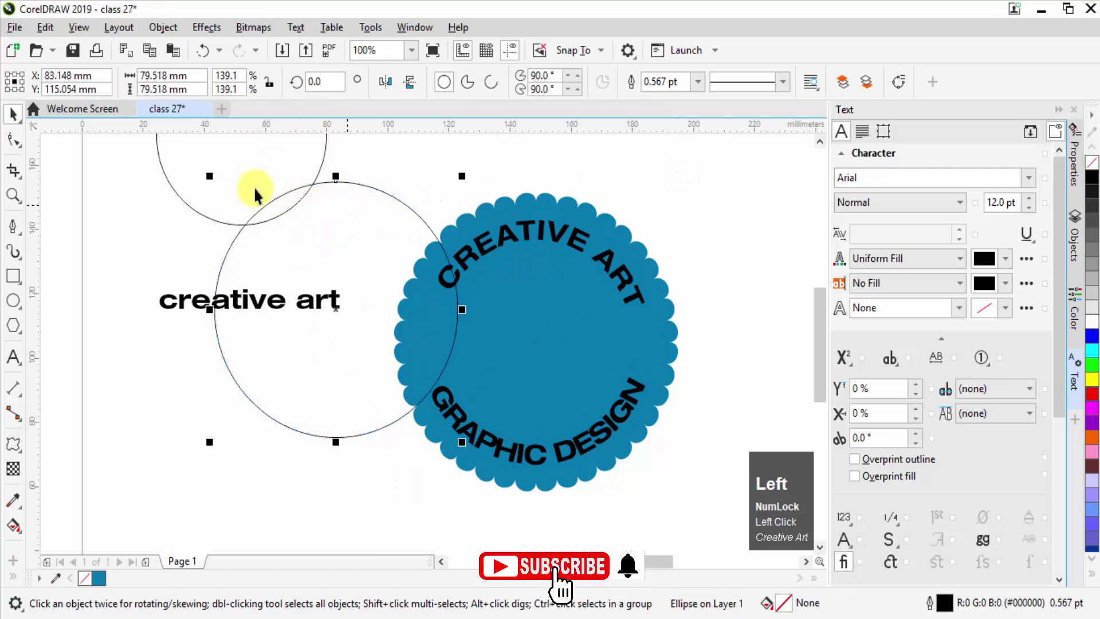
left_click(672, 309)
key("z")
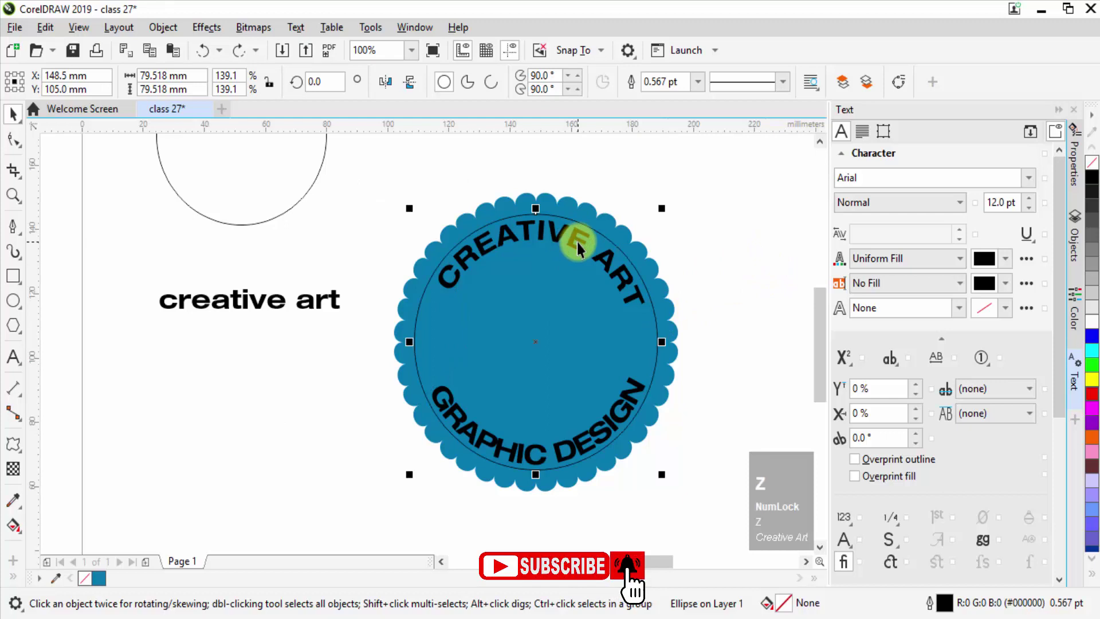
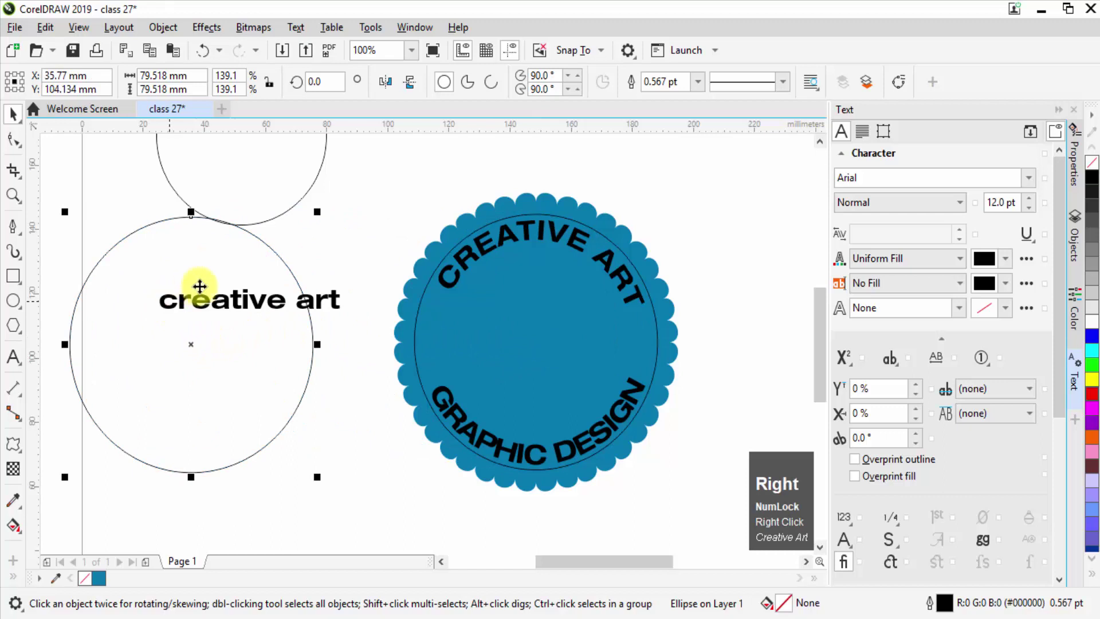
Give the circle behind the arched text a thicker black outline via the Properties docker.
left_click(422, 318)
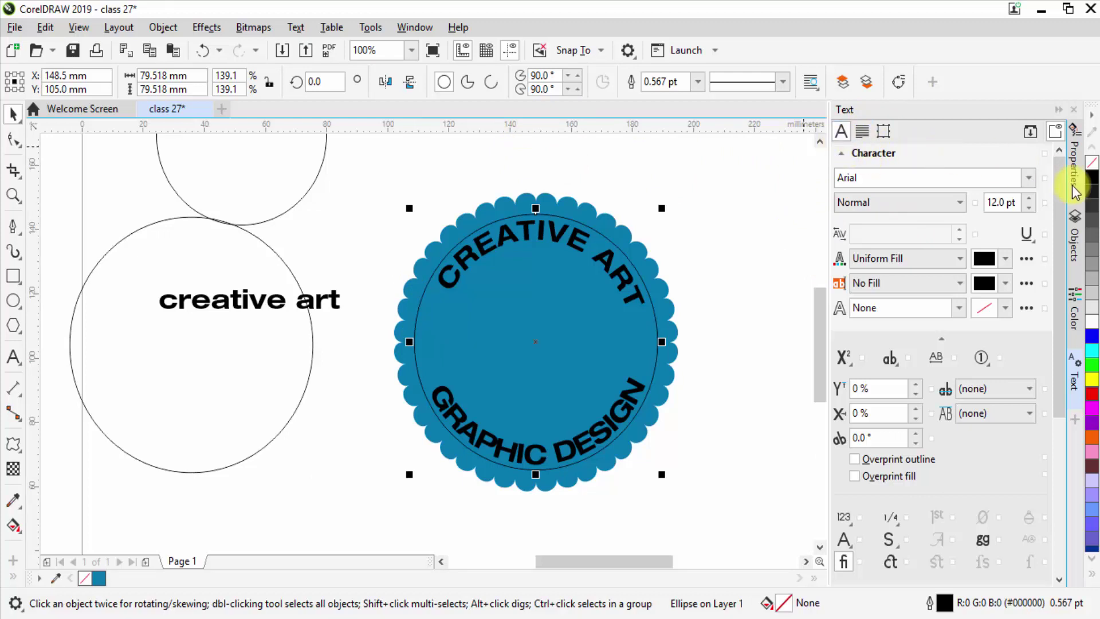
left_click(1077, 177)
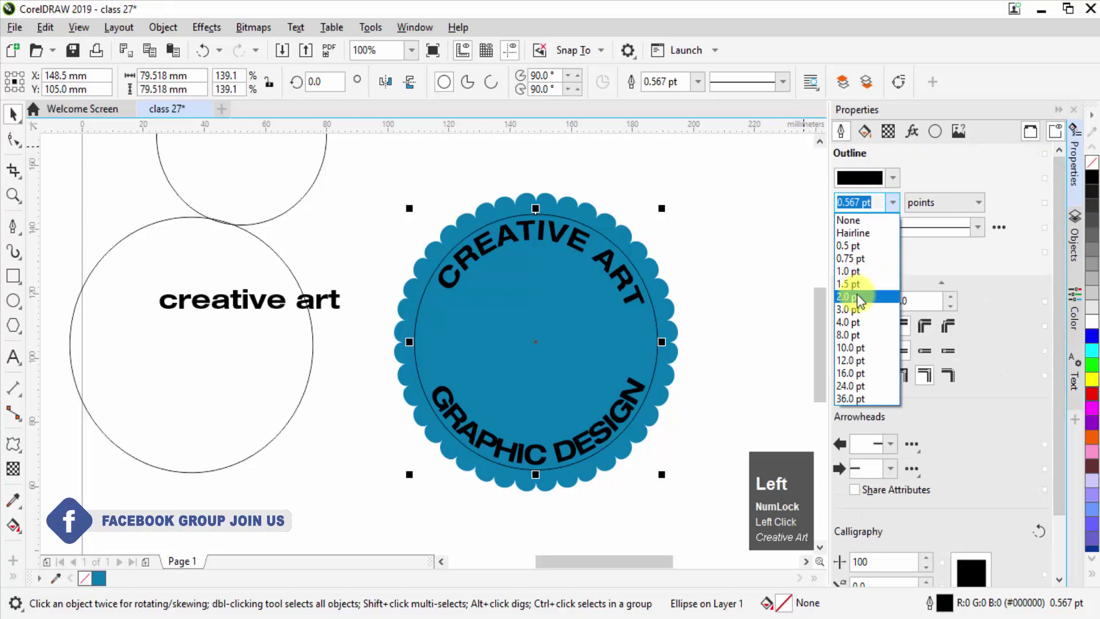
key("Left")
left_click(862, 305)
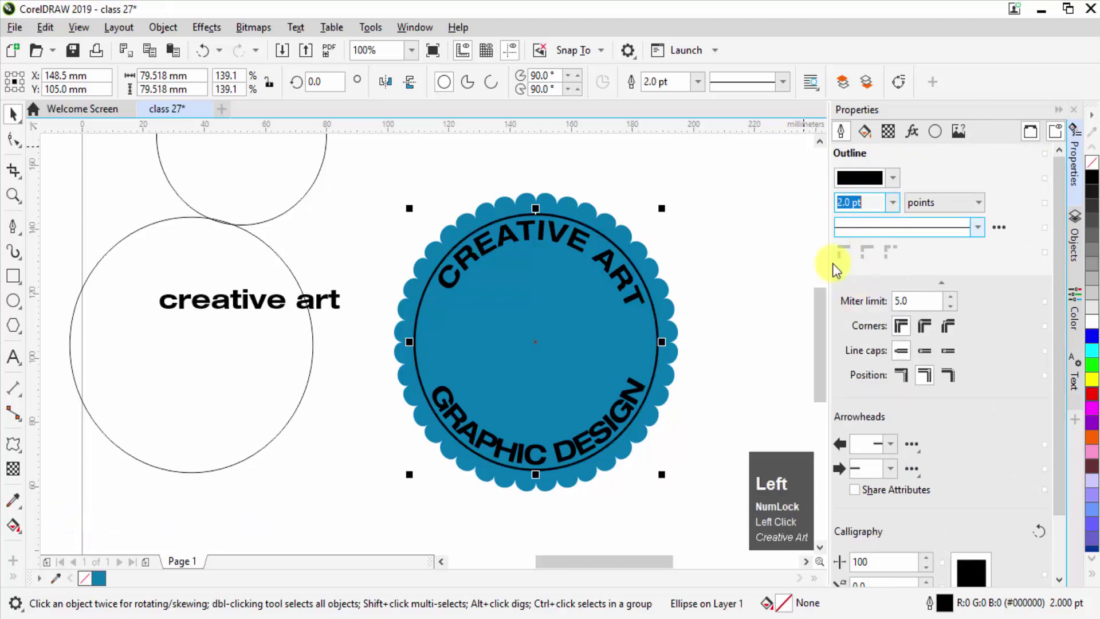
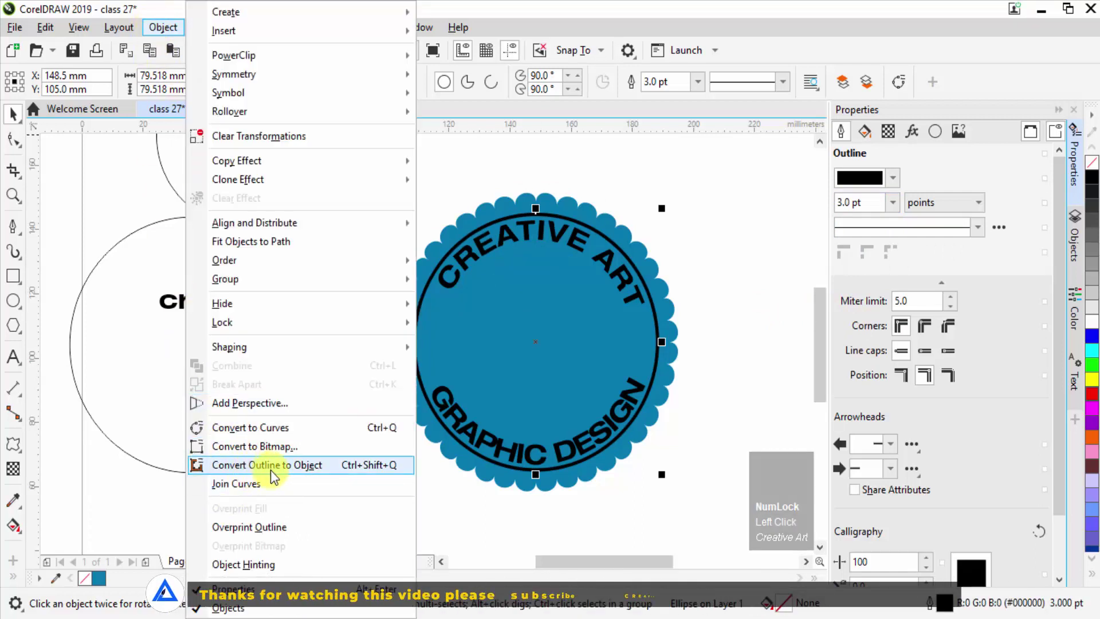
Convert the circle's outline to an object and fill the resulting ring white.
left_click(278, 471)
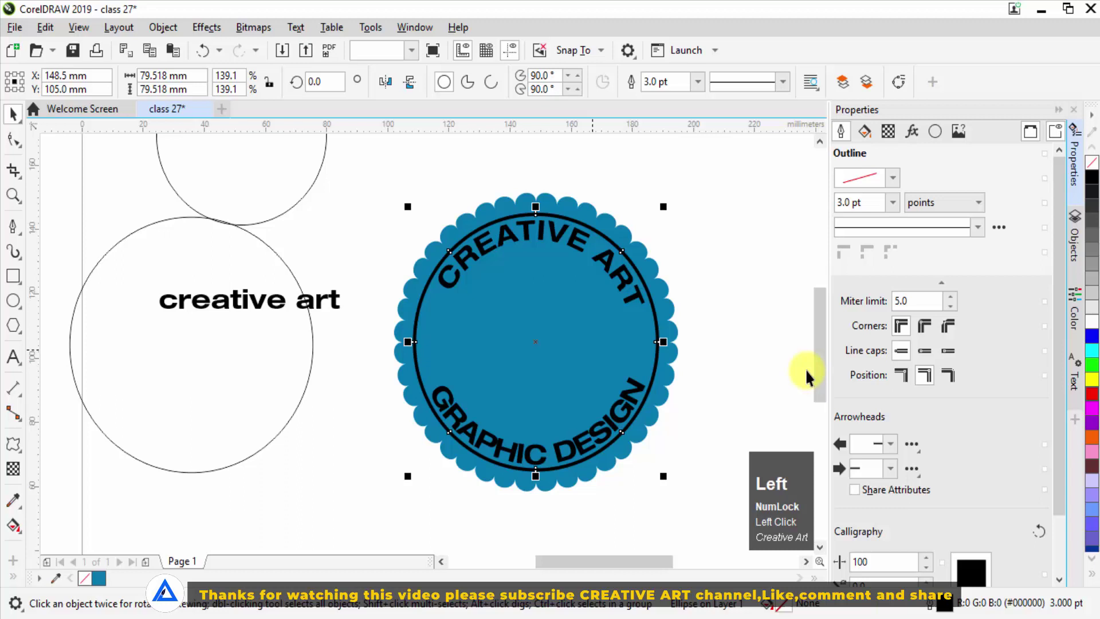
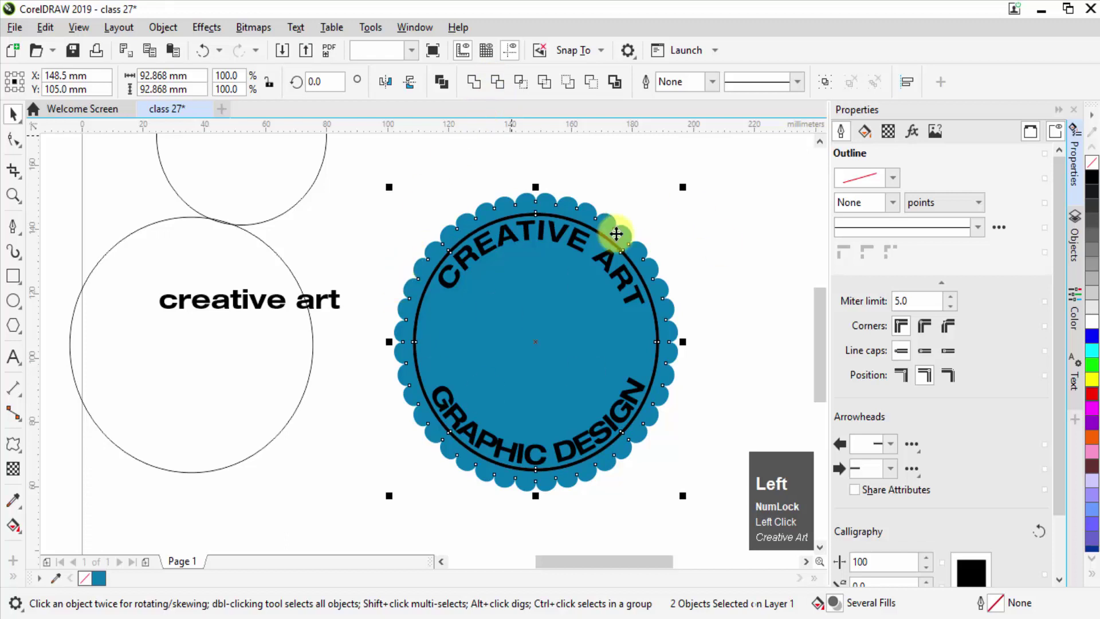
scroll("up", 3)
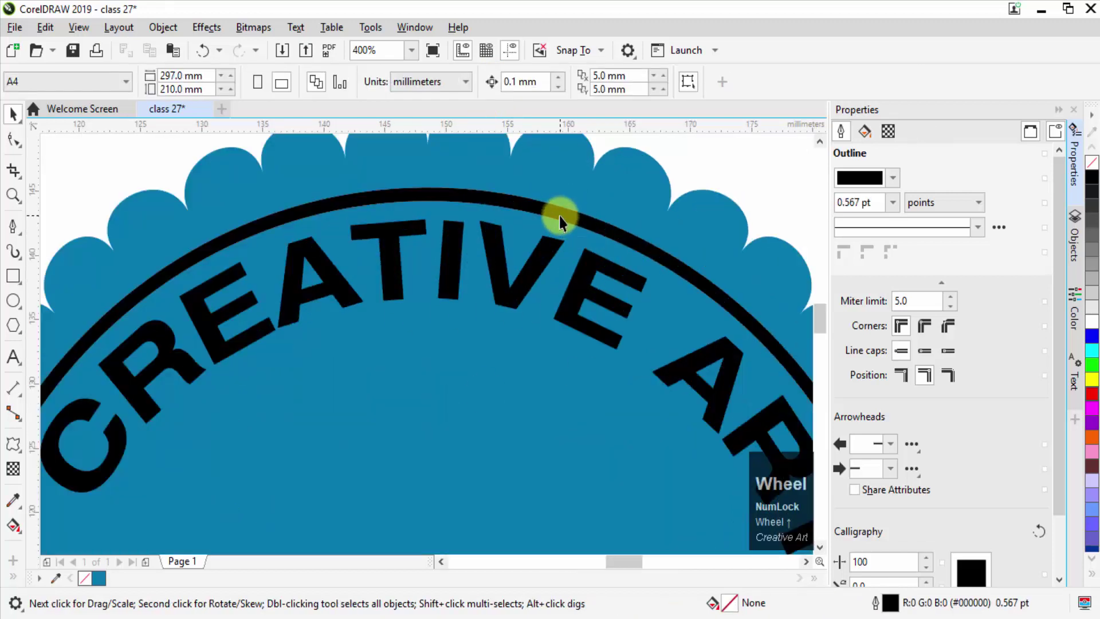
left_click(565, 217)
scroll("down", 3)
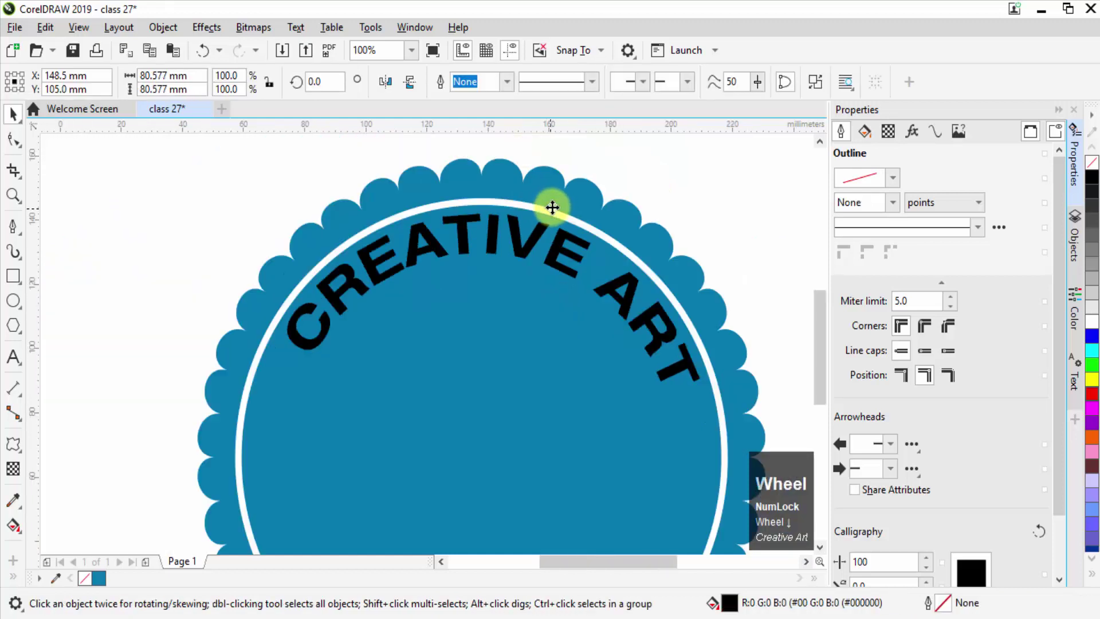
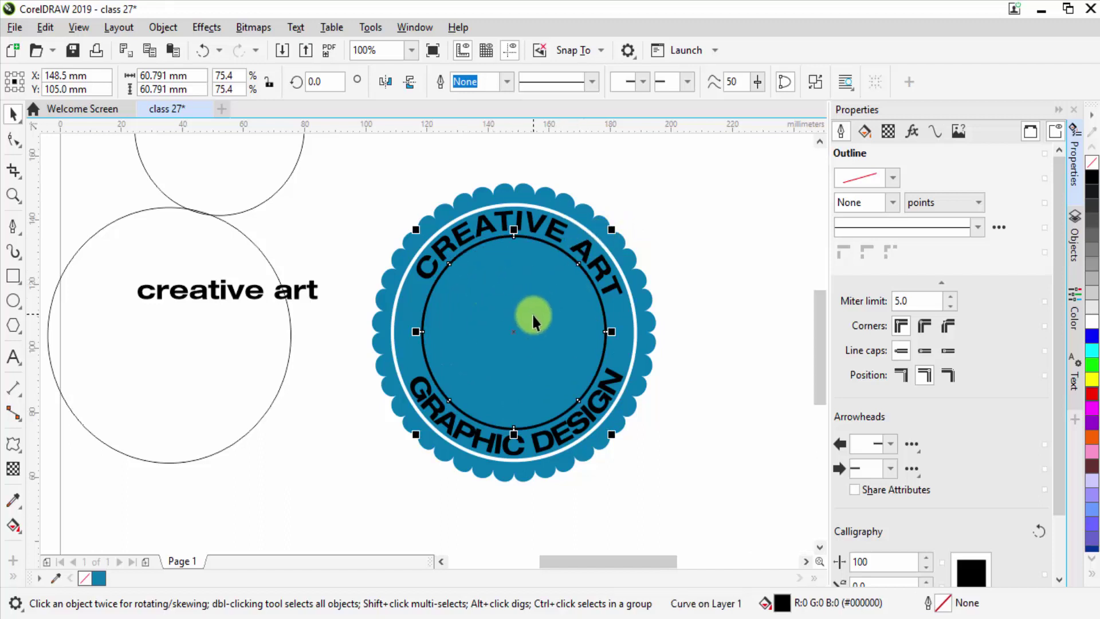
Select the white ring with the scalloped shape to prepare the smaller black inner ring.
key("shift+Num_Lock")
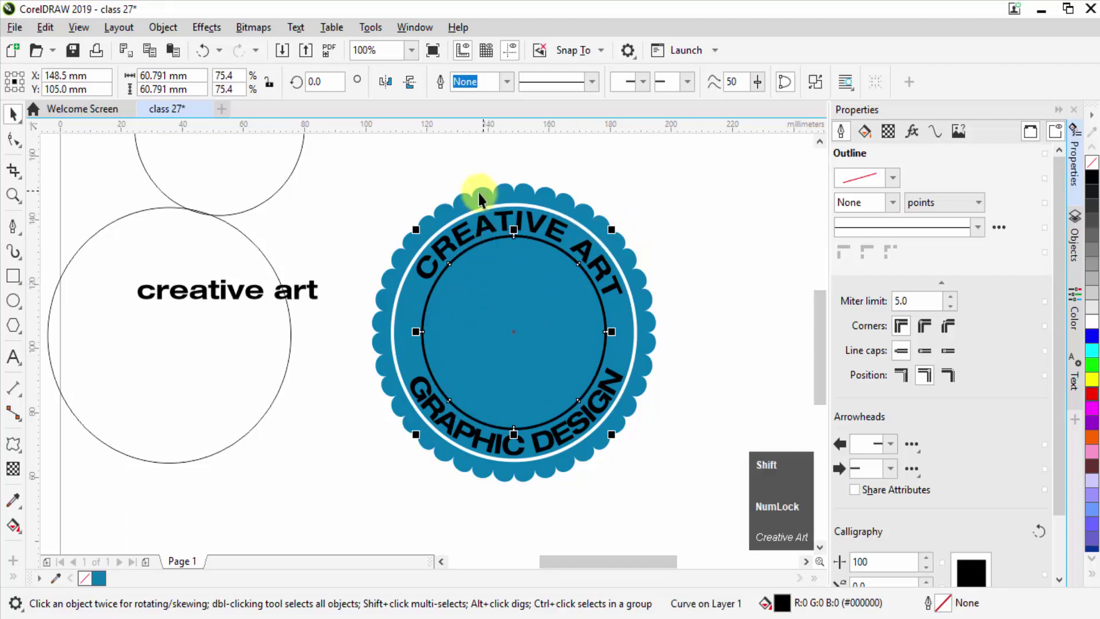
double_click(488, 195)
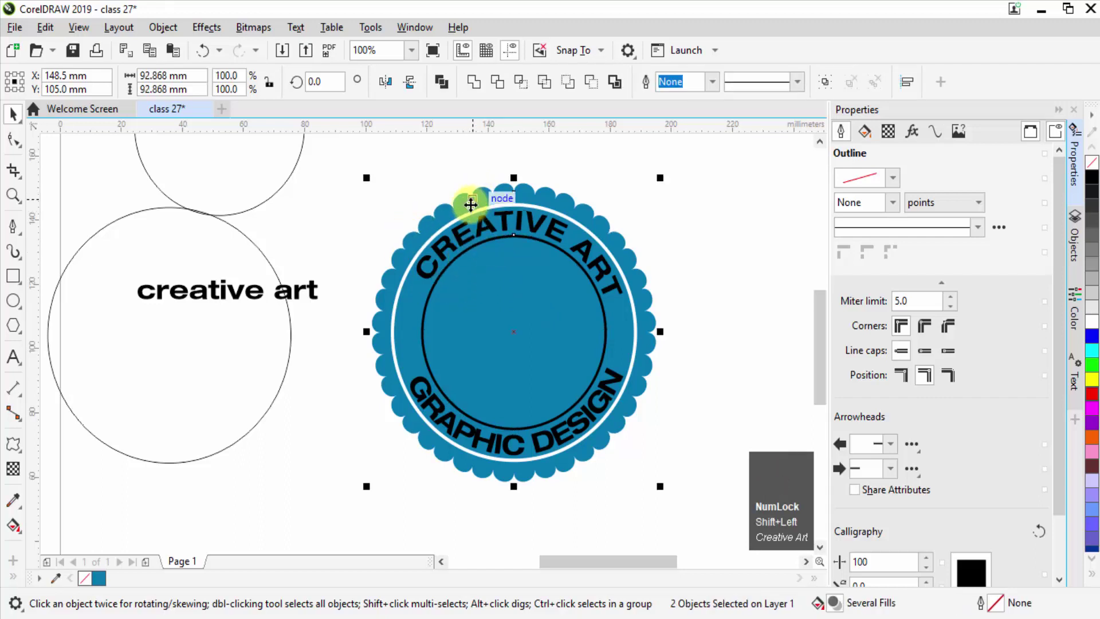
left_click(499, 82)
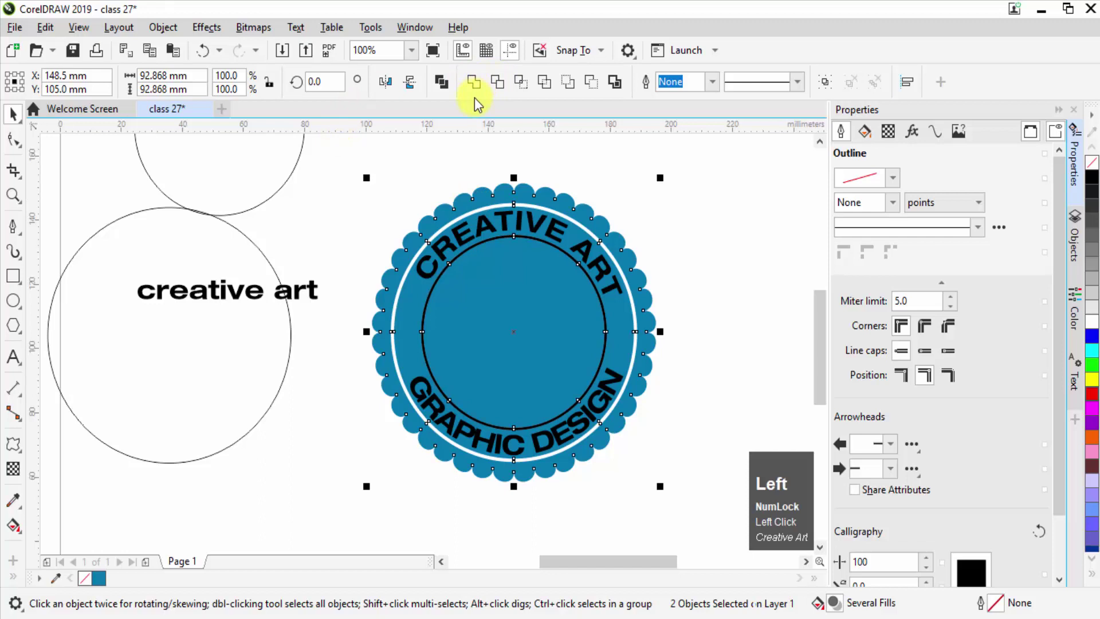
scroll("up", 3)
Scale the black inner ring down to about 57 mm, leaving a thin white ring inside the arched text.
left_click(538, 228)
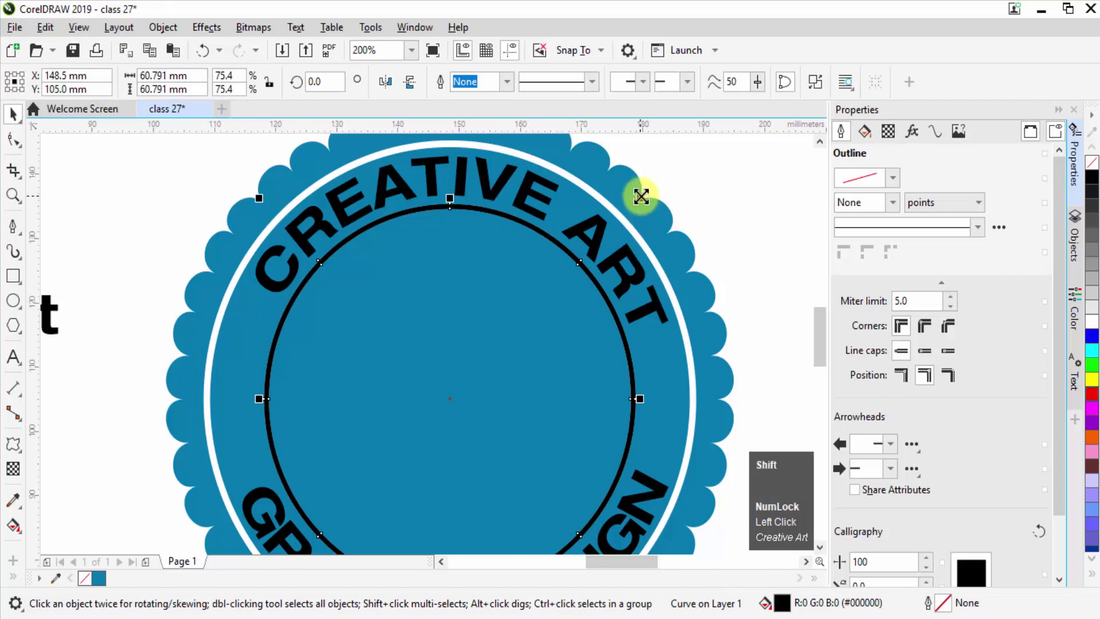
key("shift+Left")
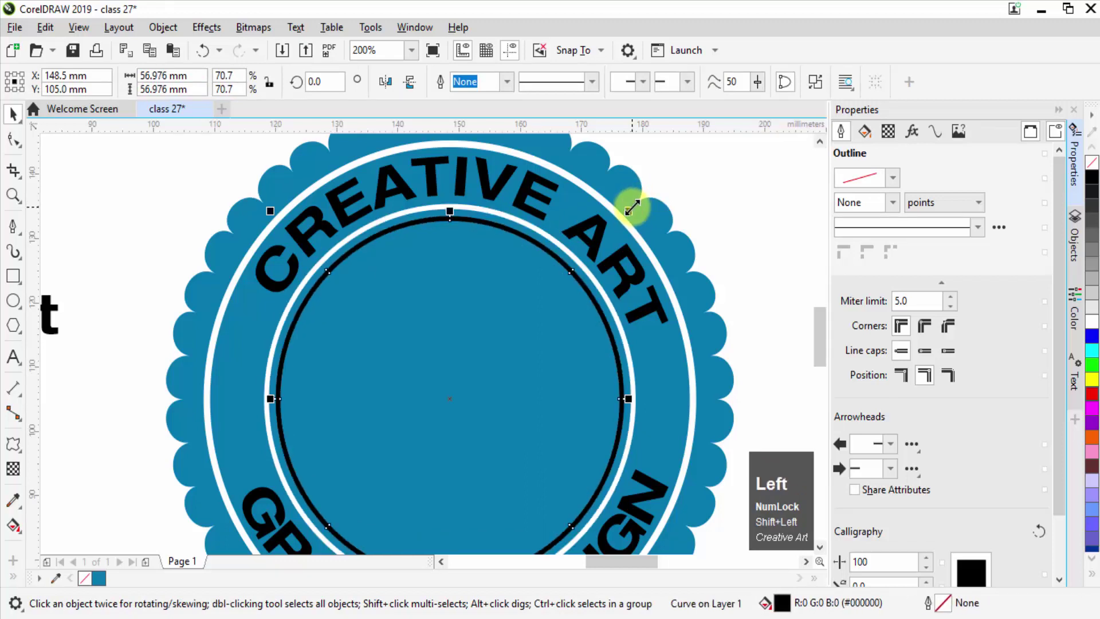
left_click(441, 212)
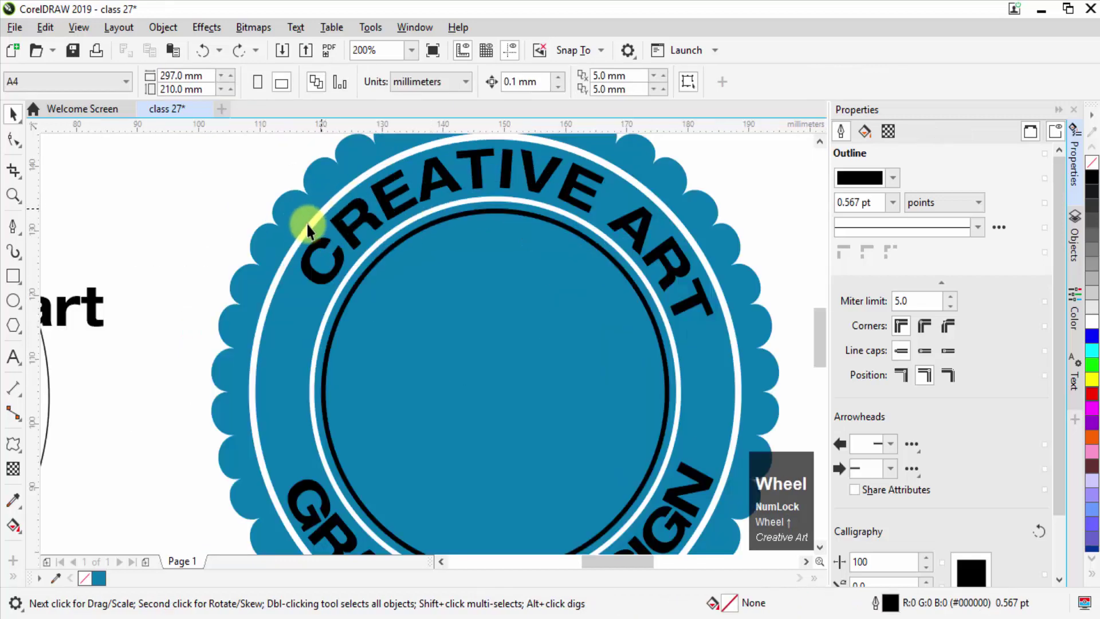
scroll("down", 3)
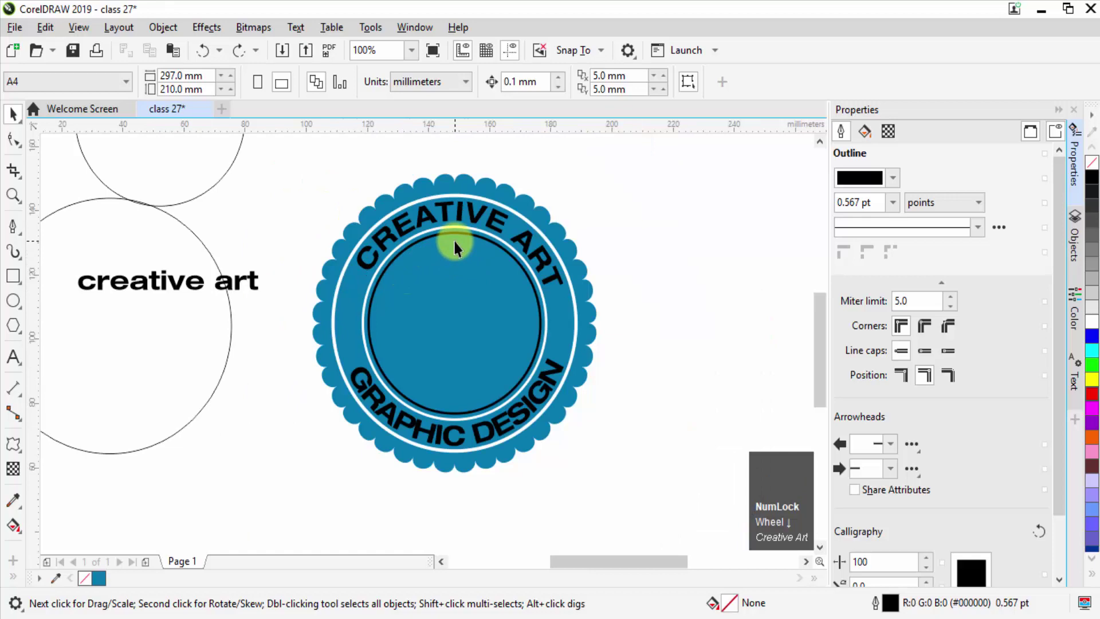
left_click(172, 321)
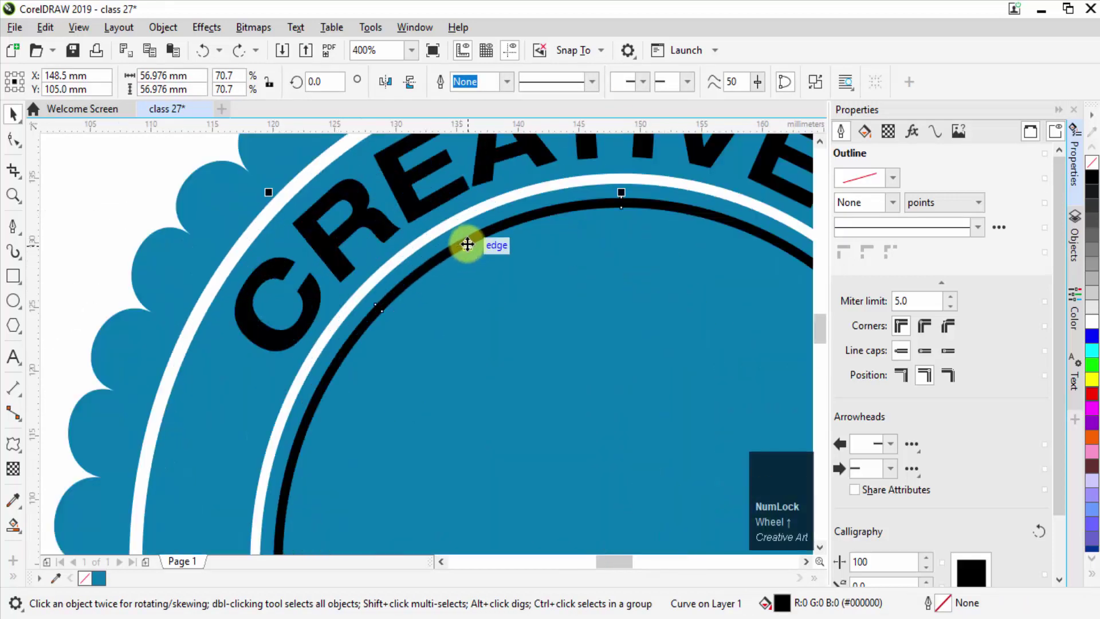
scroll("down", 3)
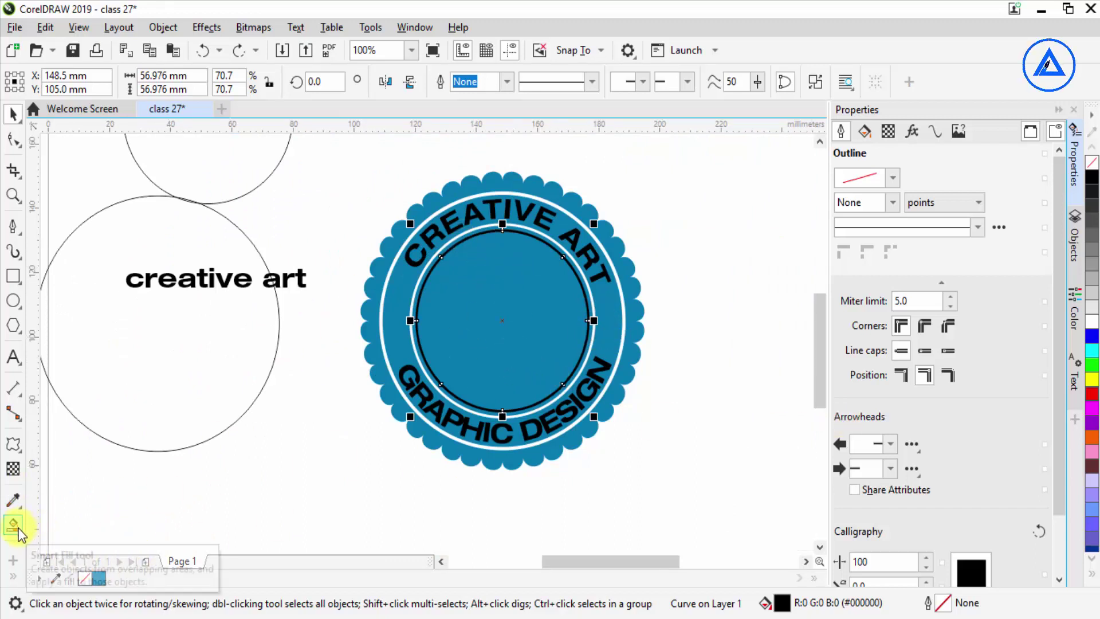
Fill the badge's inner circle with a darker blue shade from the palette popup and remove its outline.
left_click(23, 532)
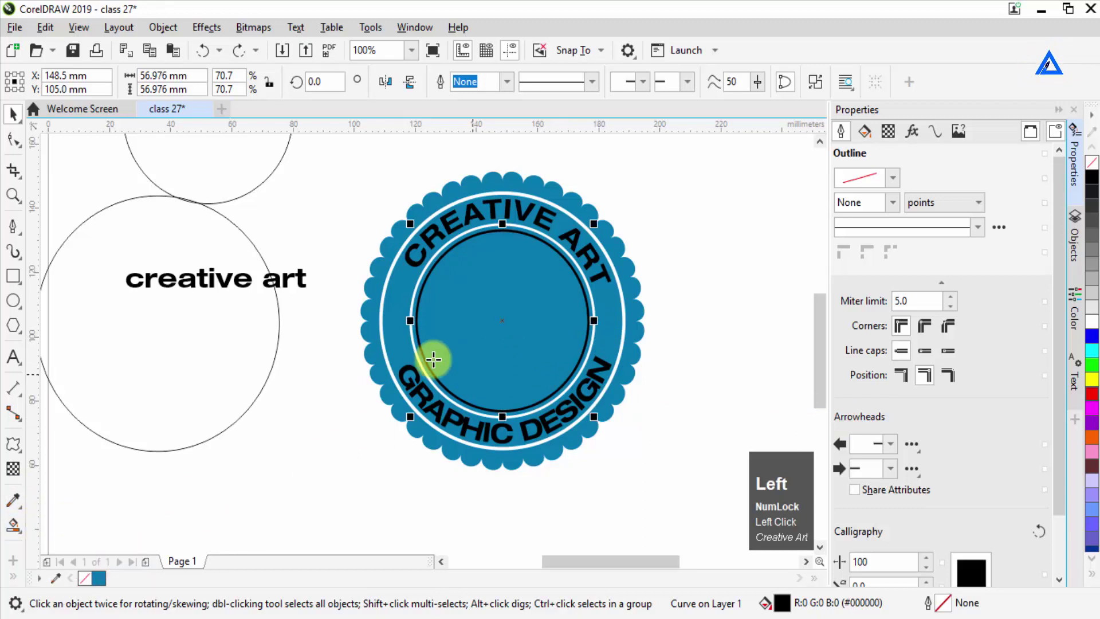
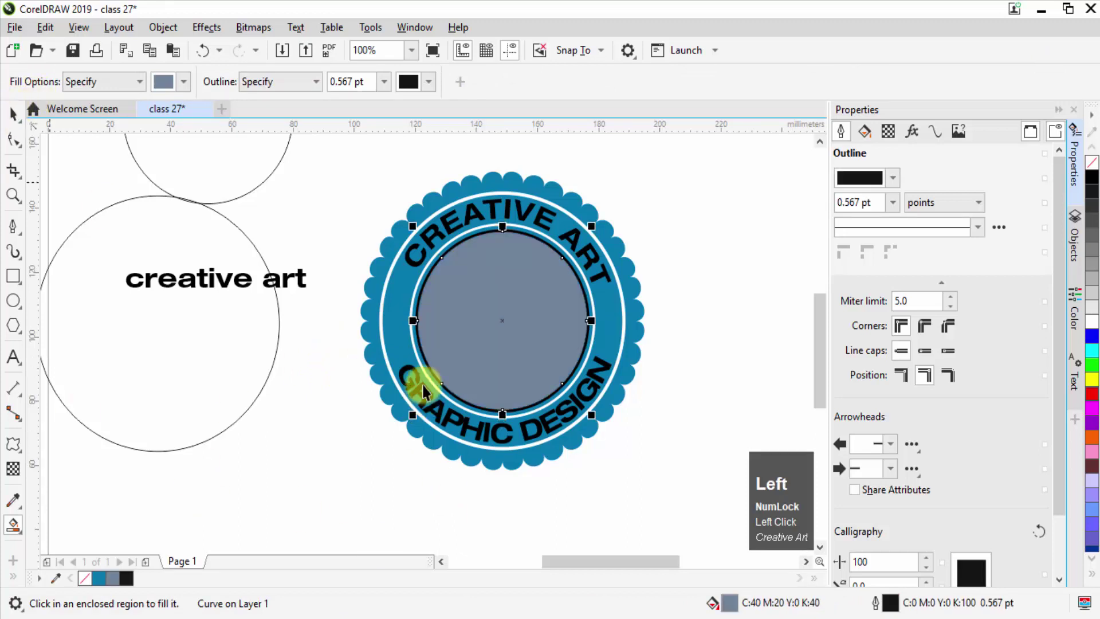
left_click(484, 354)
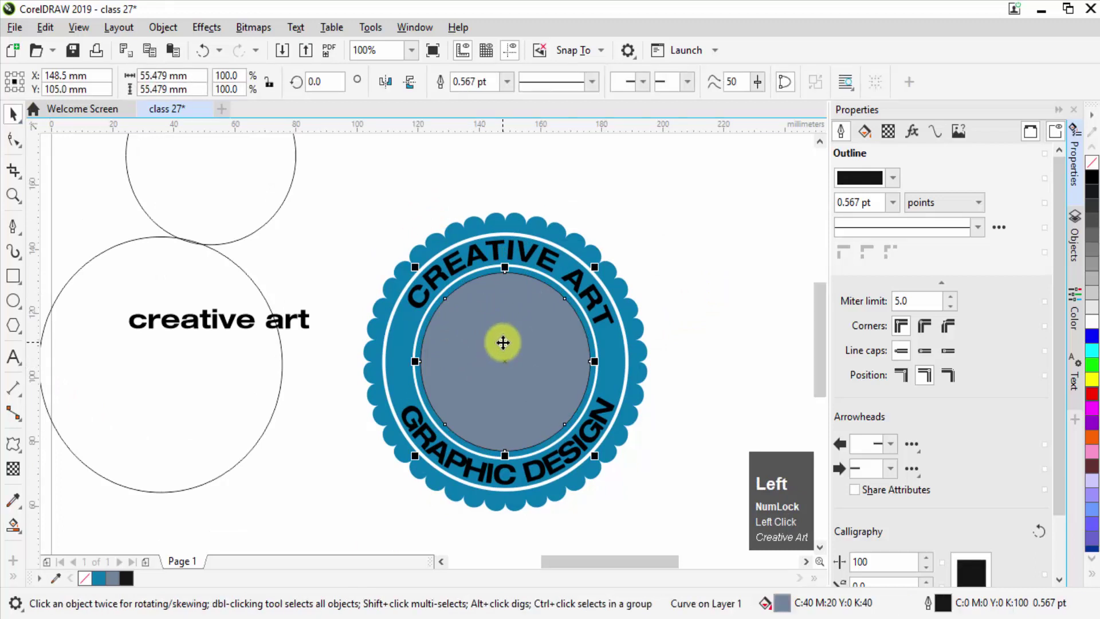
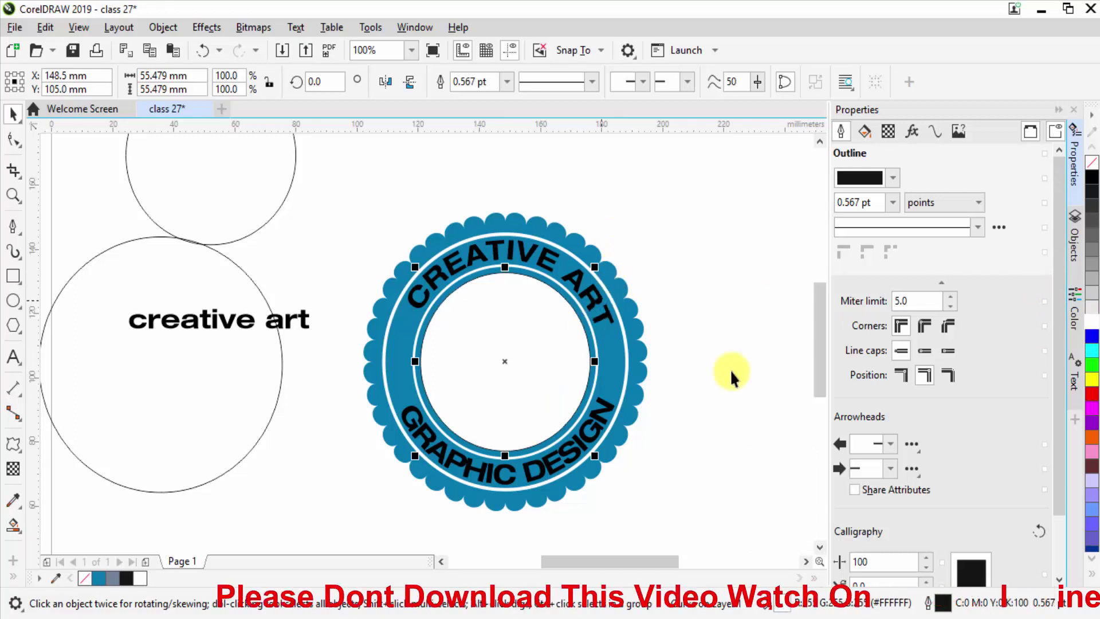
double_click(106, 585)
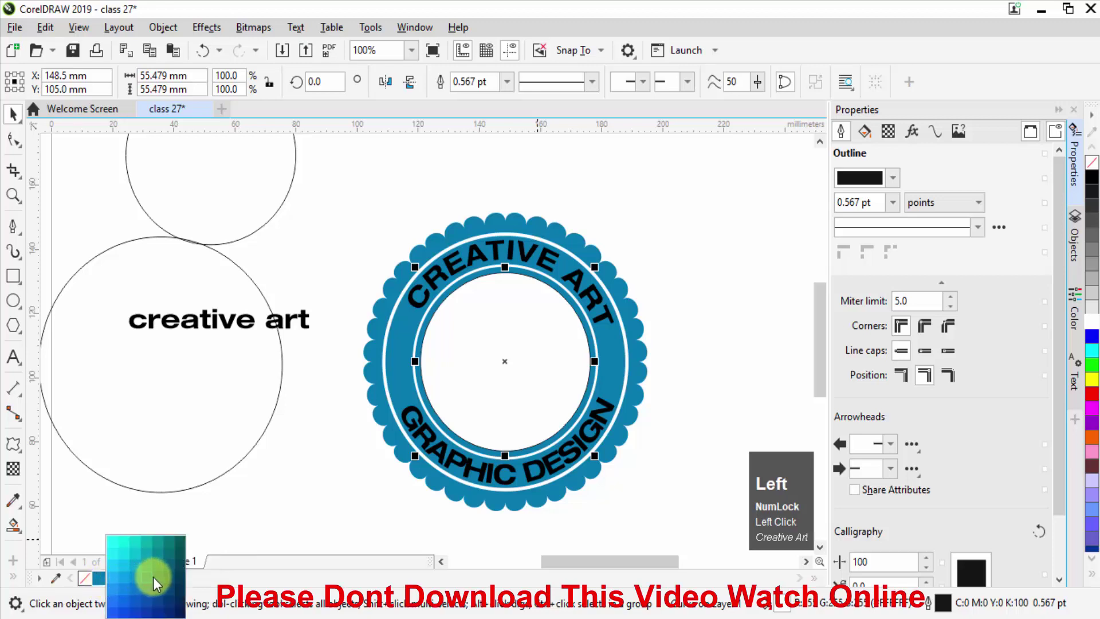
left_click(161, 586)
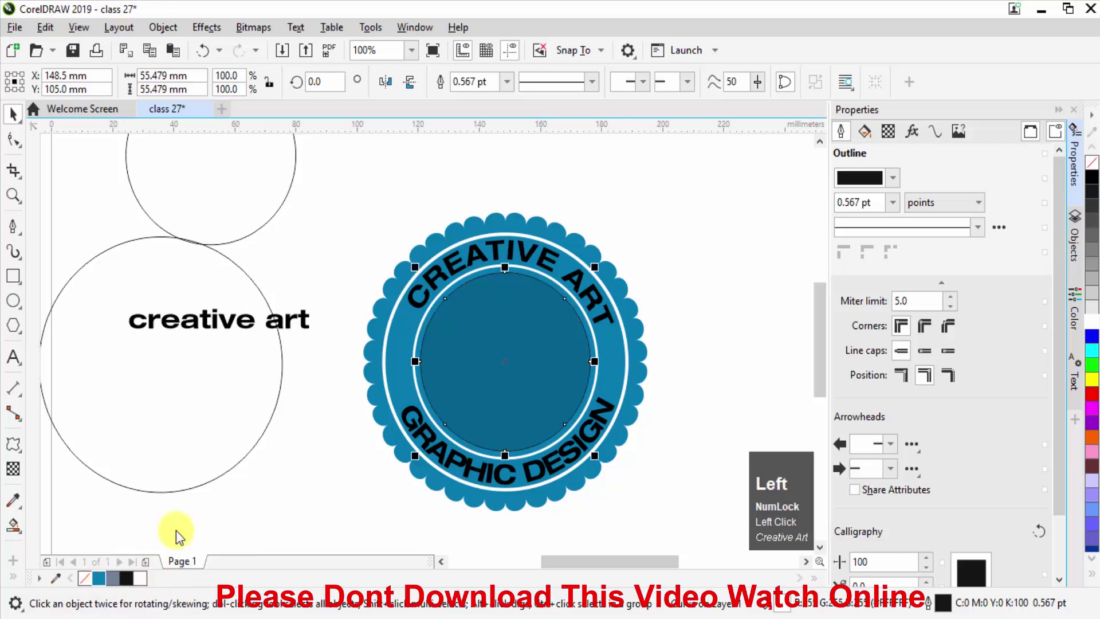
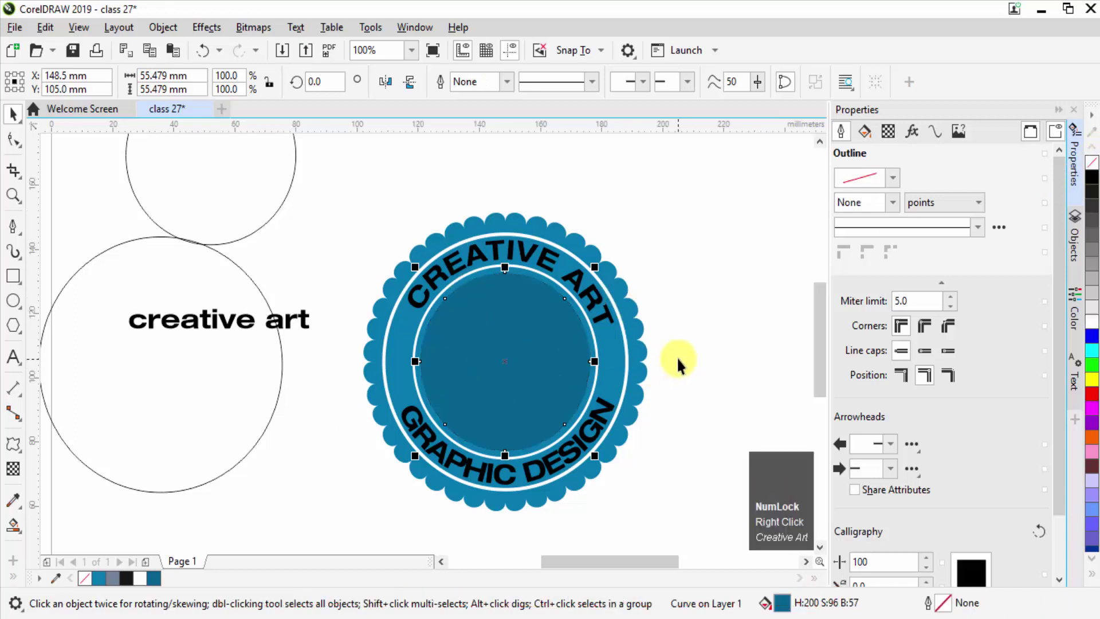
left_click(683, 359)
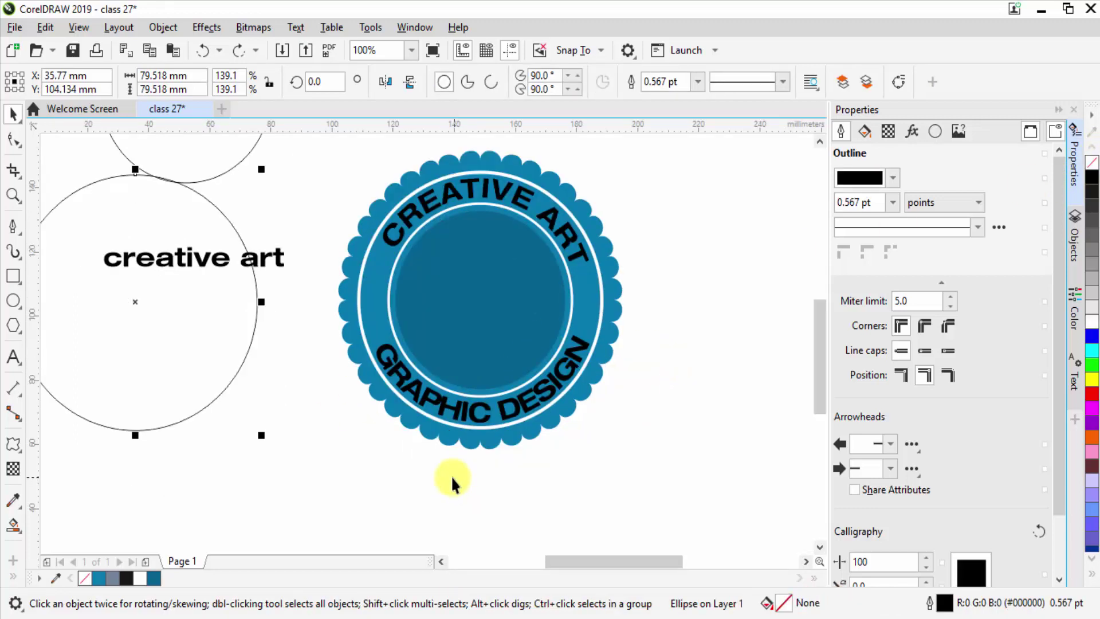
Draw a small orange five-pointed star in the ring and duplicate it to the opposite side.
left_click(457, 479)
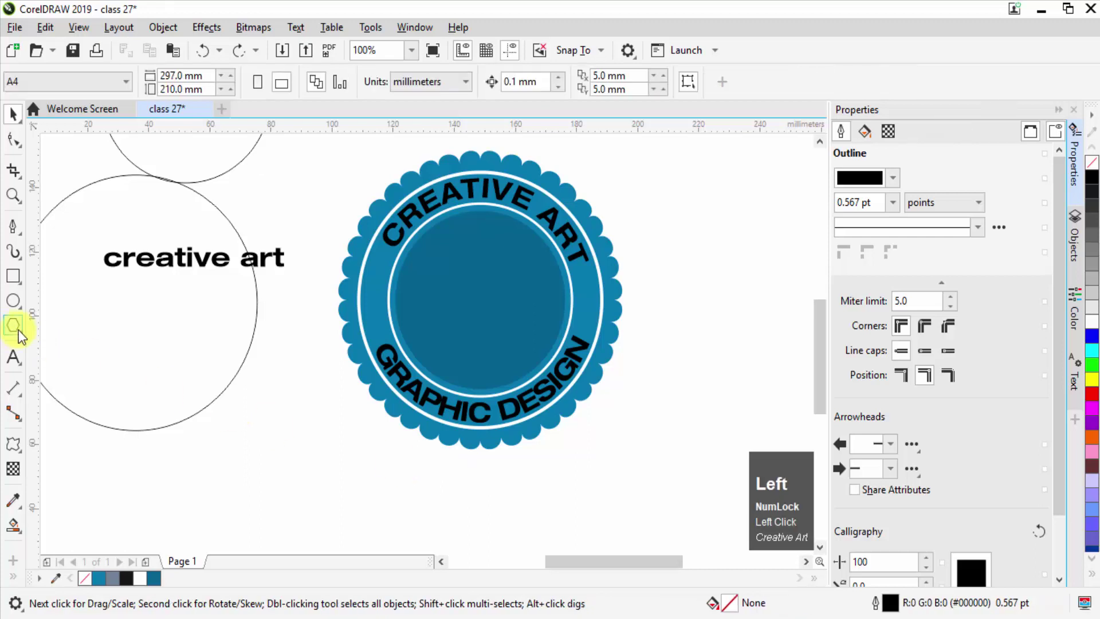
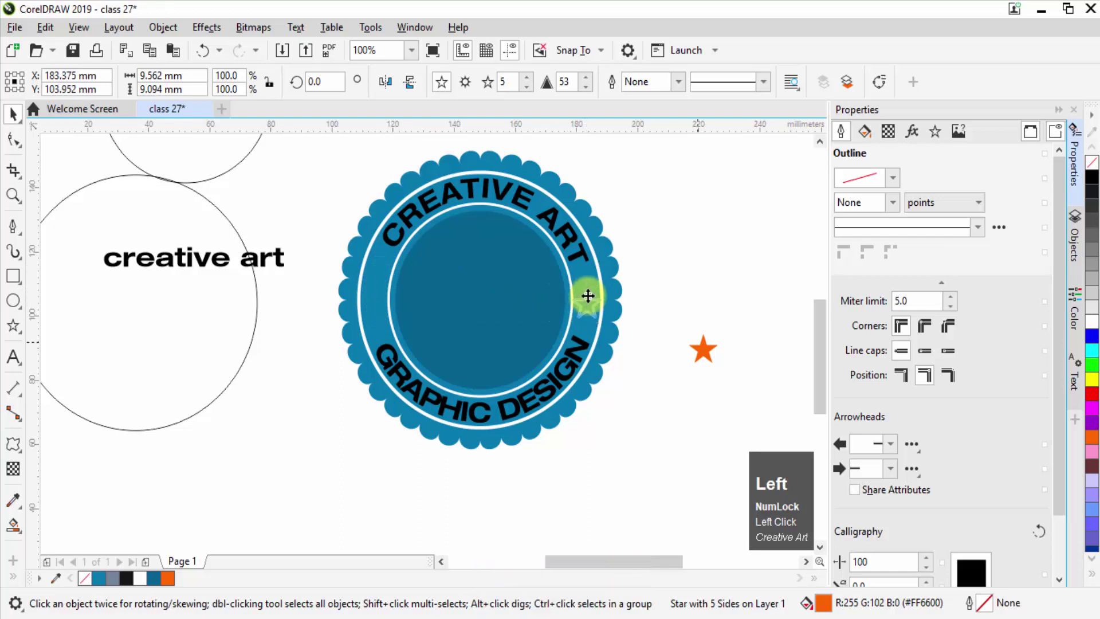
scroll("up", 3)
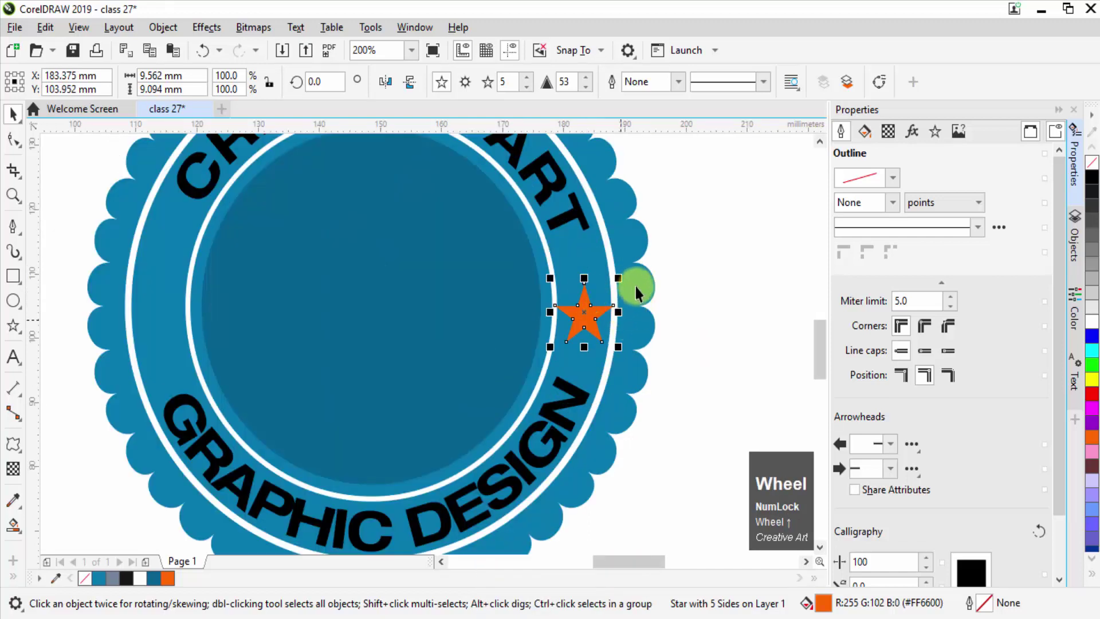
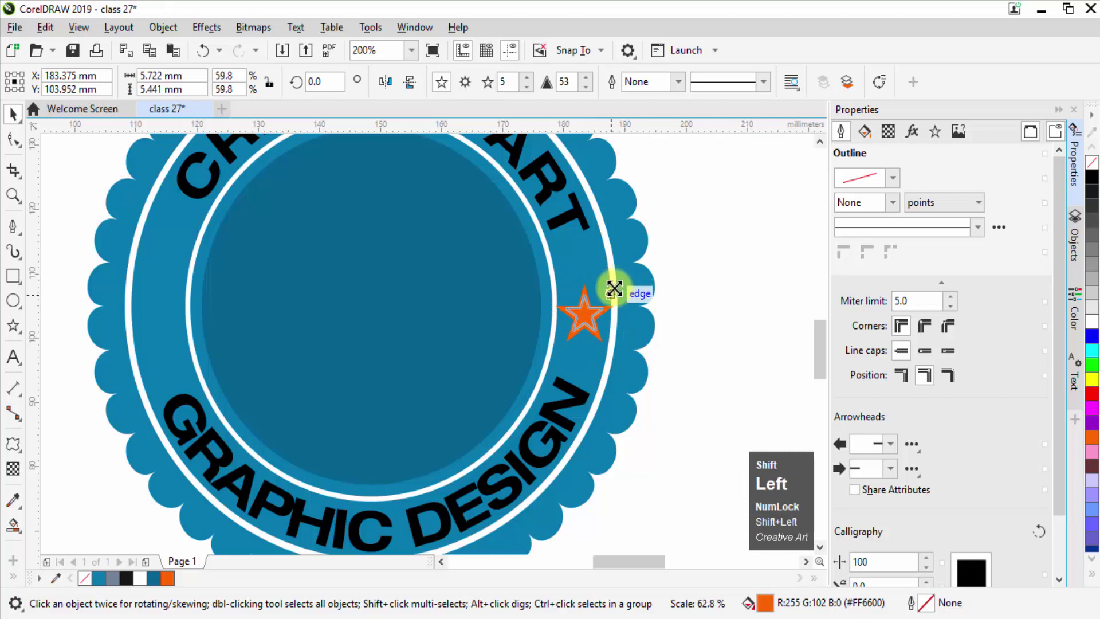
scroll("down", 3)
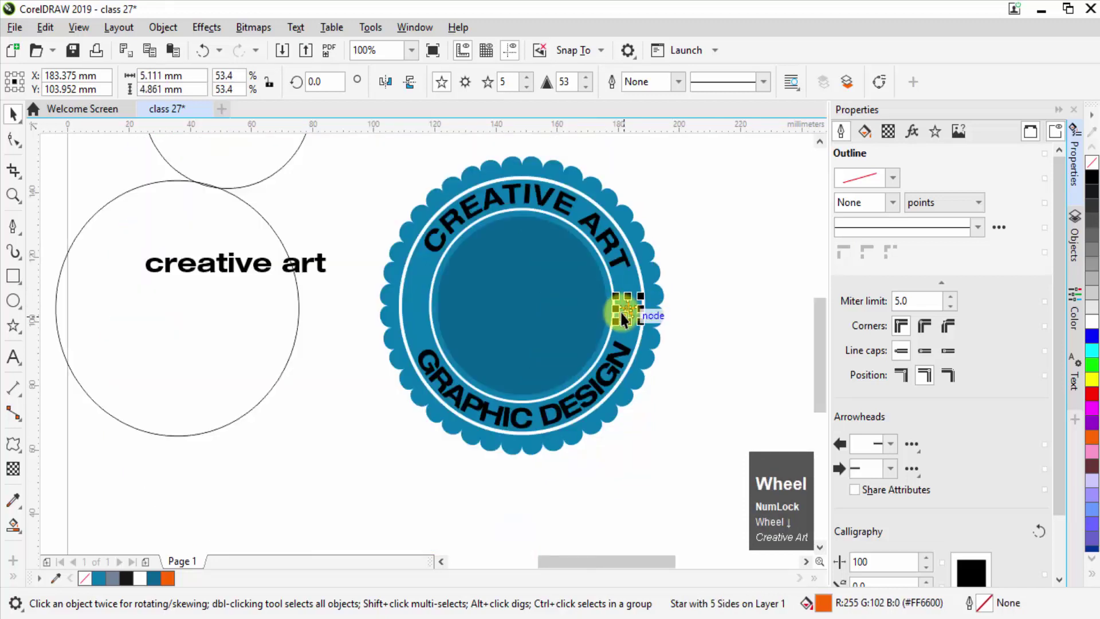
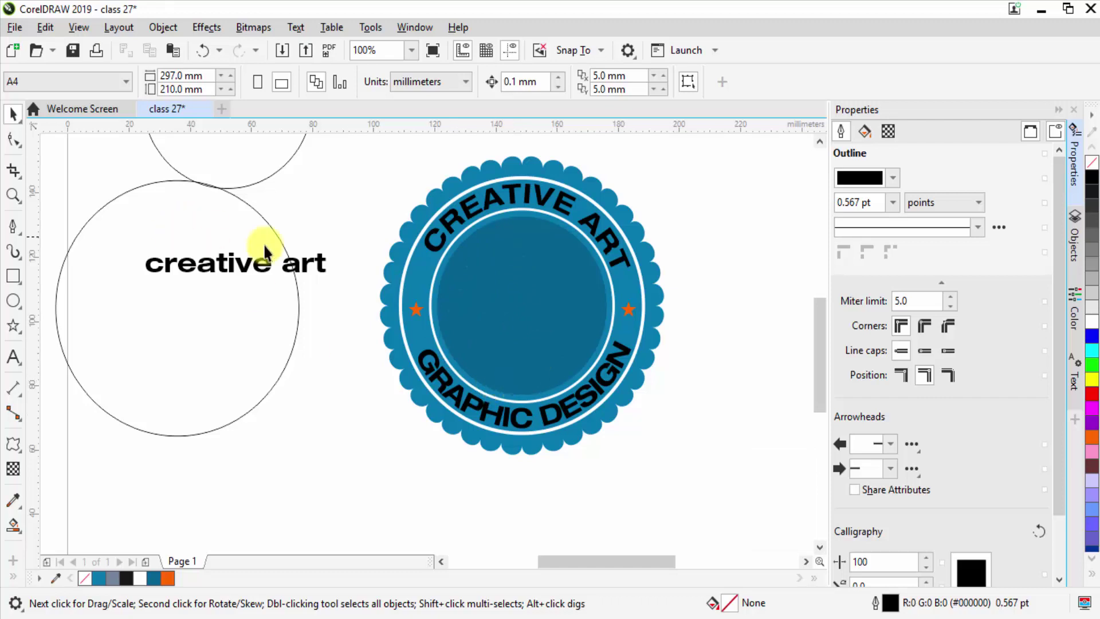
scroll("down", 3)
Draw a large circle around the badge with a 10 pt black outline.
left_click(341, 236)
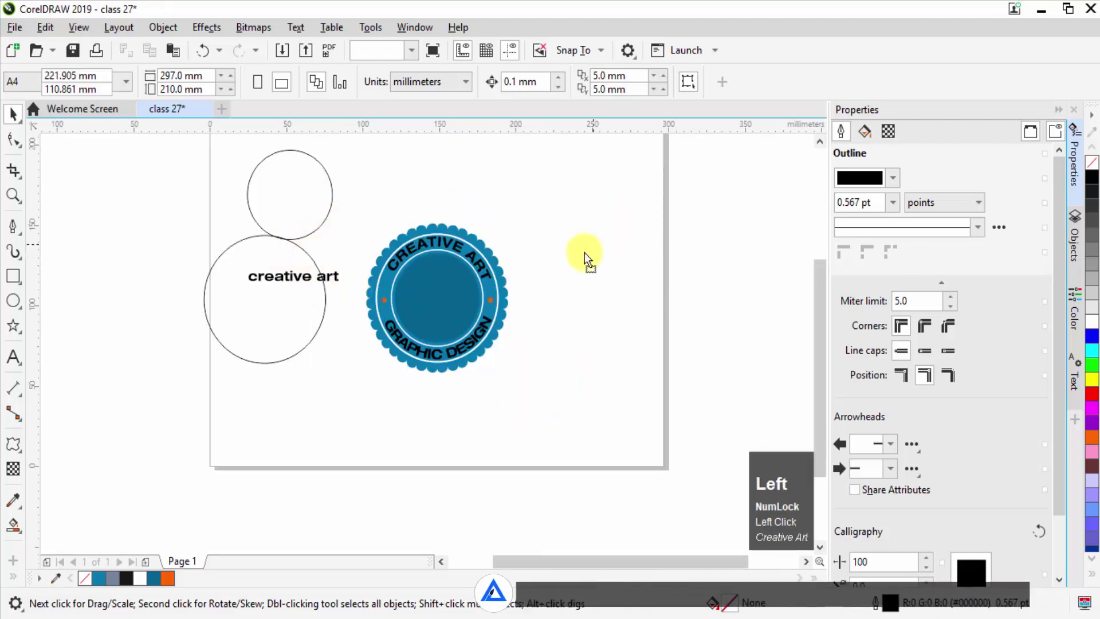
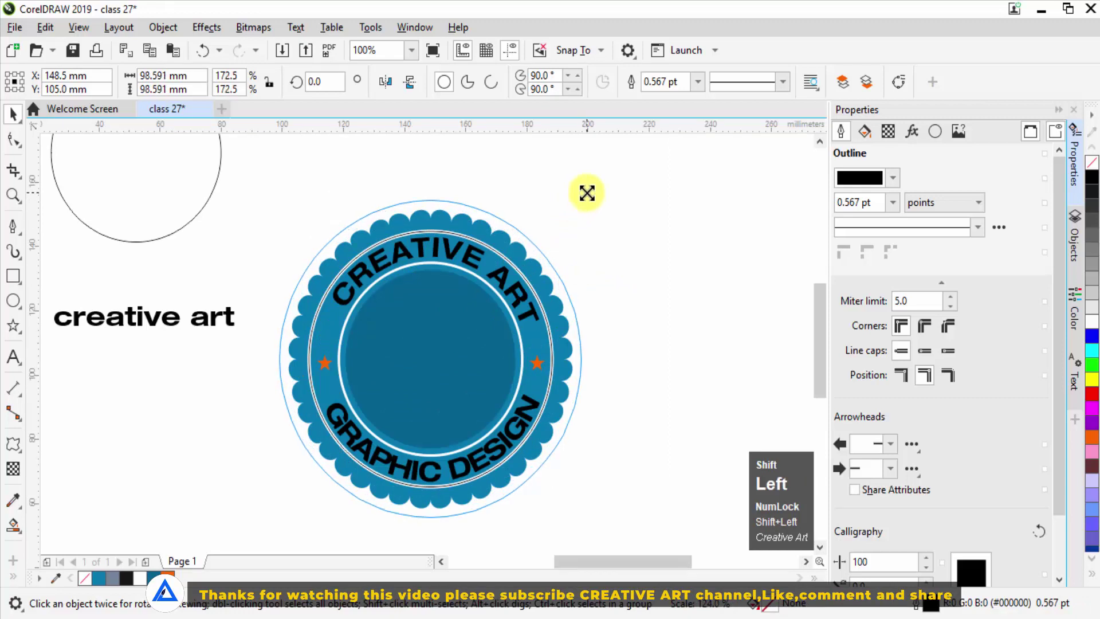
Thin the ring outline to 4 pt, convert it to an object and fill it dark blue.
left_click(897, 206)
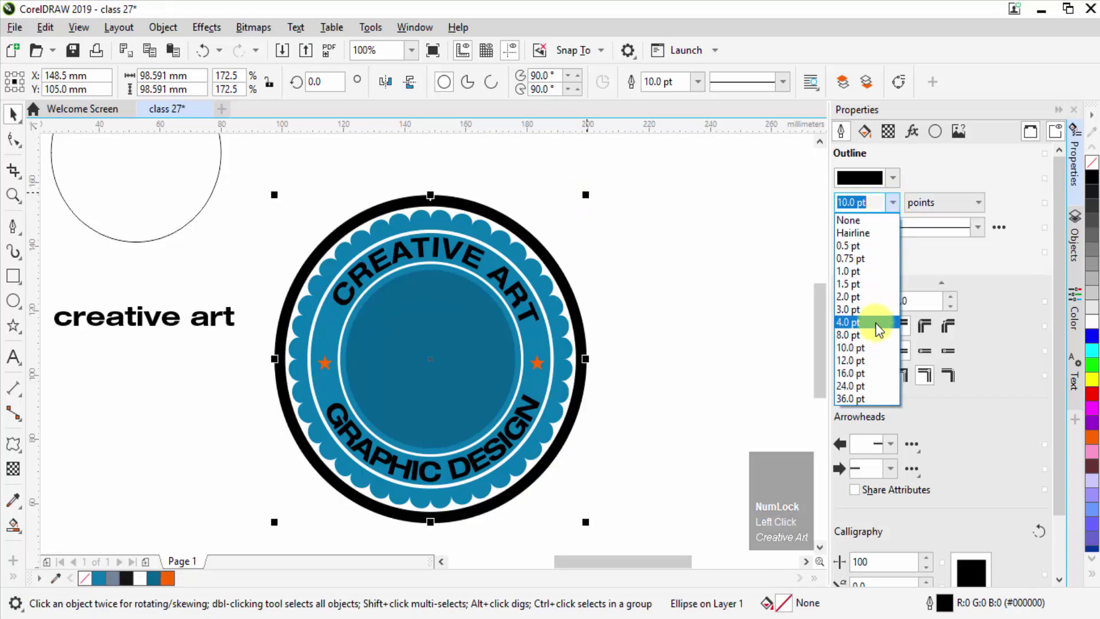
left_click(880, 336)
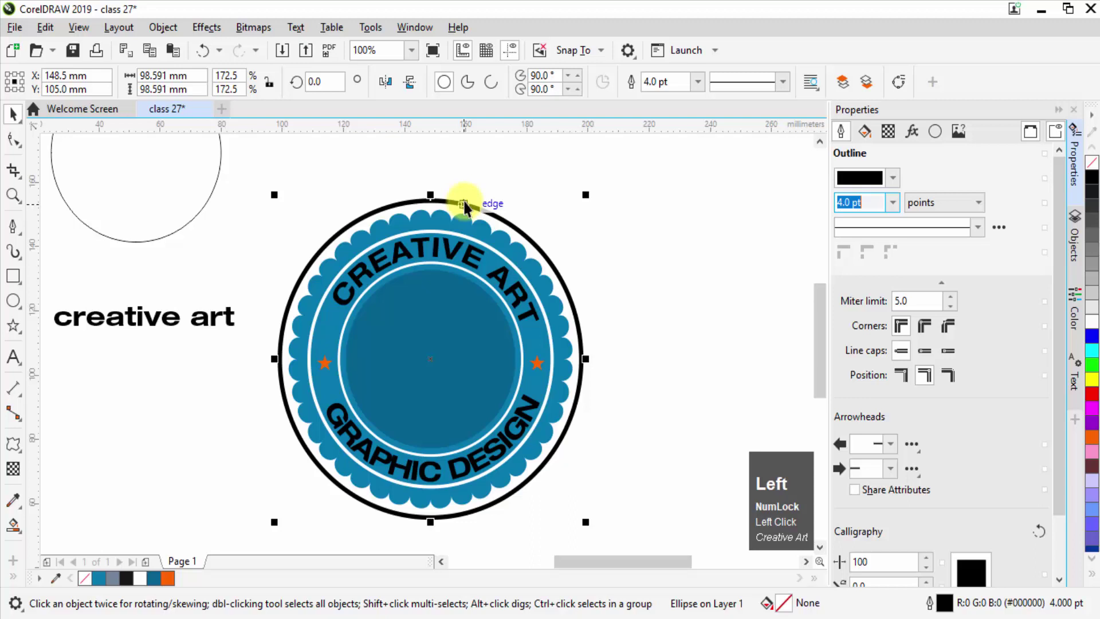
left_click(165, 33)
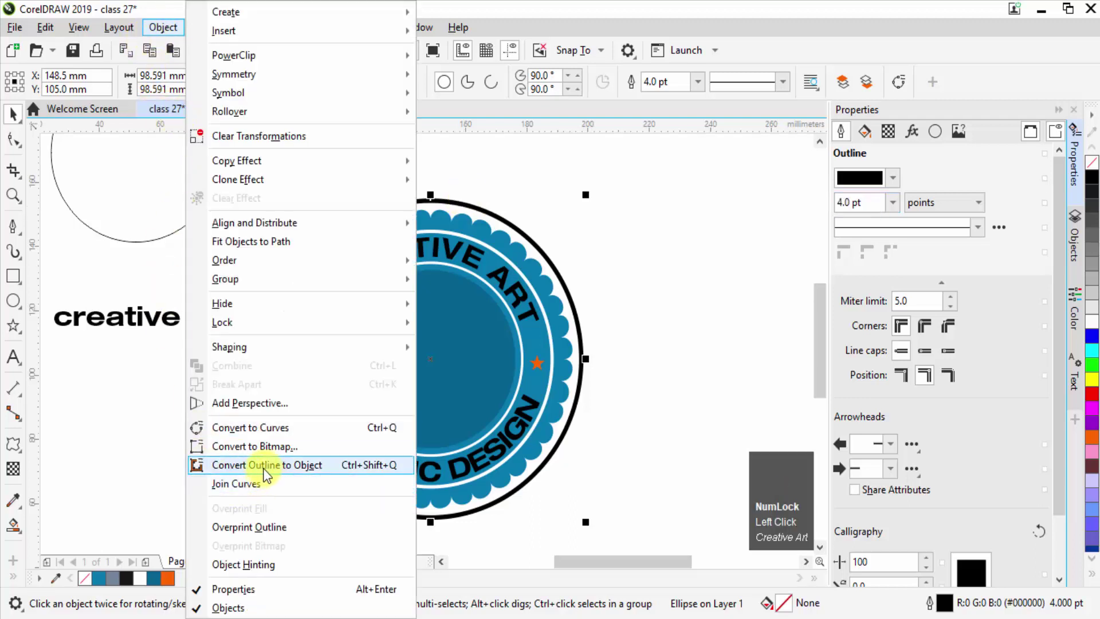
left_click(276, 473)
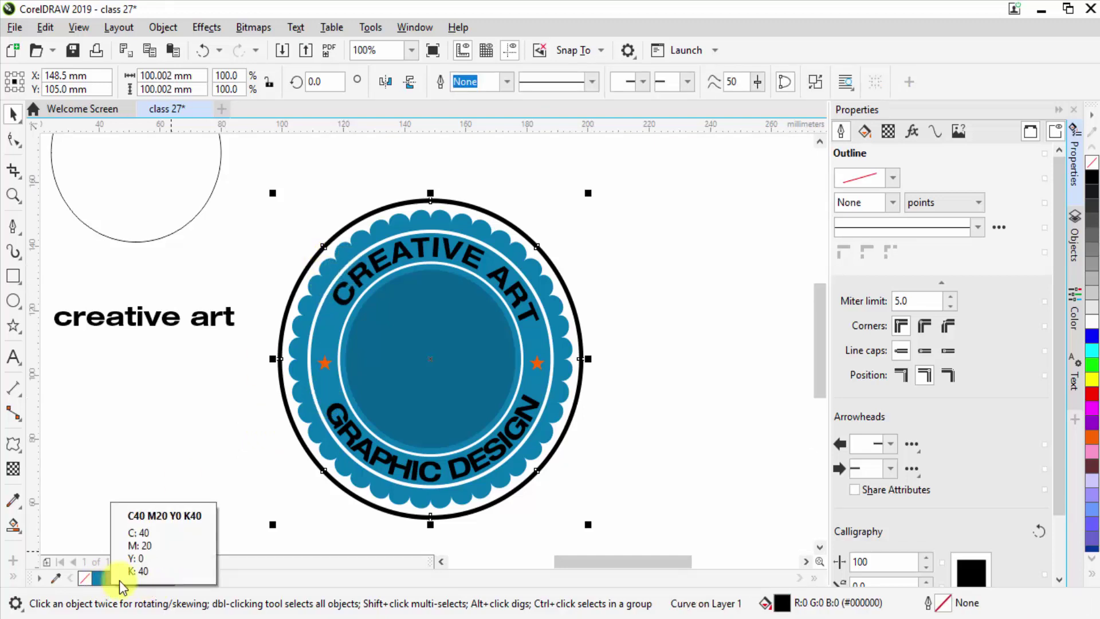
left_click(163, 581)
key("Left")
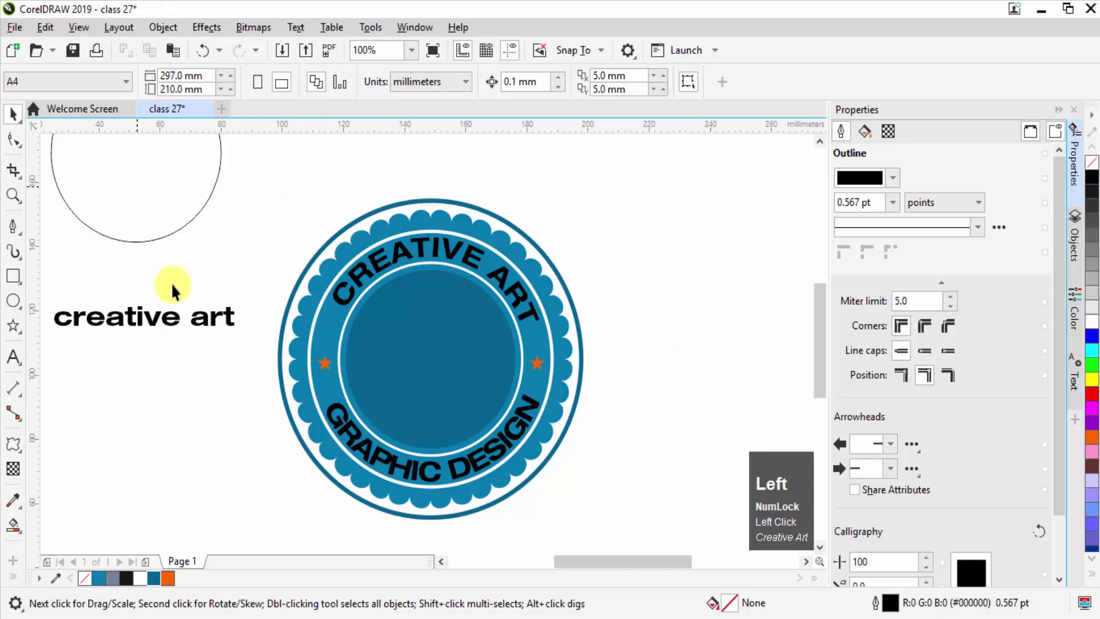
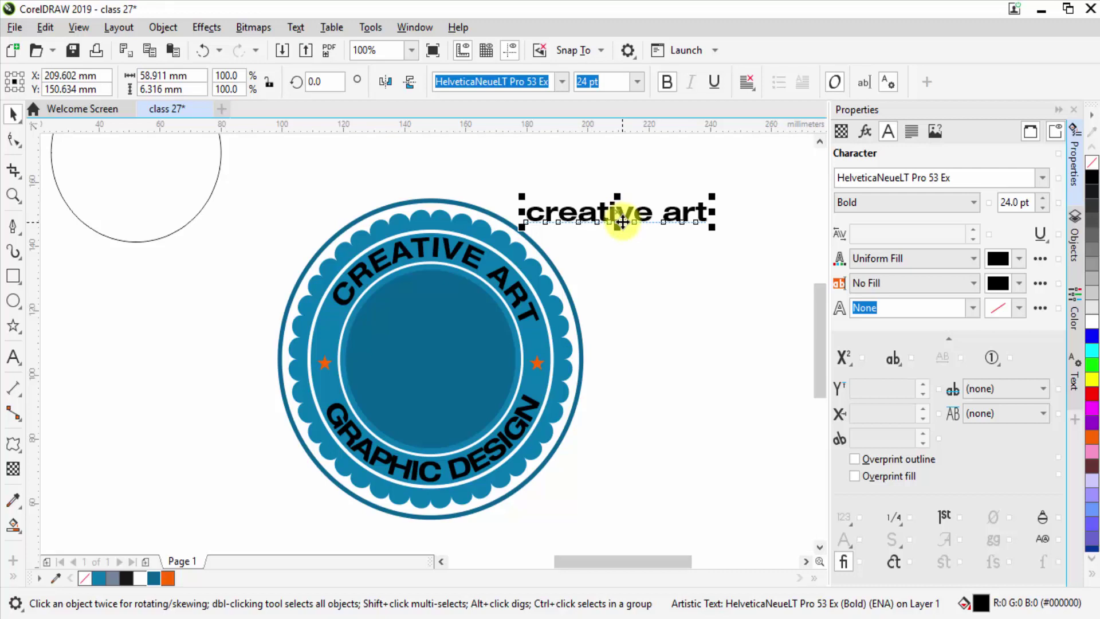
Replace the moved text with 'class', set it to All Caps and centre it in the inner circle.
key("F8")
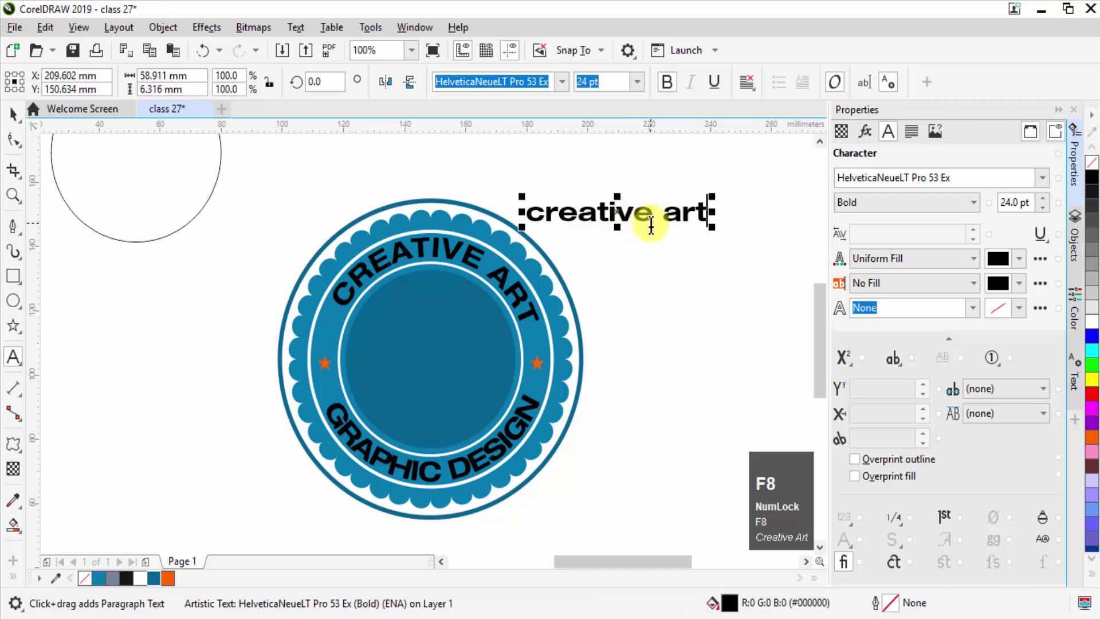
key("a")
key("Delete")
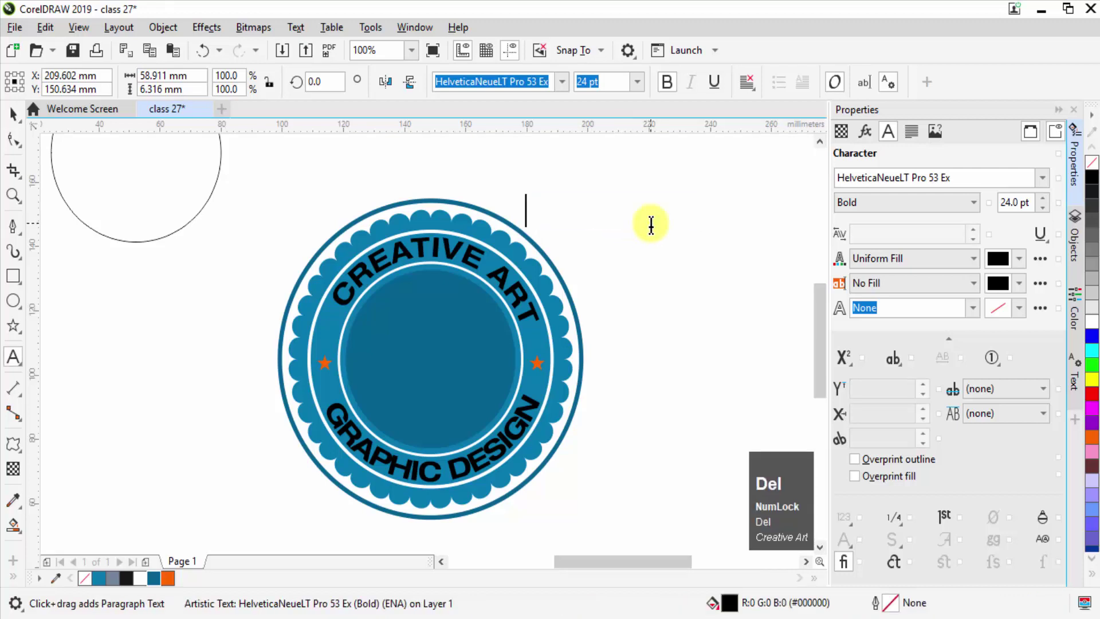
type("clas")
type("s")
double_click(14, 118)
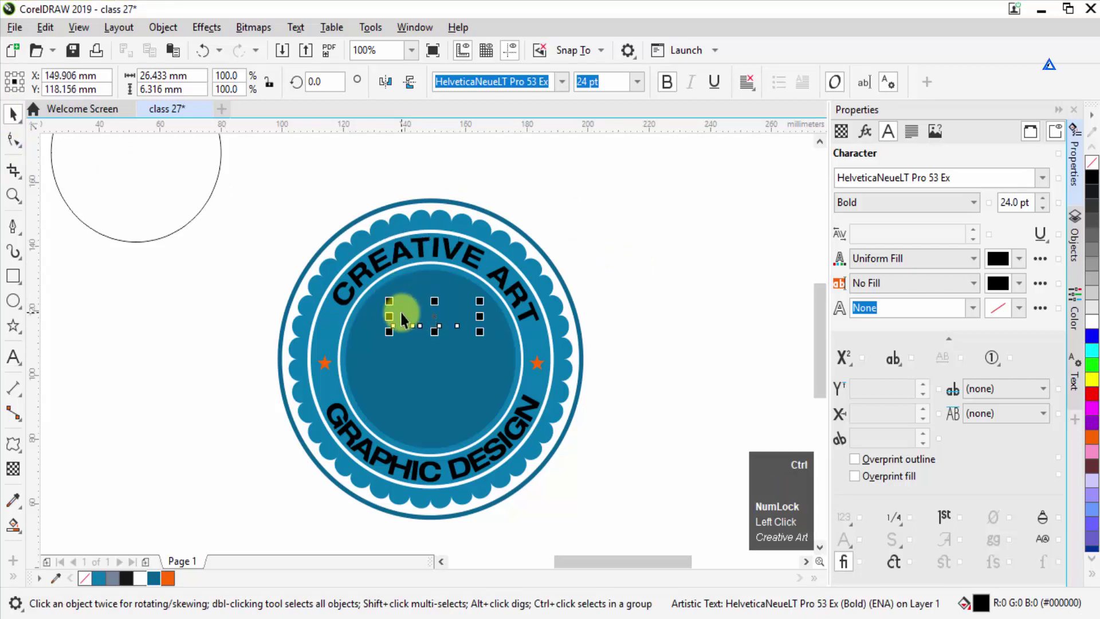
key("ctrl+Home")
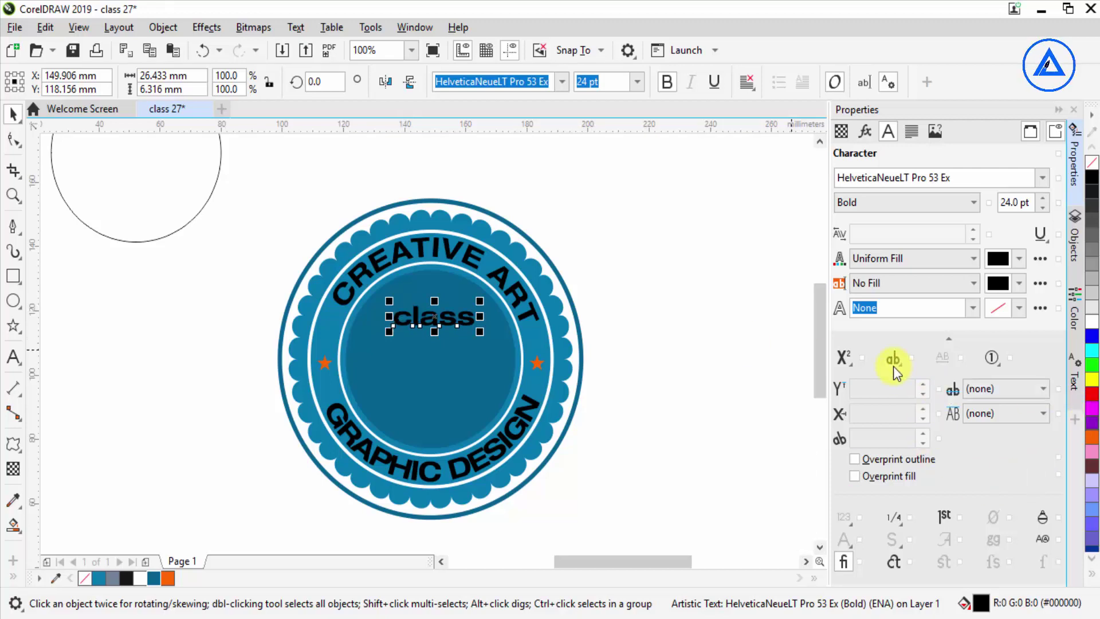
left_click(904, 368)
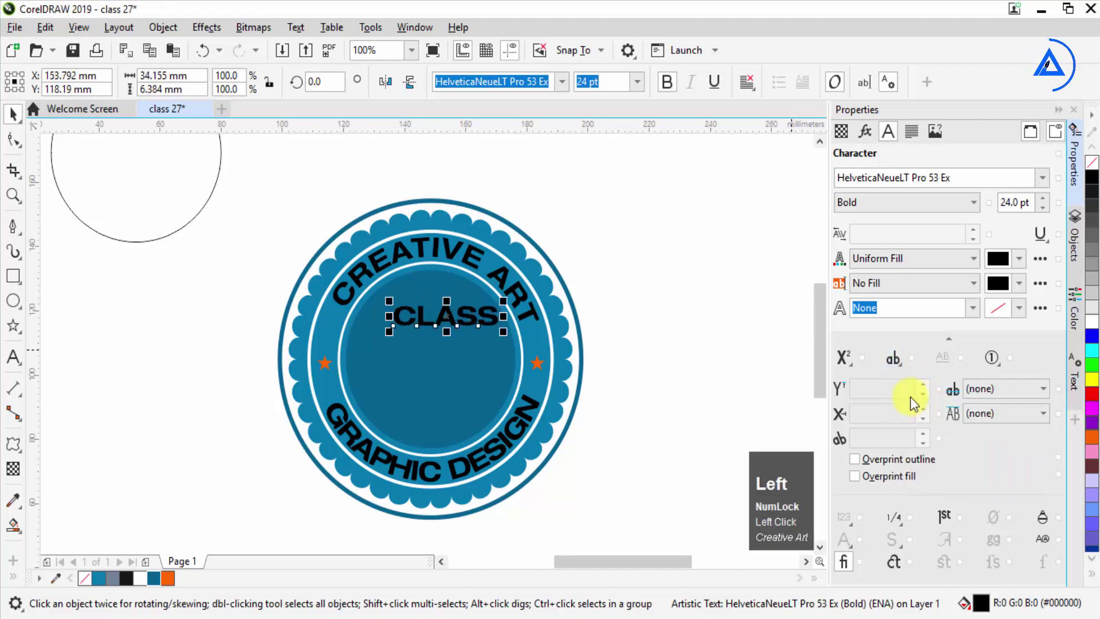
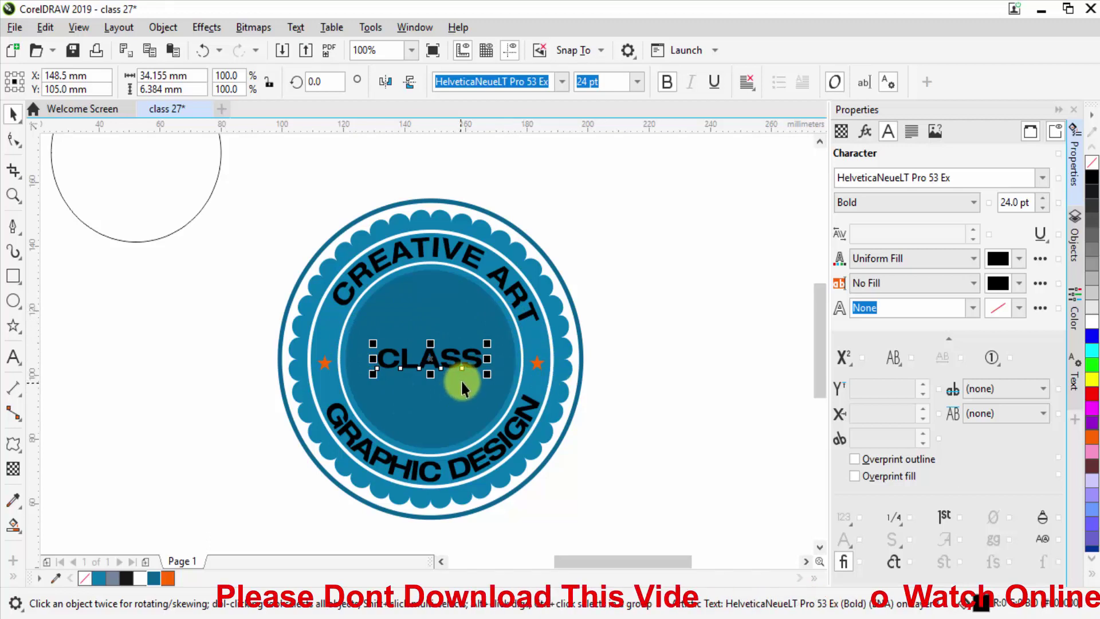
Draw a rectangle, centre it on the page and stretch it wide across the inner circle.
left_click(681, 371)
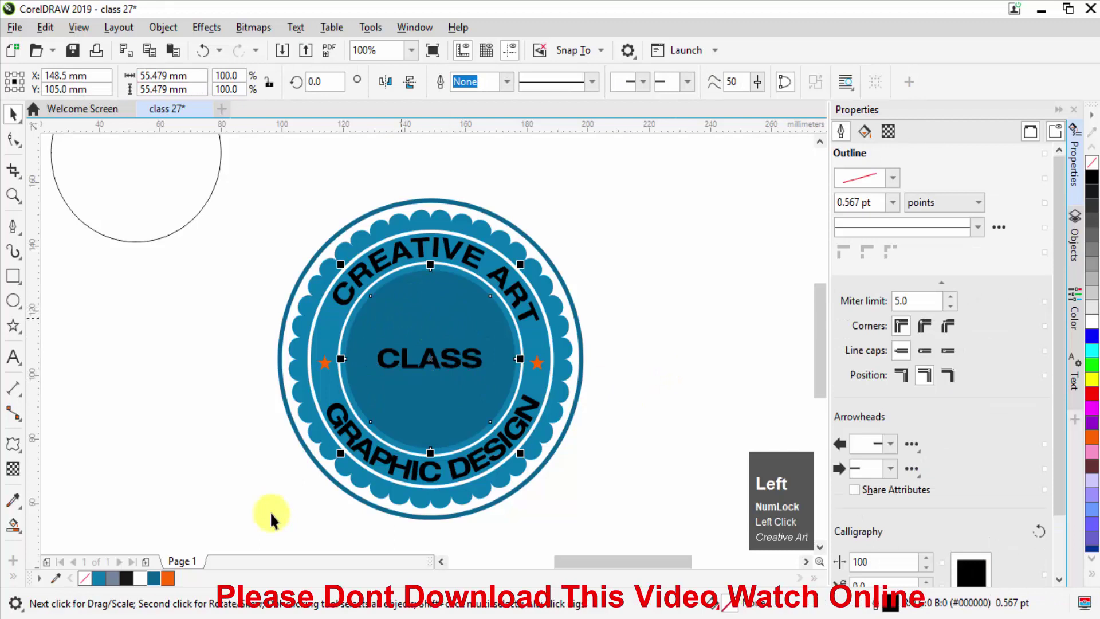
left_click(163, 583)
left_click(163, 583)
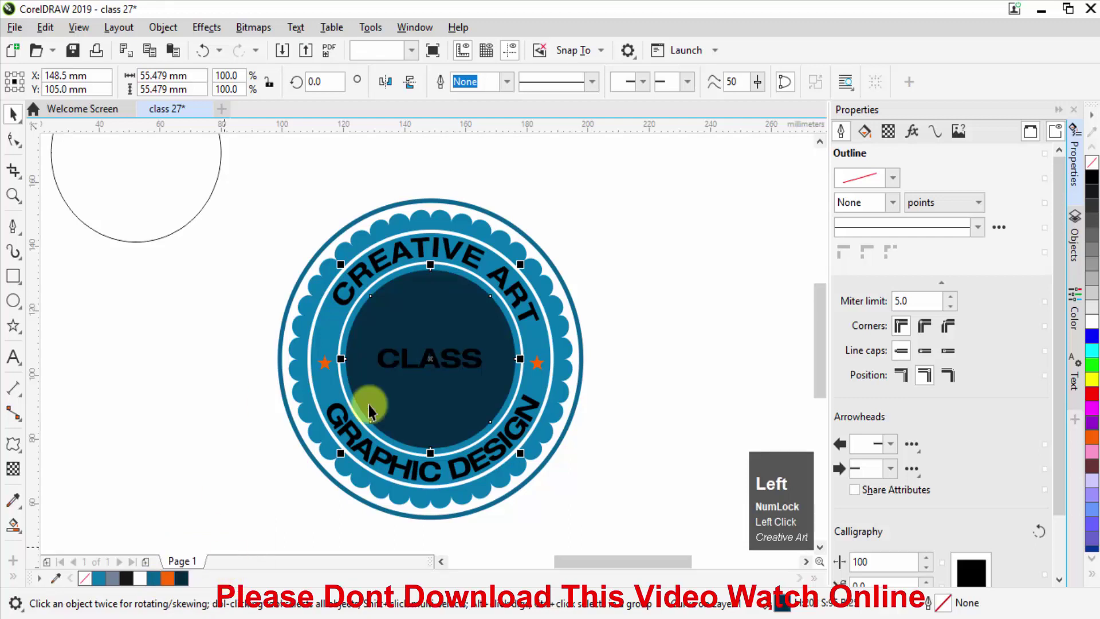
left_click(361, 430)
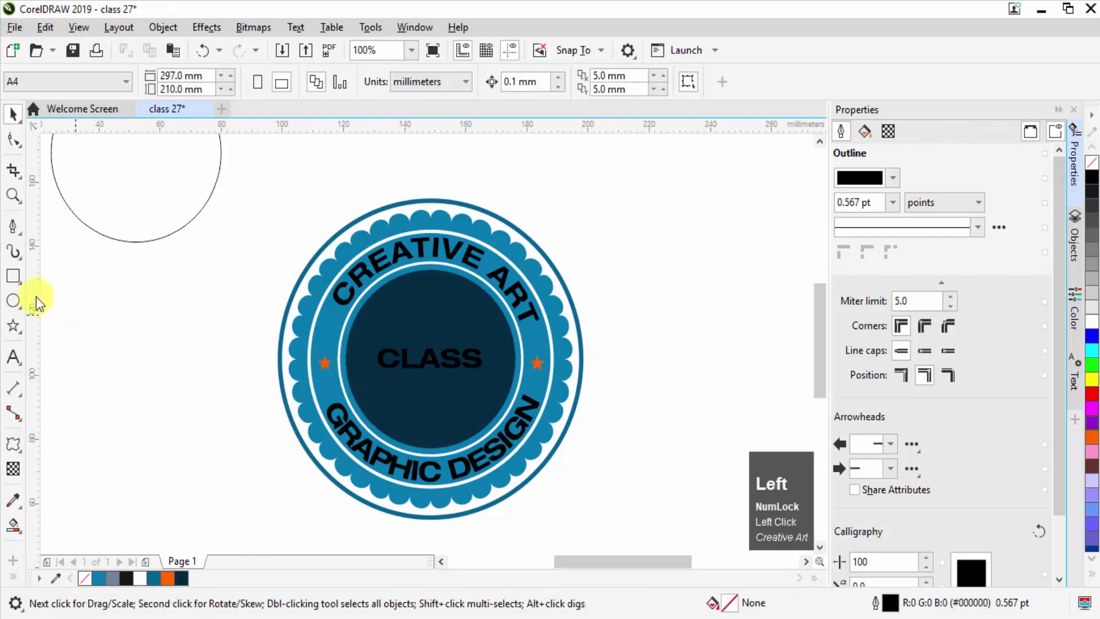
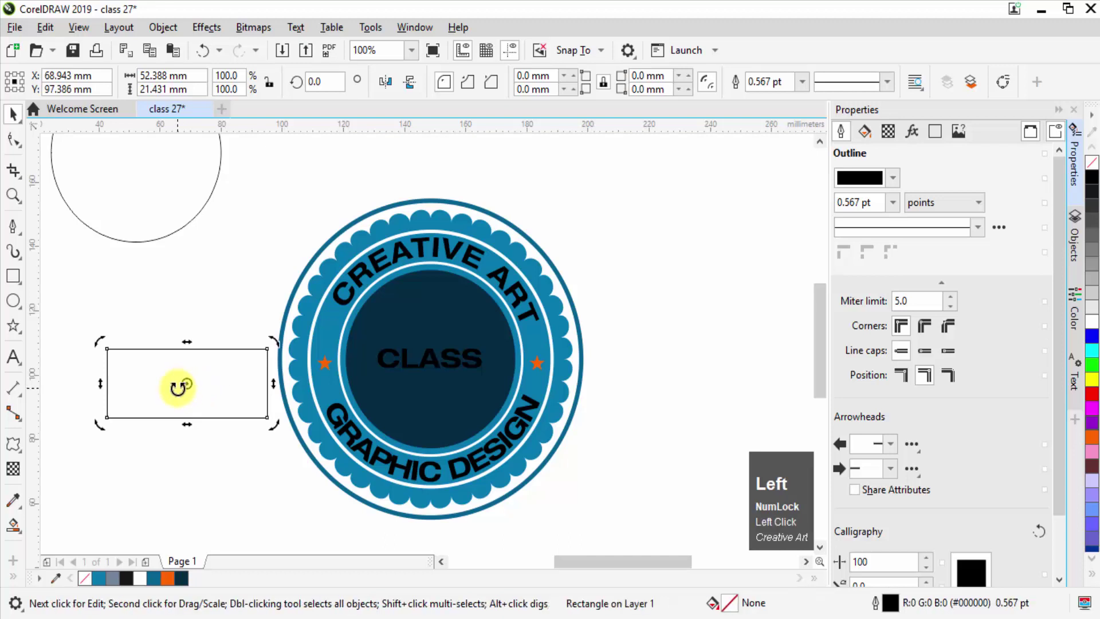
key("p")
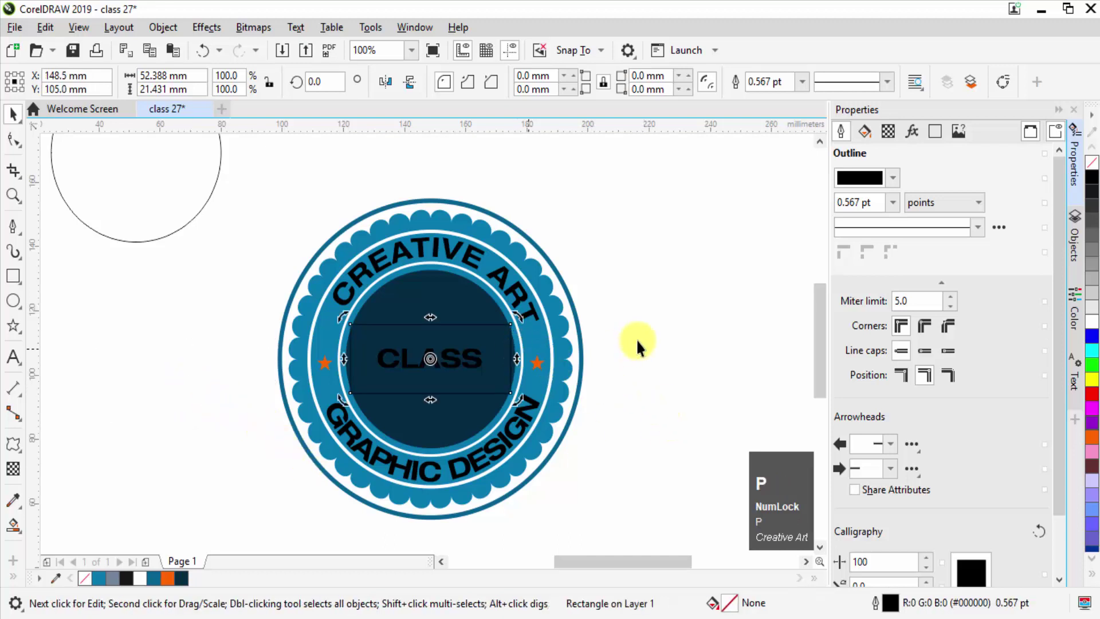
left_click(640, 342)
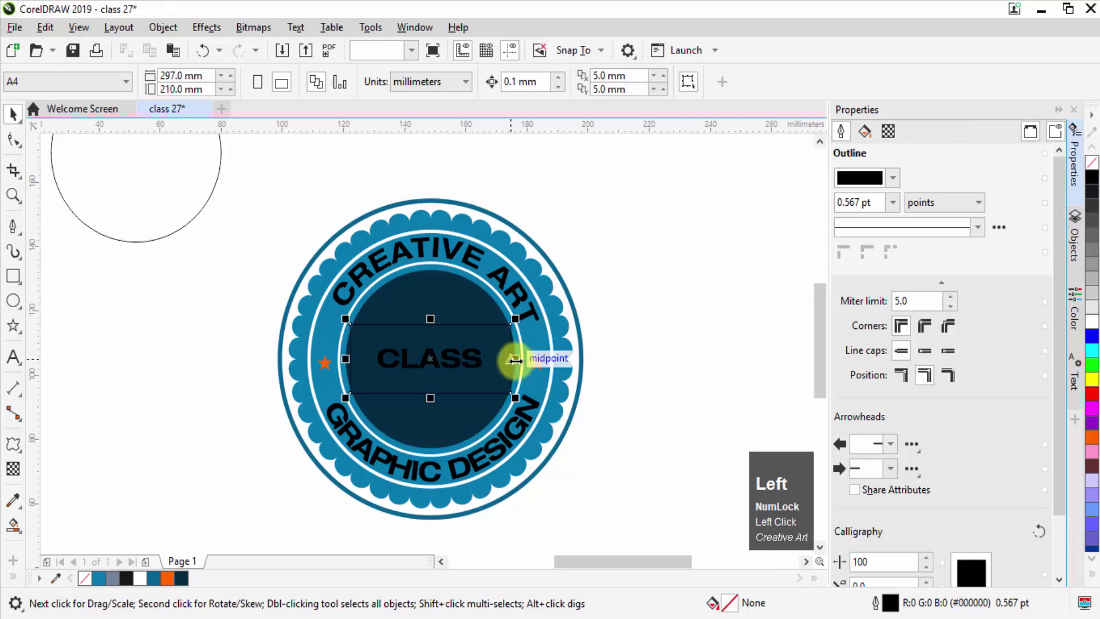
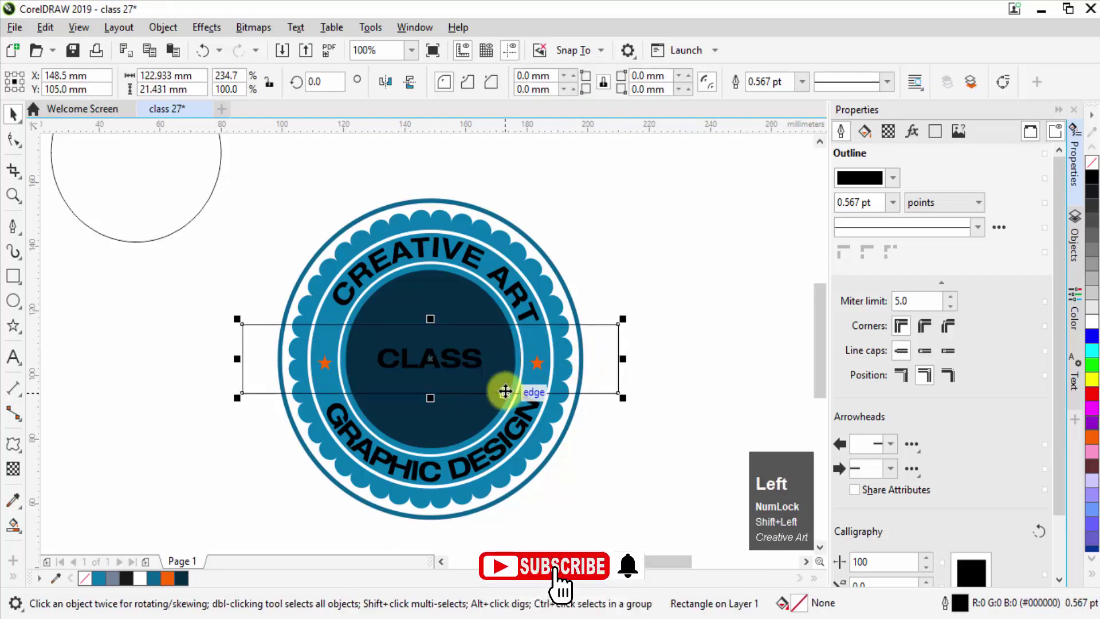
Intersect the rectangle with the inner circle, fill the band blue and delete the rectangle.
key("shift+Left")
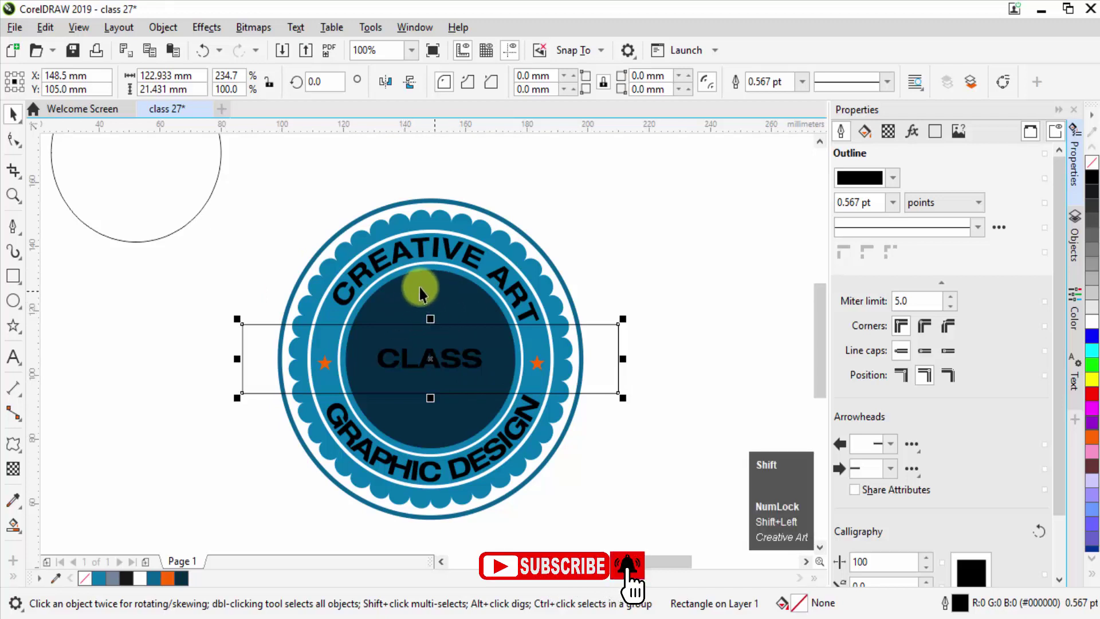
key("shift+Left")
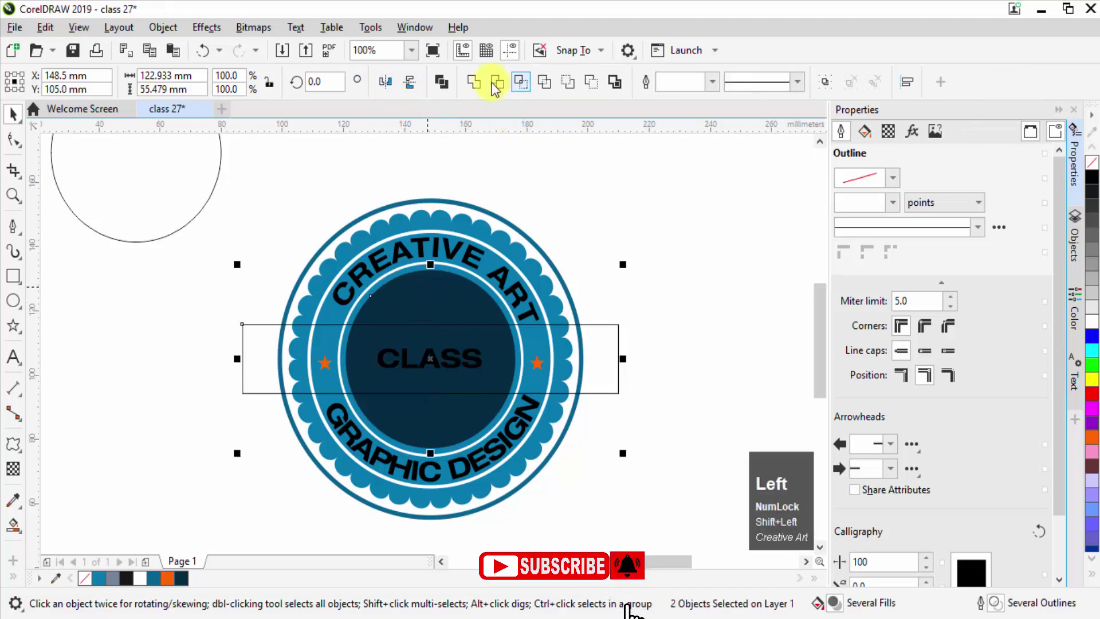
left_click(501, 89)
left_click(624, 334)
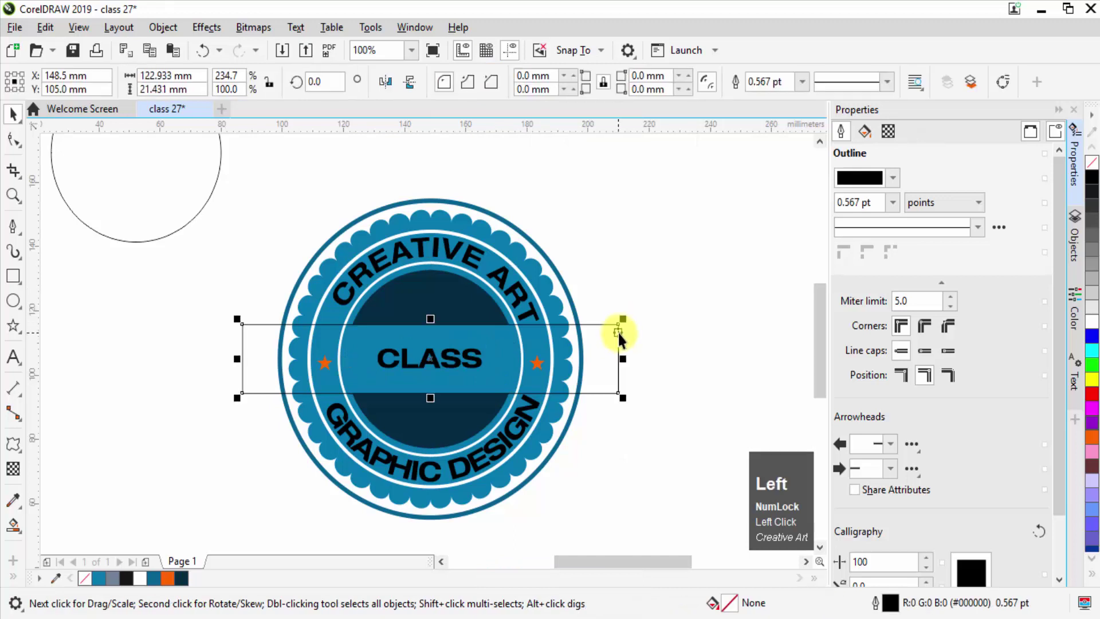
key("Delete")
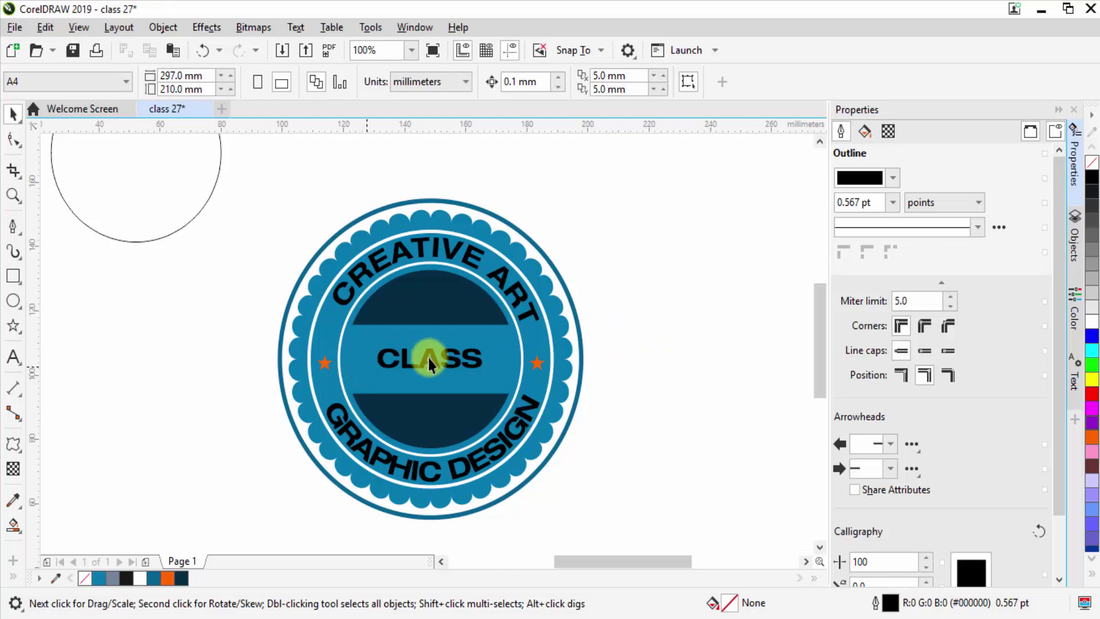
Raise the CLASS text, duplicate it below and start editing the copy.
double_click(437, 362)
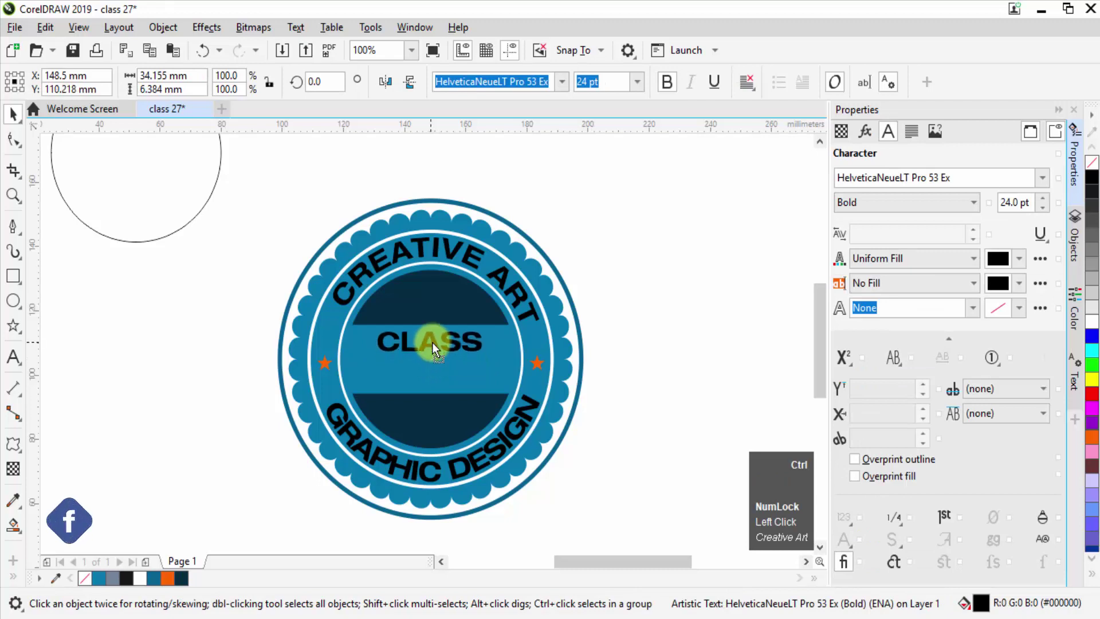
key("ctrl+Left")
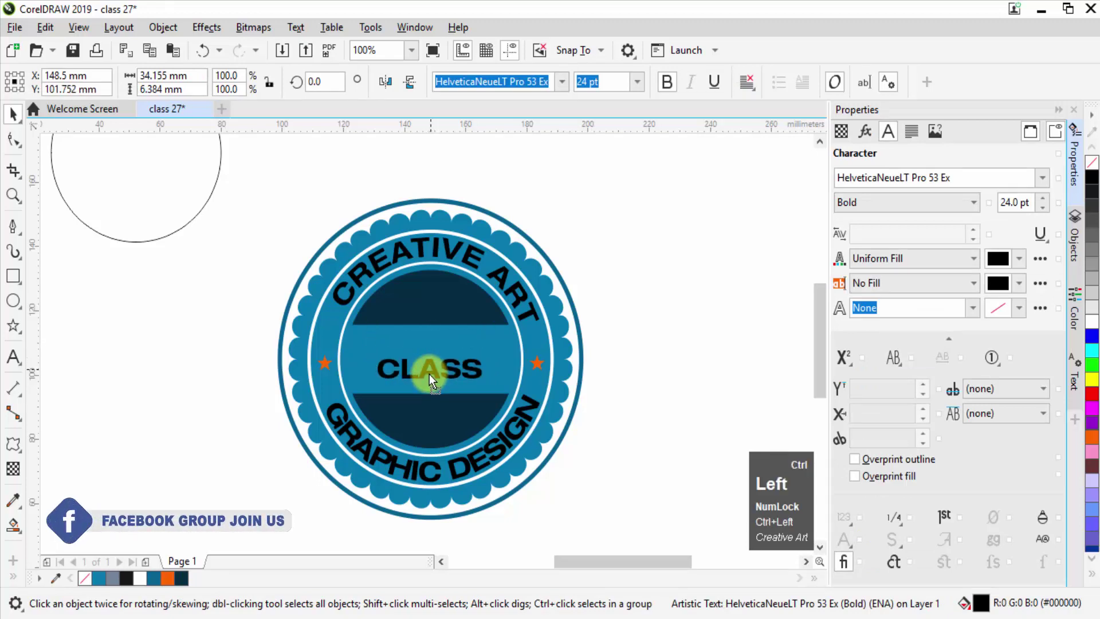
key("ctrl+Right")
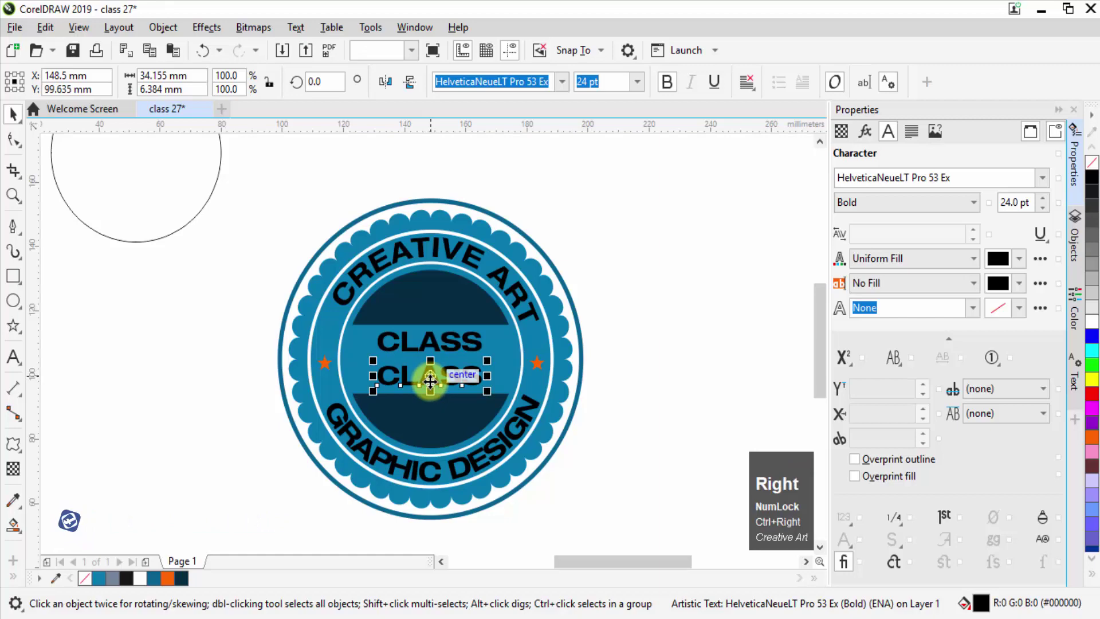
key("F8")
key("ctrl+a")
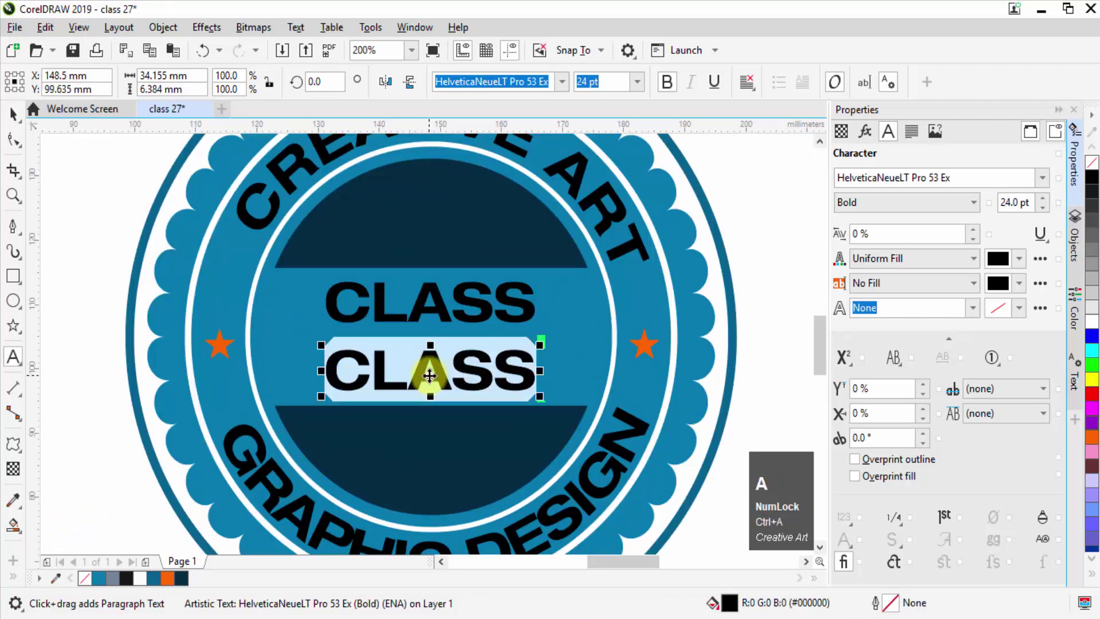
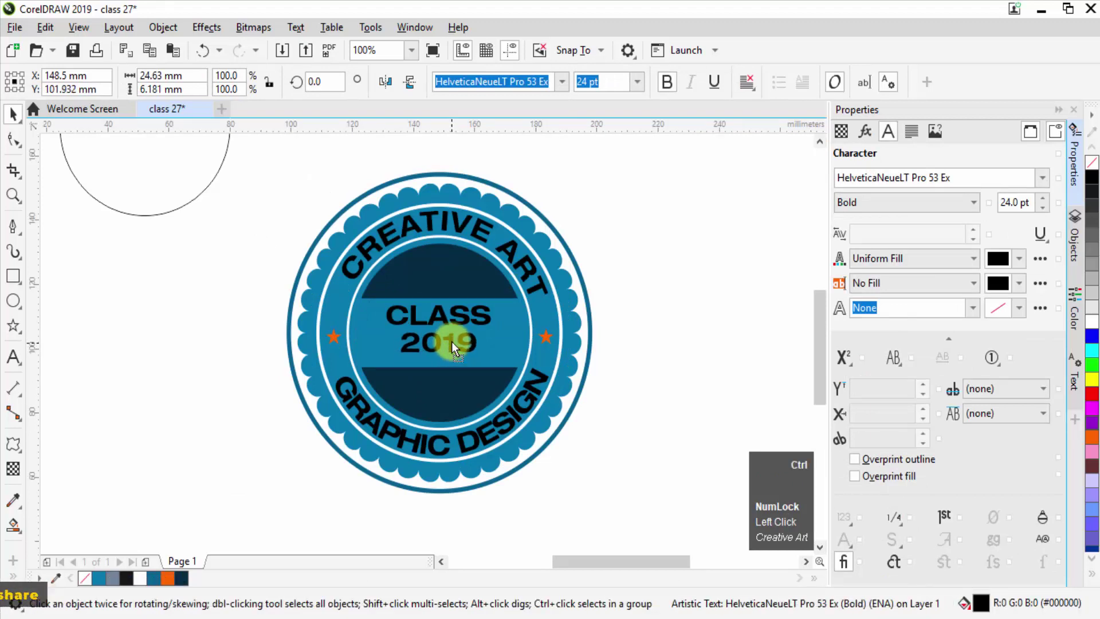
Change the copy to 2019 and group it with CLASS.
key("Left")
key("ctrl+Left")
key("shift+Left")
key("ctrl+g")
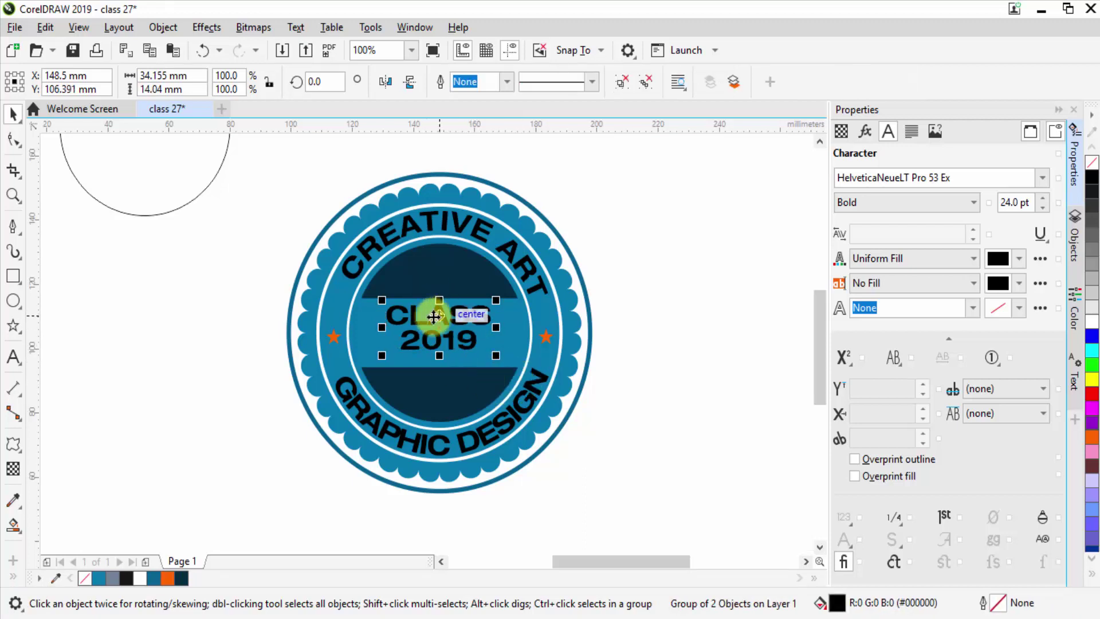
Centre the grouped CLASS 2019 text and pick up the right orange star to copy beside it.
key("p")
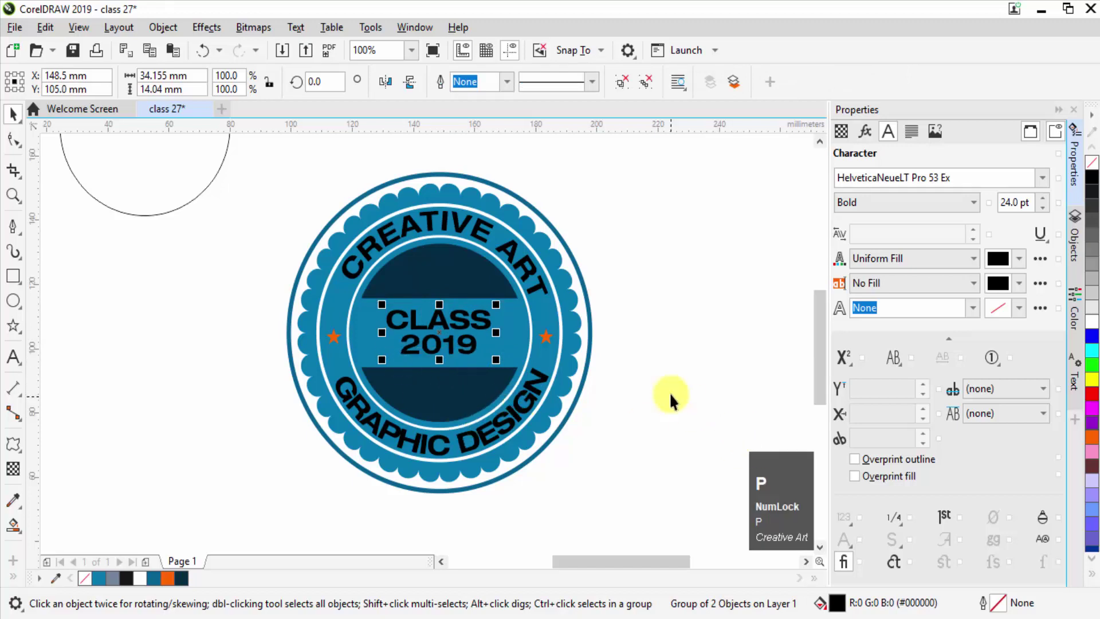
left_click(529, 334)
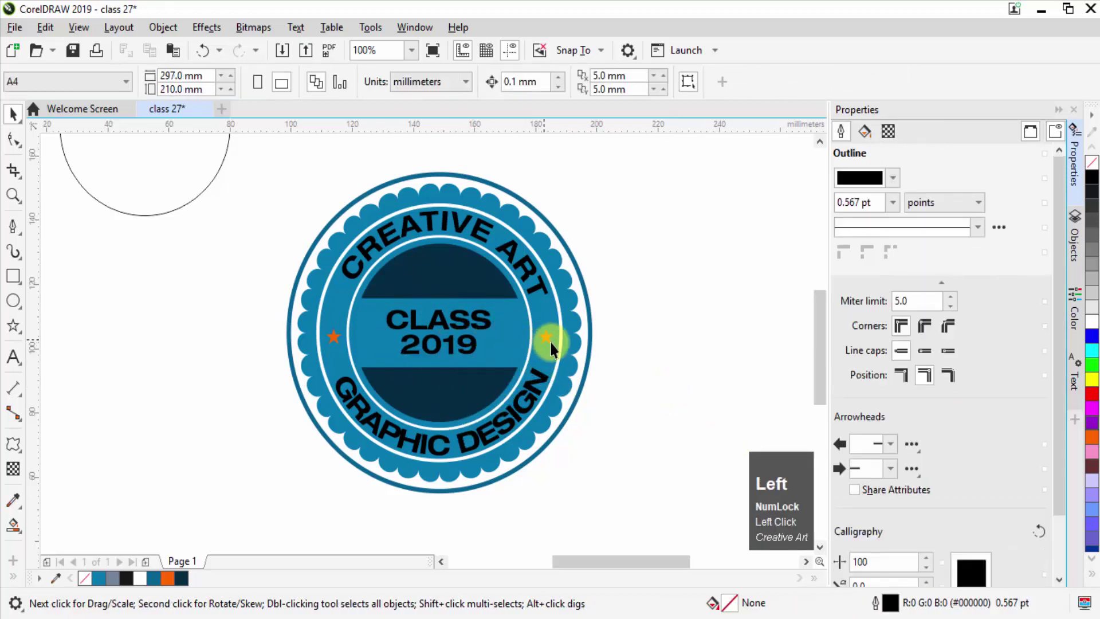
left_click(551, 340)
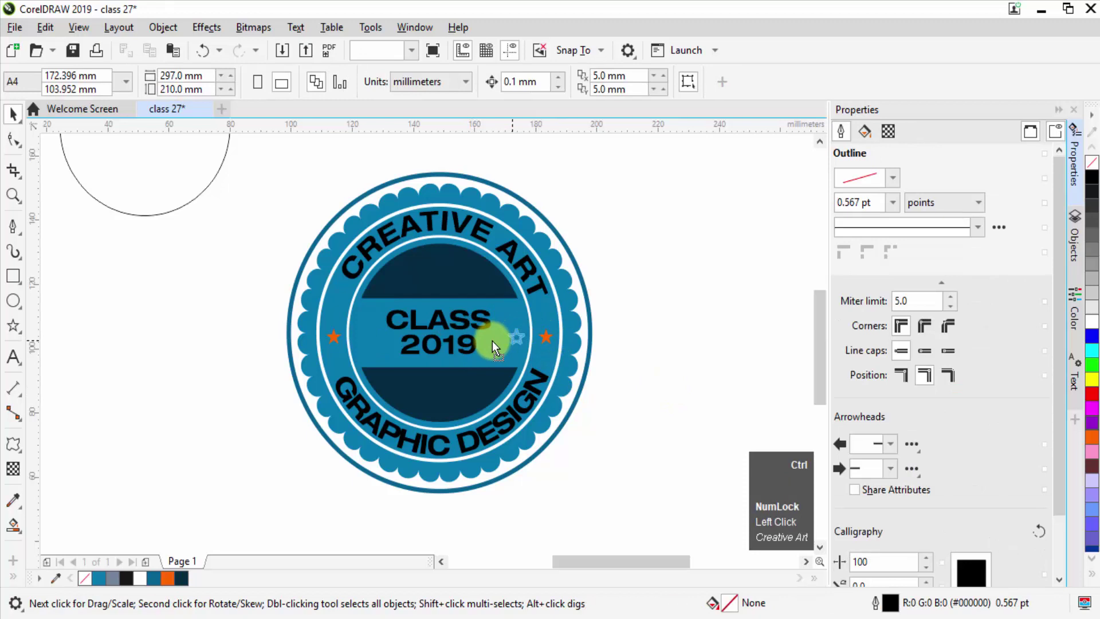
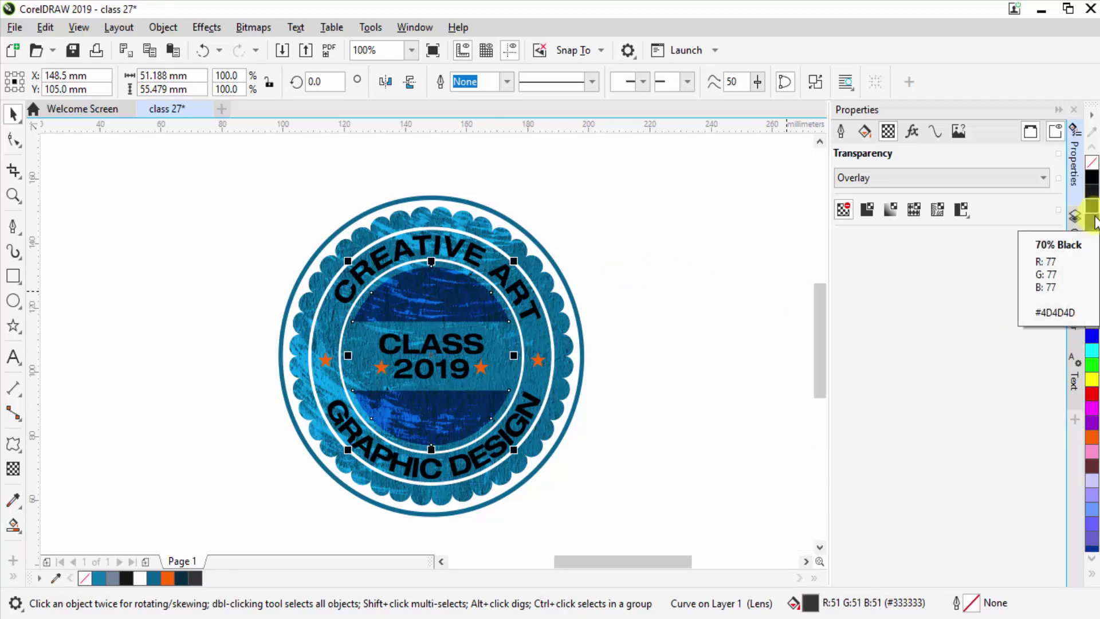
Marquee-select all eleven badge parts and group them into one.
left_click(598, 206)
scroll("down", 3)
left_click(353, 194)
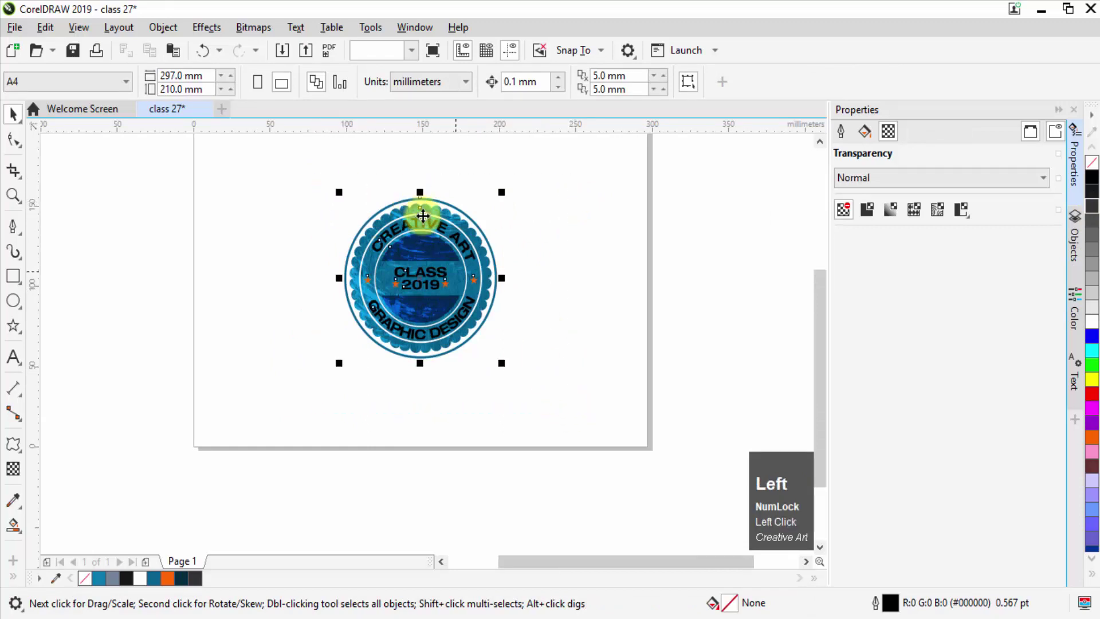
scroll("up", 3)
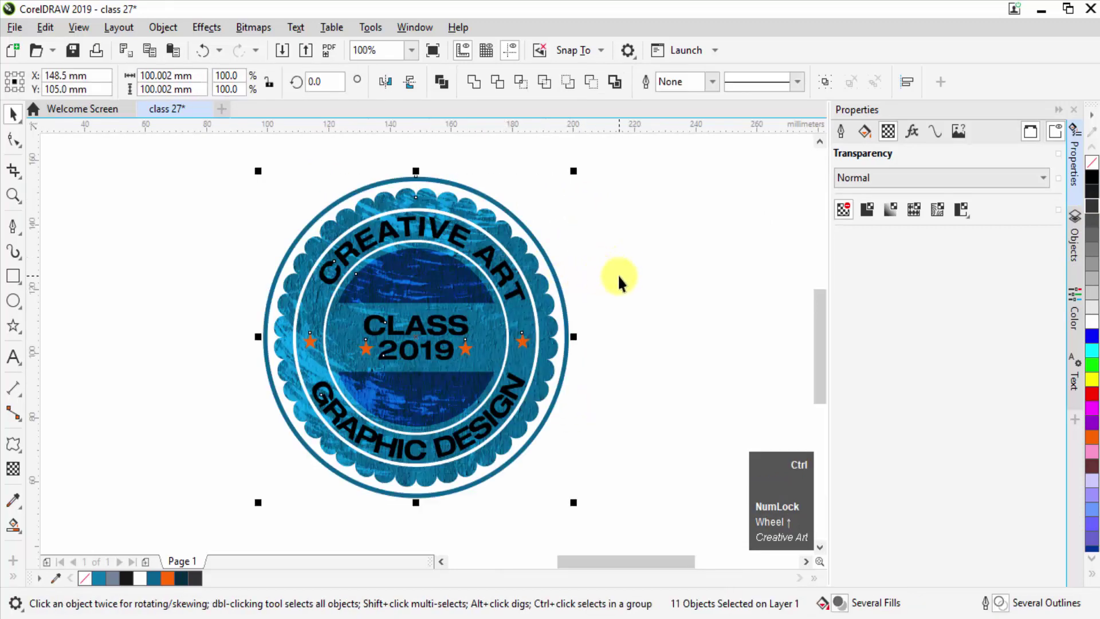
key("ctrl+g")
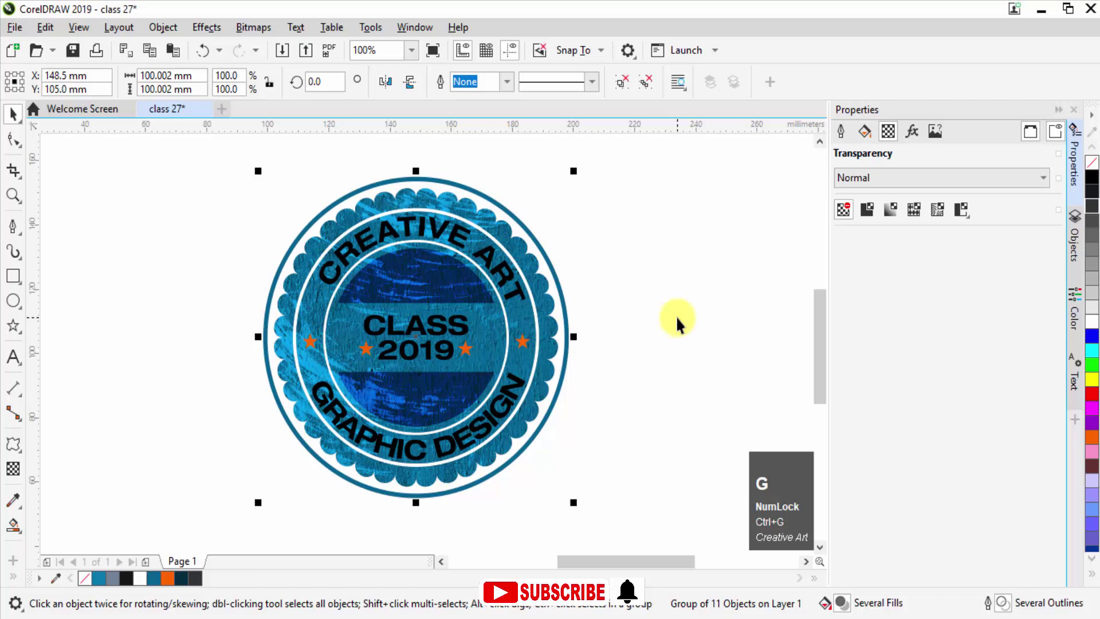